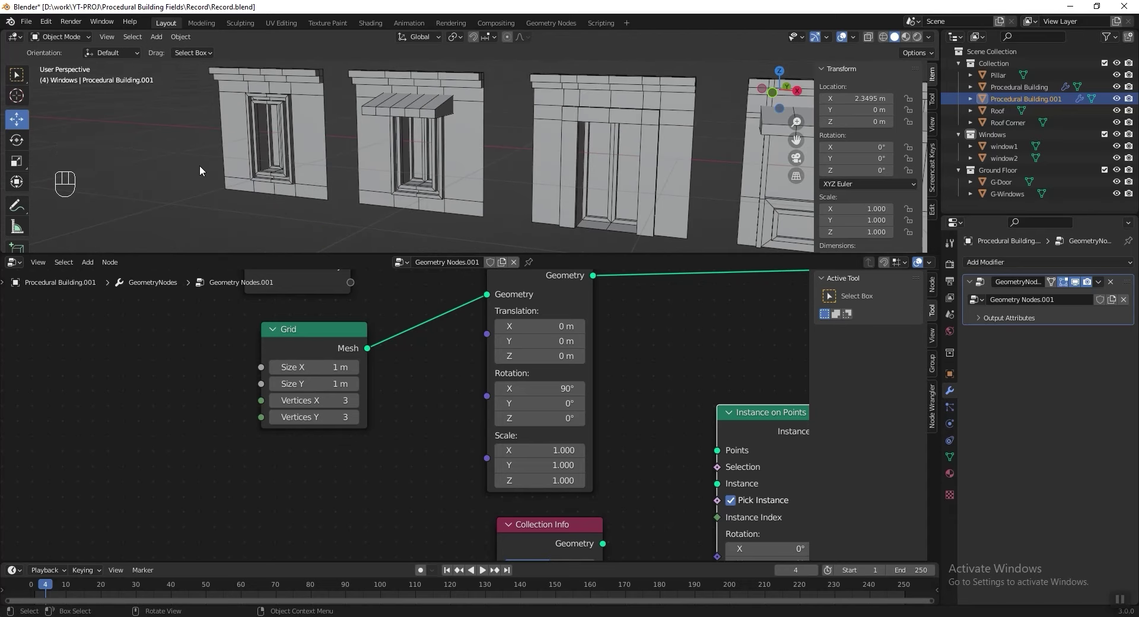
Select Procedural Building and set its Grid node to 6 X vertices and 5 m X size.
click(599, 133)
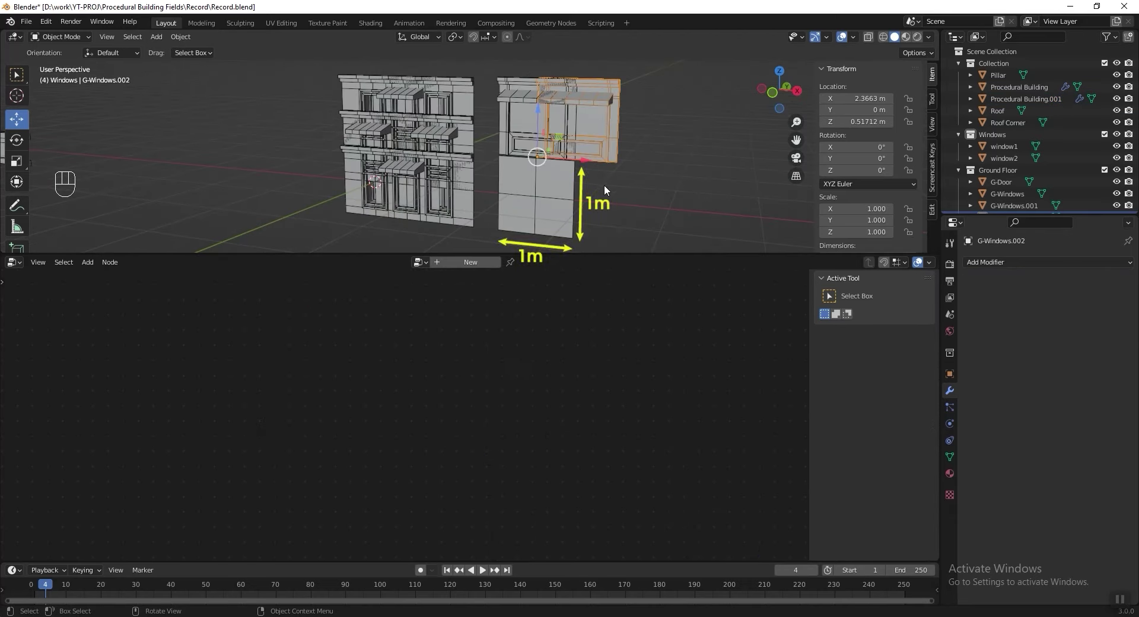
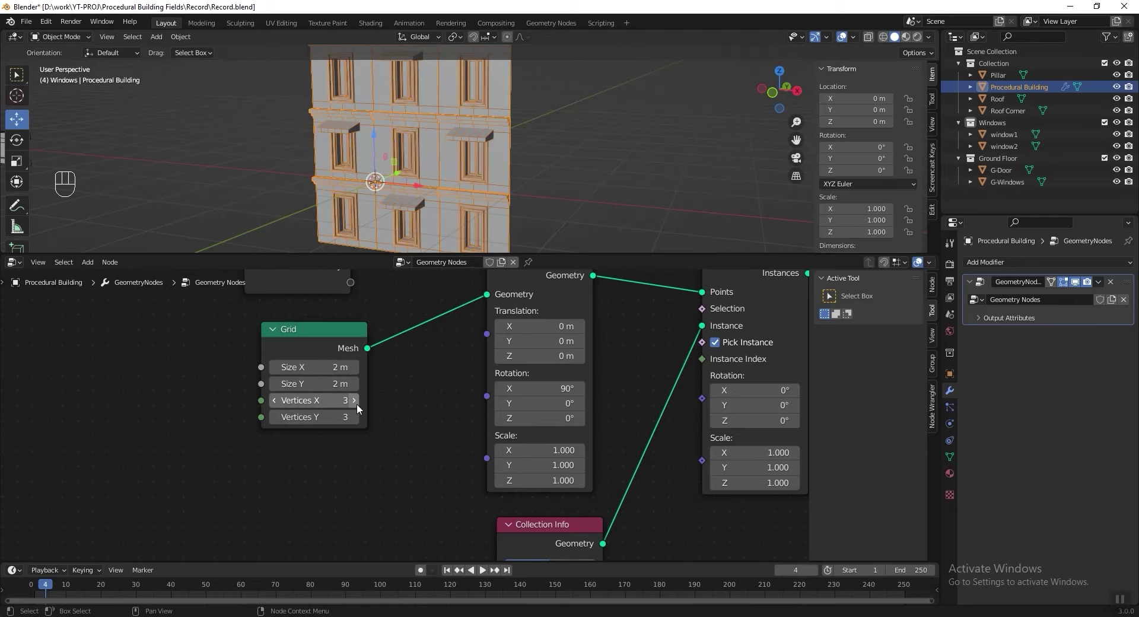
click(360, 408)
double_click(362, 406)
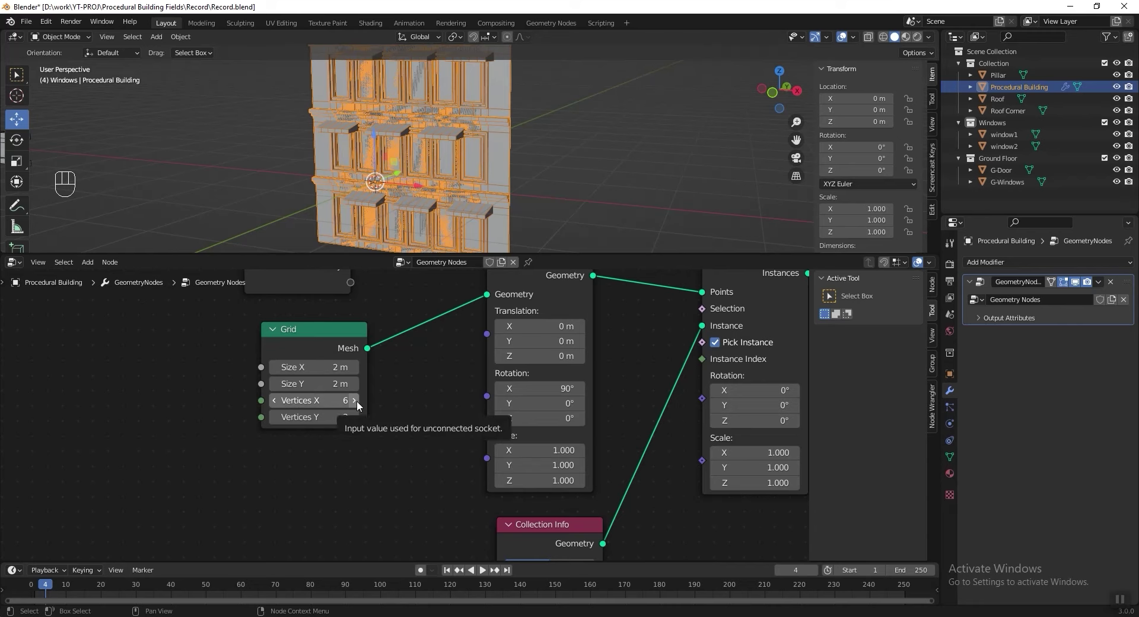
click(360, 375)
double_click(360, 375)
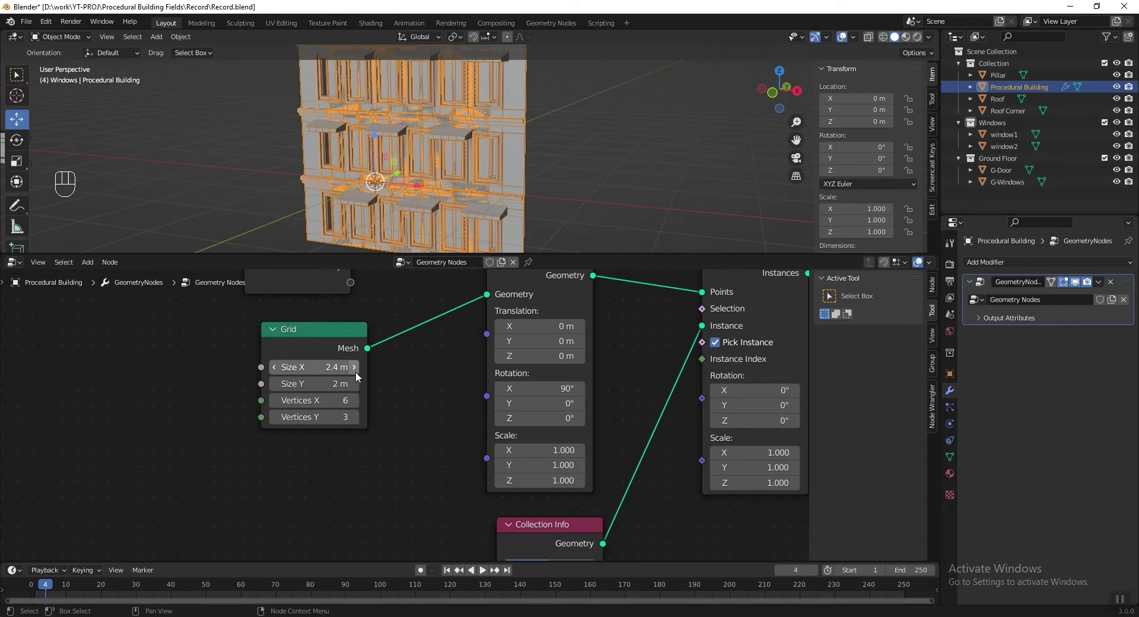
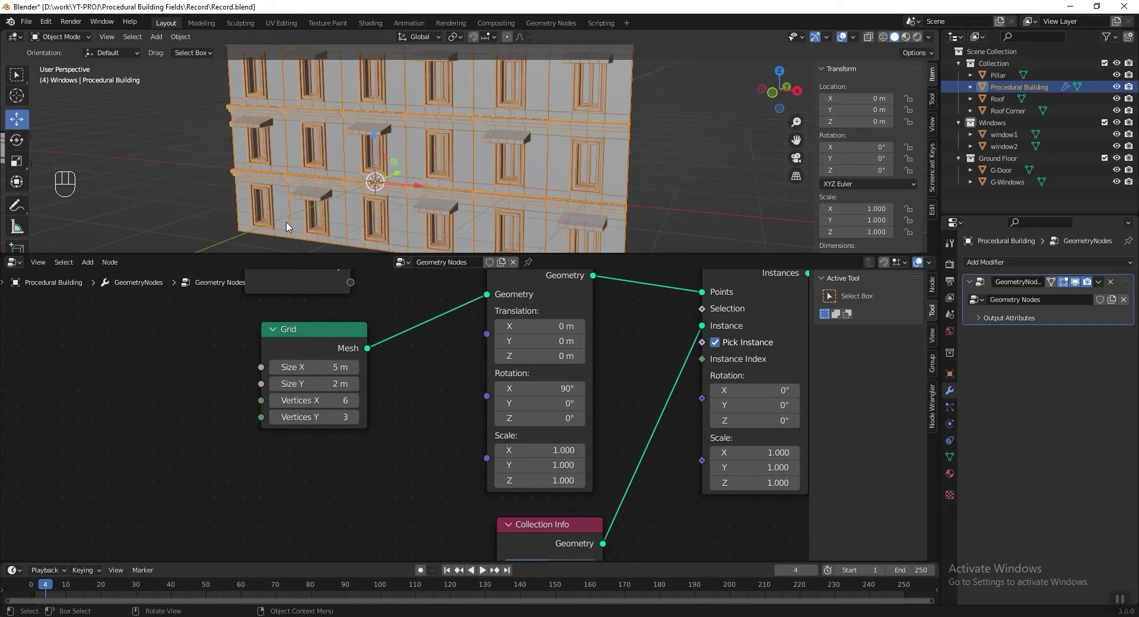
Expose the grid's Vertices X as a Group Input socket placed beside the grid.
drag(430, 393, 519, 406)
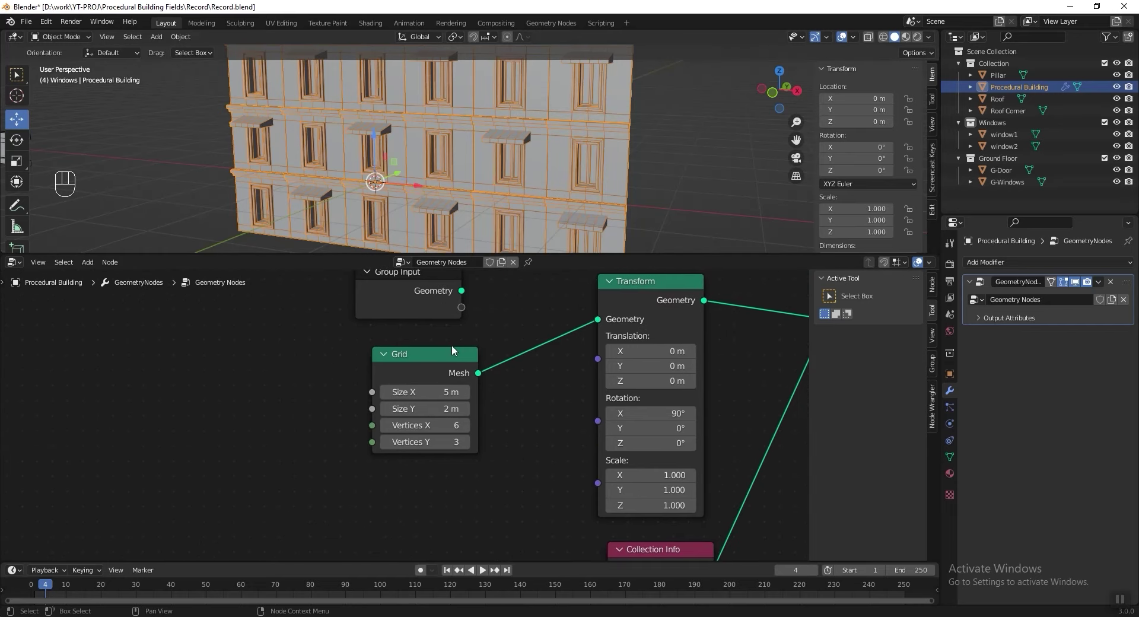
drag(388, 312, 278, 407)
drag(370, 432, 283, 427)
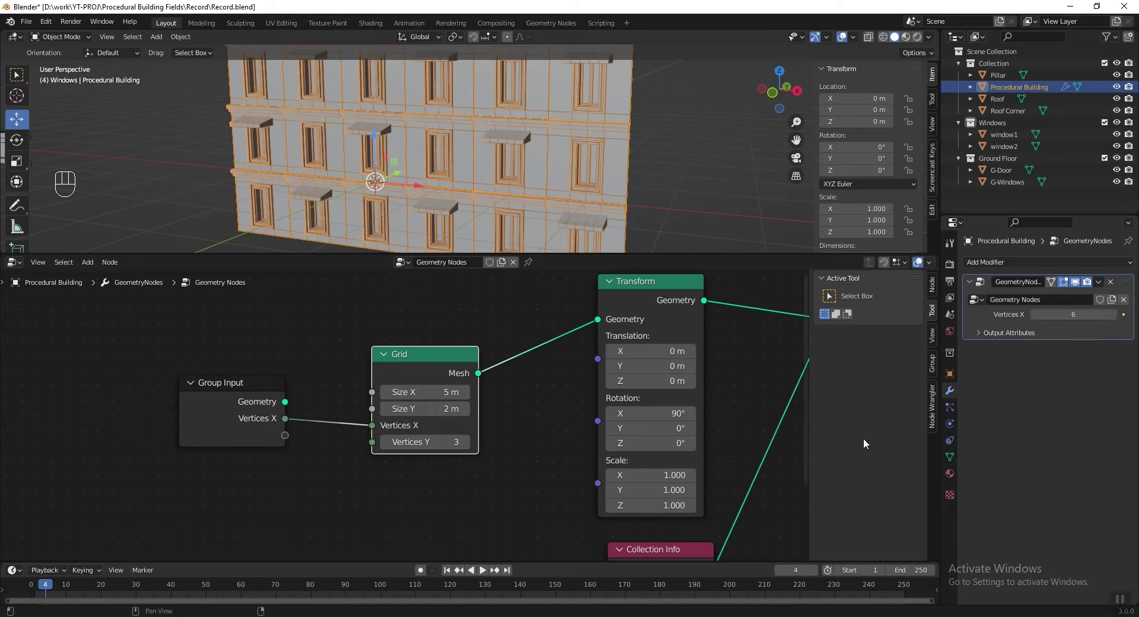
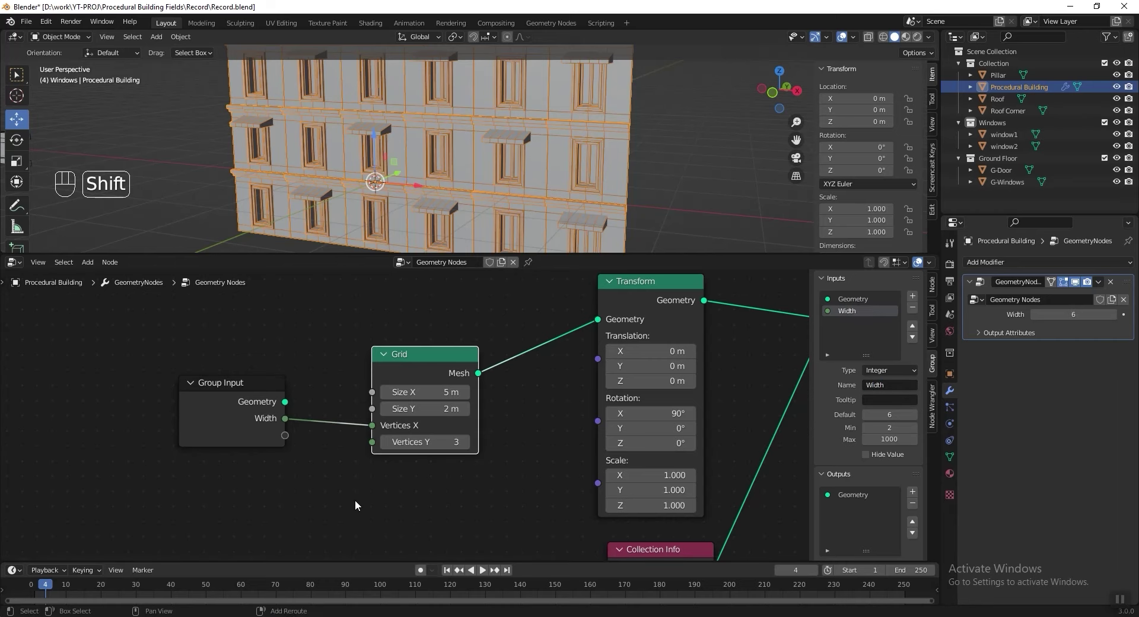
Add a Math Subtract node fed by Width and drive the grid's Size X from it.
key(shift+a)
key(shift+a)
drag(124, 393, 117, 411)
drag(186, 411, 335, 430)
click(191, 412)
drag(247, 421, 411, 445)
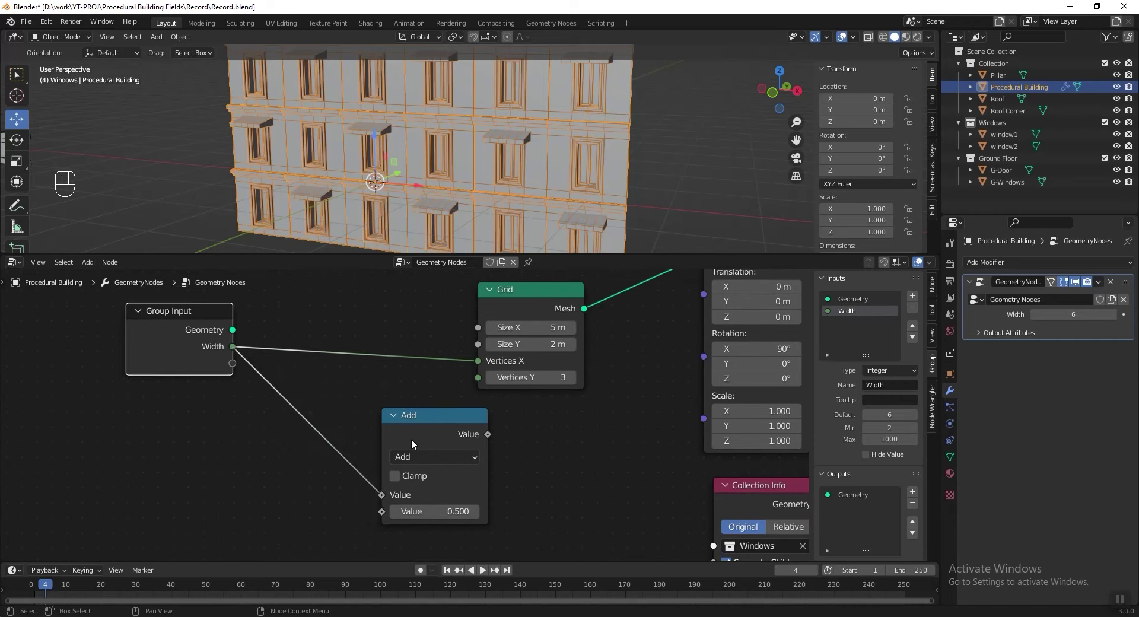
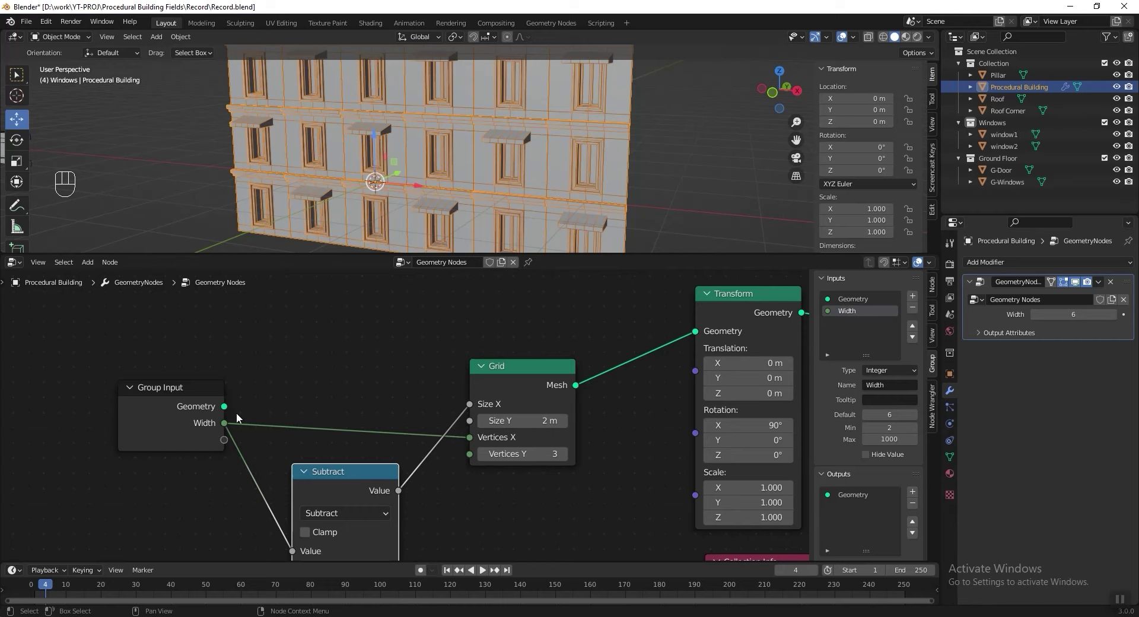
Set the subtraction to Width minus 1, expose Vertices Y as an input, and tidy the layout.
drag(166, 391, 164, 416)
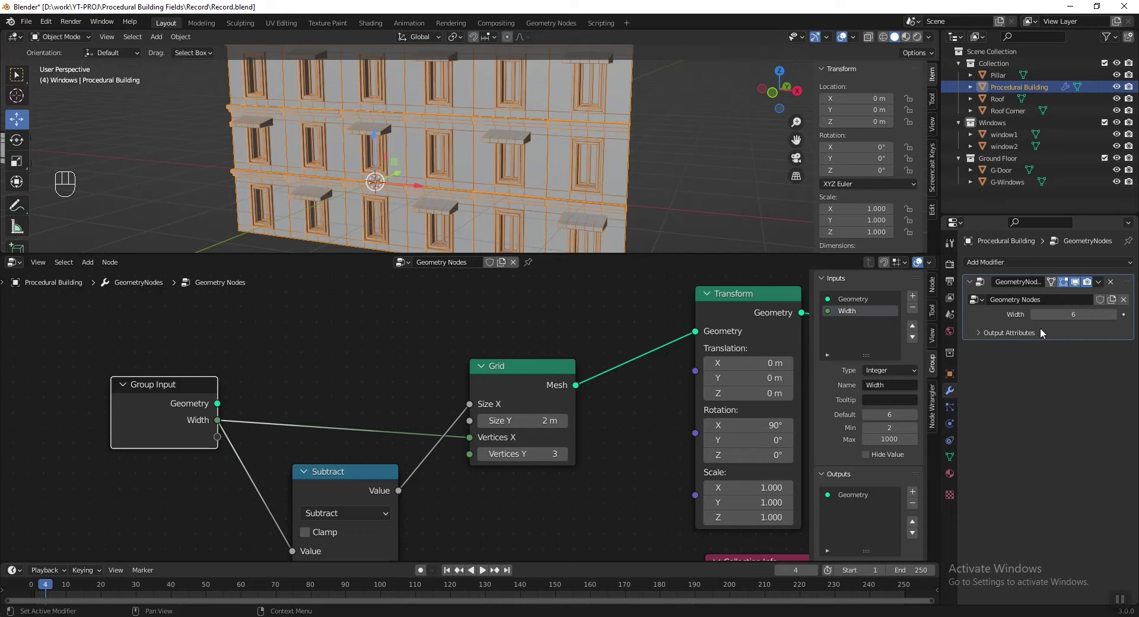
drag(363, 452, 358, 462)
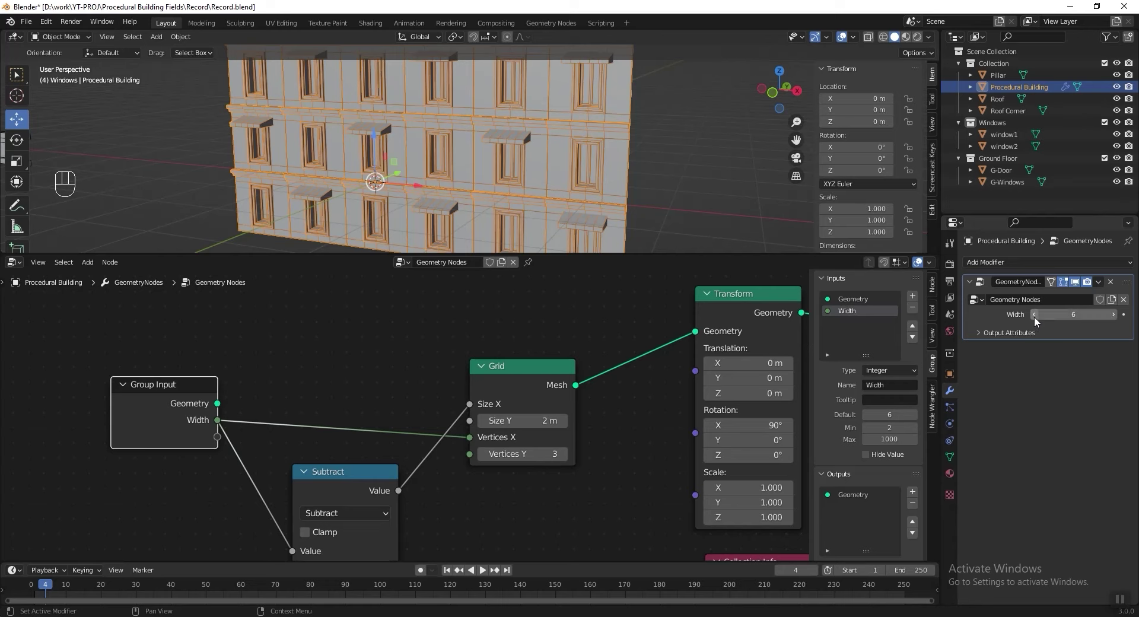
drag(363, 451, 342, 500)
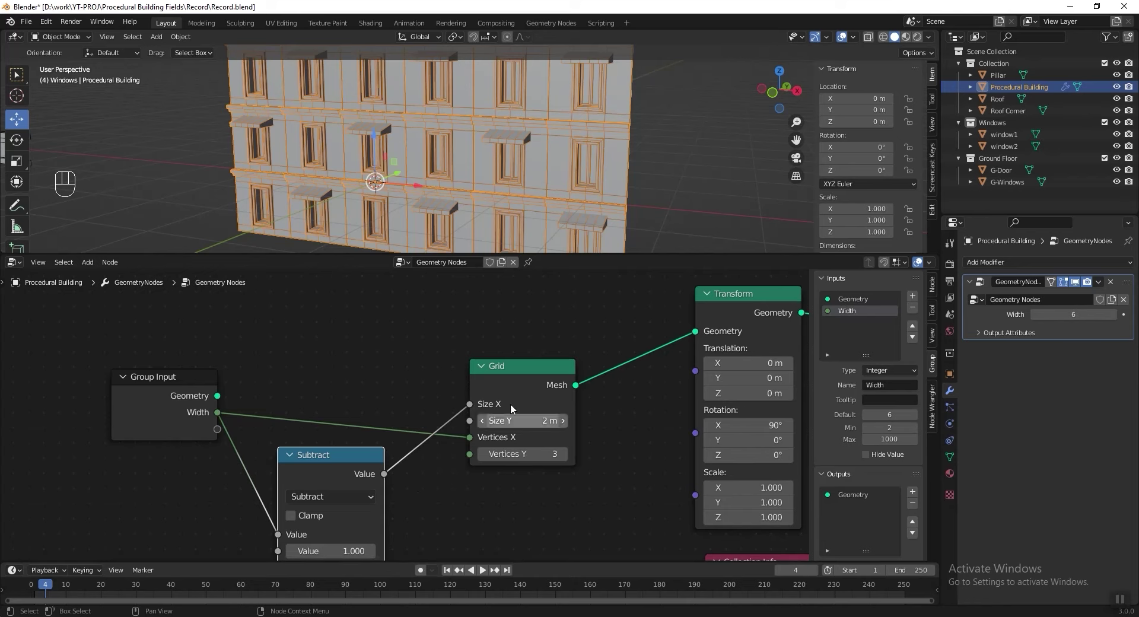
drag(428, 443, 427, 442)
drag(424, 442, 216, 417)
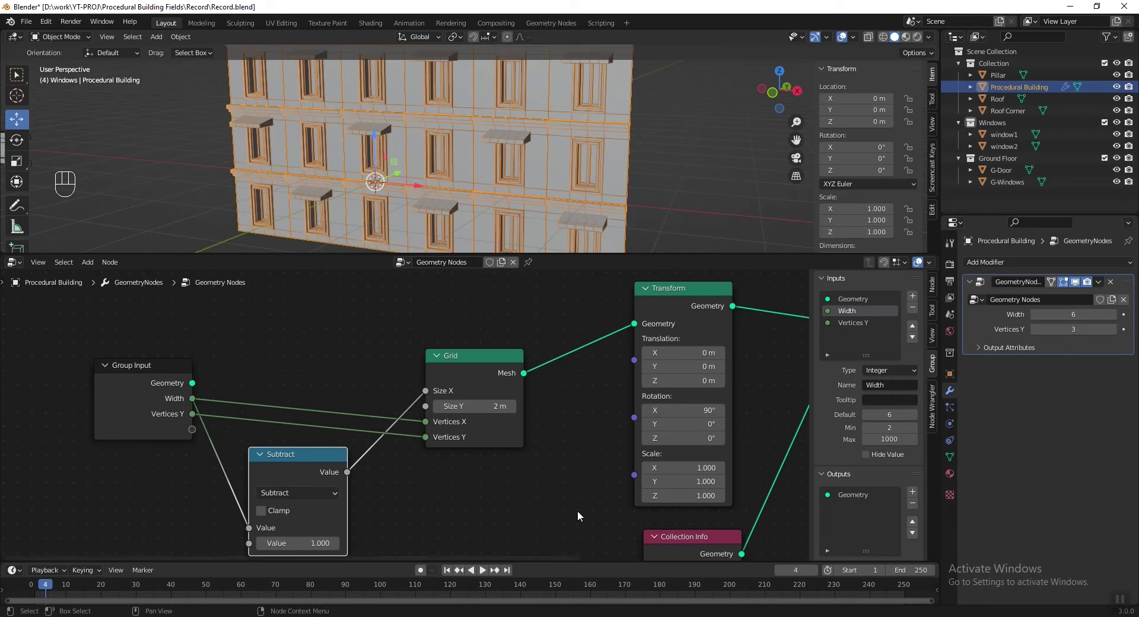
Rename the row input to Height and drive the grid's Size Y from Height minus one.
click(853, 331)
drag(888, 393, 711, 219)
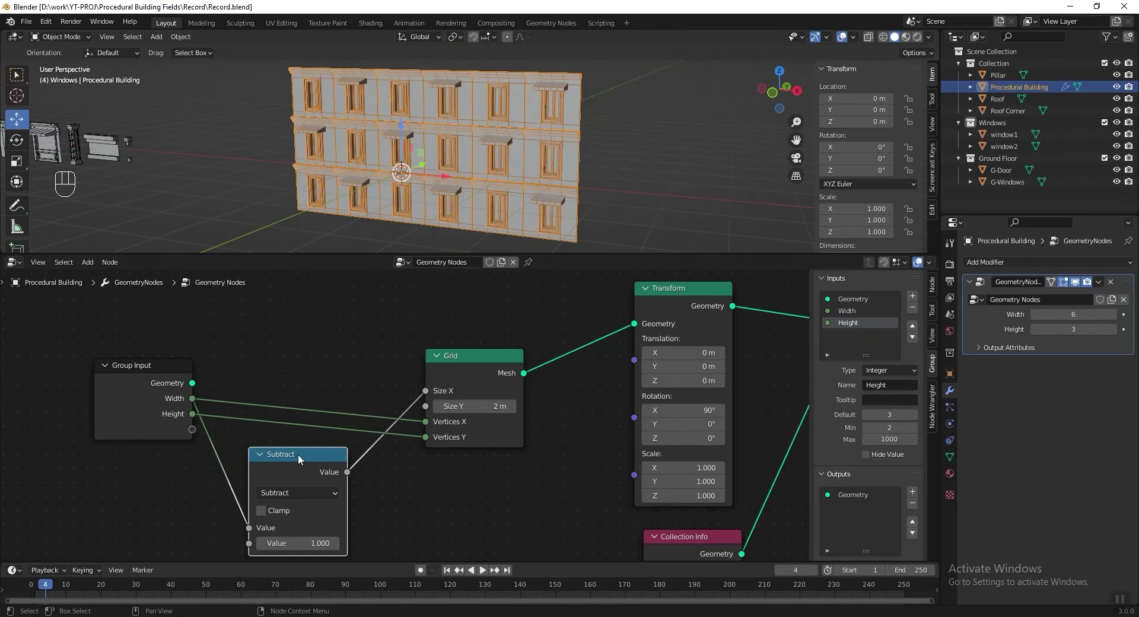
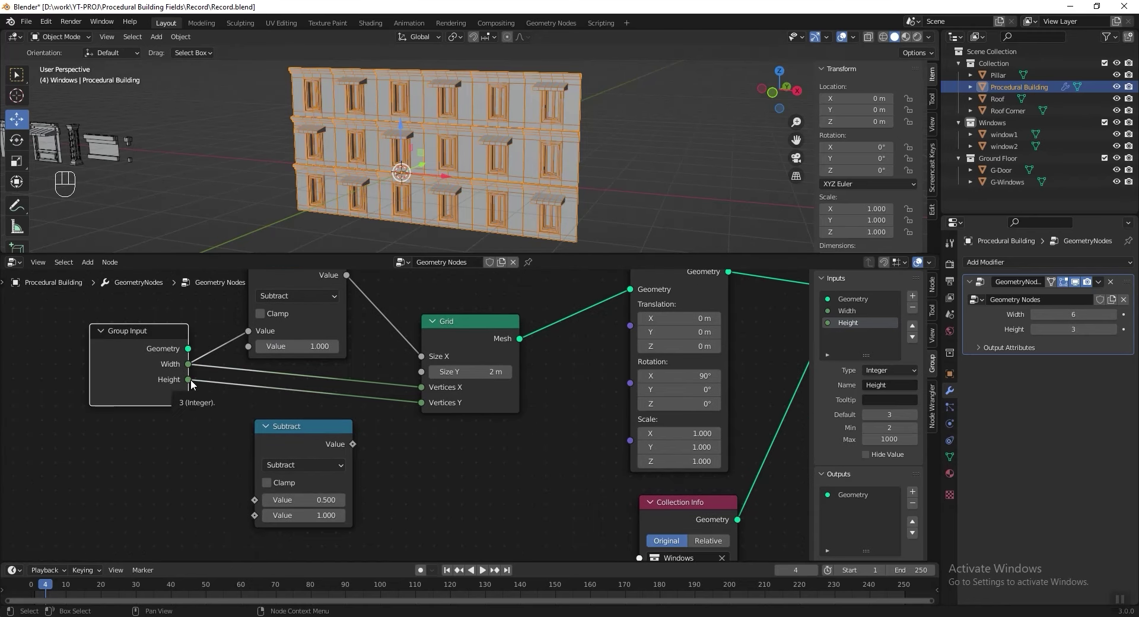
drag(213, 393, 257, 497)
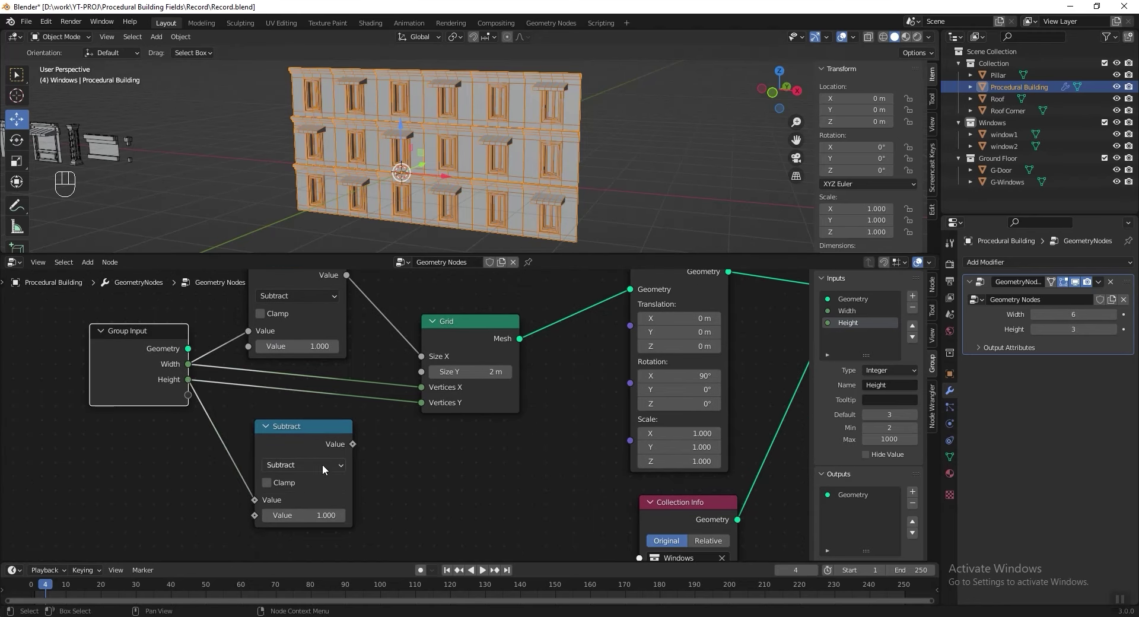
drag(355, 445, 427, 371)
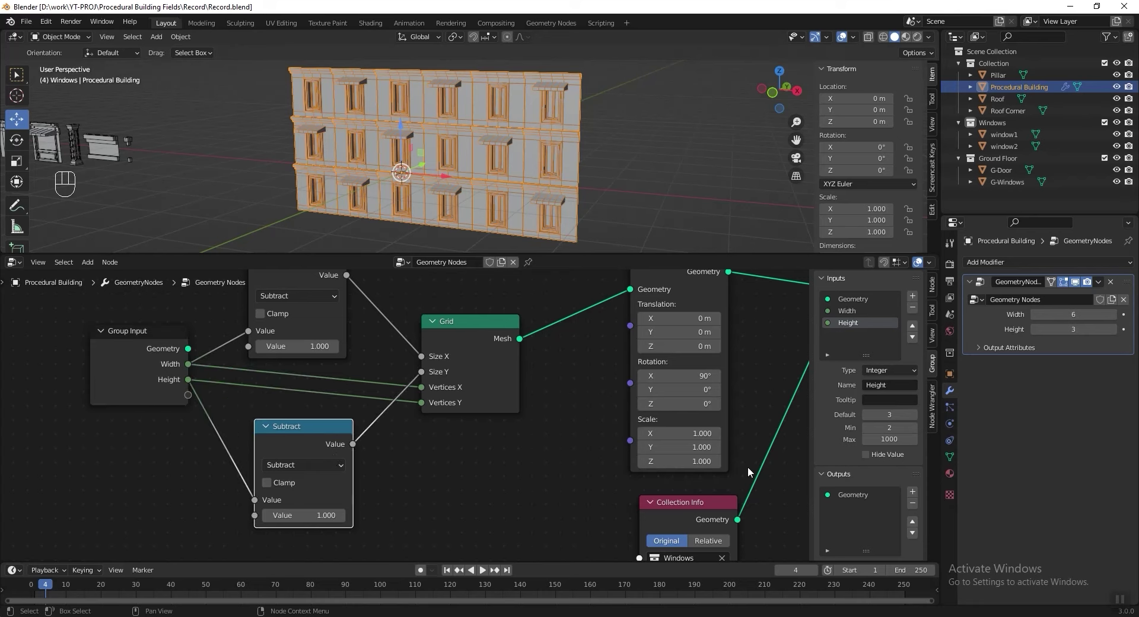
Test Width and Height in the modifier, leaving Width at 4 and Height at 3.
click(1118, 320)
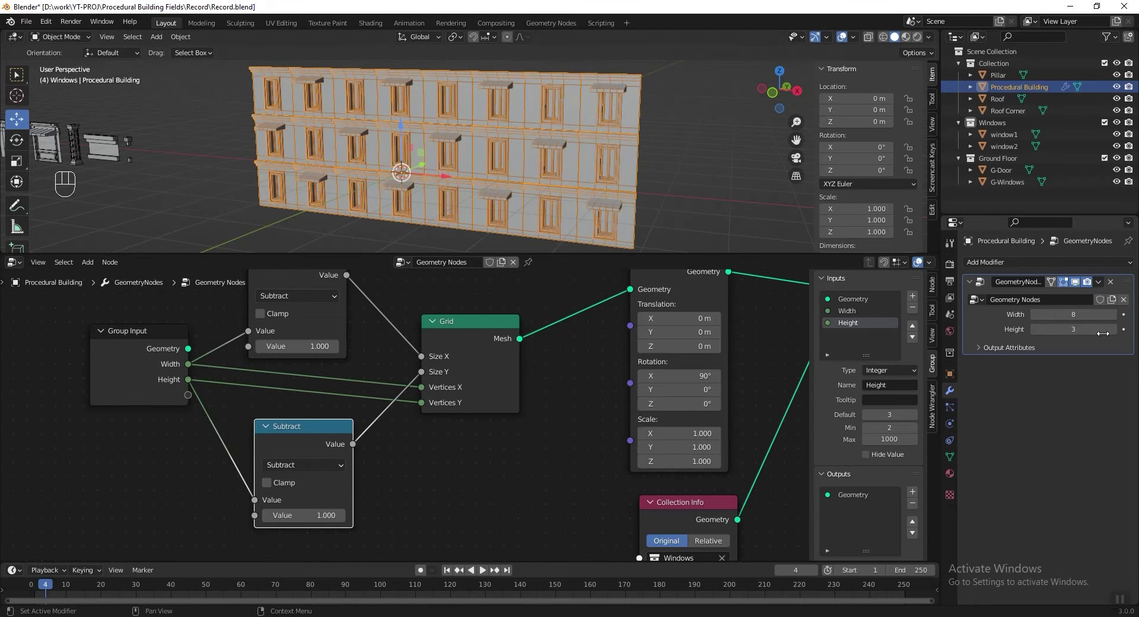
click(1036, 332)
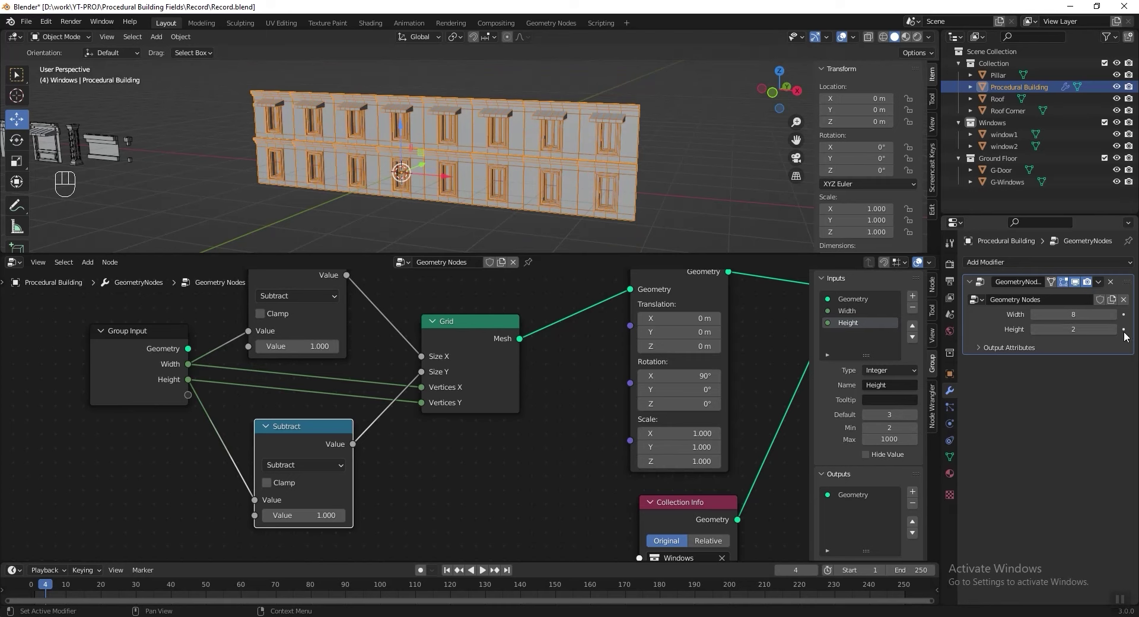
double_click(1040, 319)
click(1039, 321)
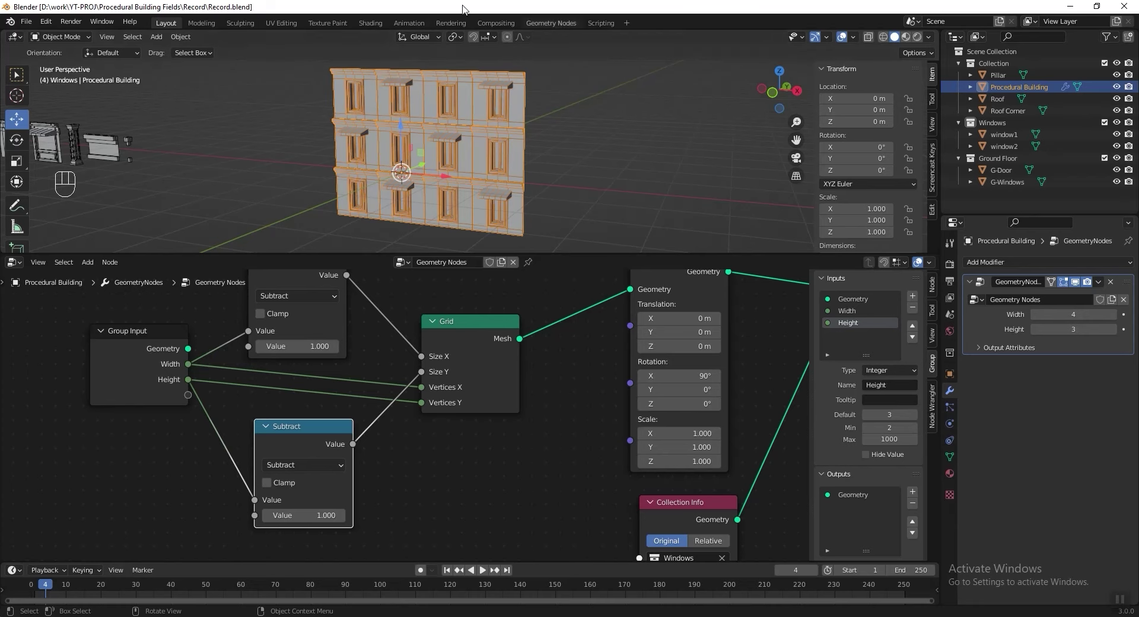
click(531, 392)
Add an integer Random Value node and feed it into Instance on Points' Instance Index.
key(shift+a)
click(580, 354)
drag(517, 310, 475, 380)
drag(390, 435, 472, 363)
drag(495, 441, 513, 416)
drag(563, 436, 457, 484)
drag(457, 484, 438, 523)
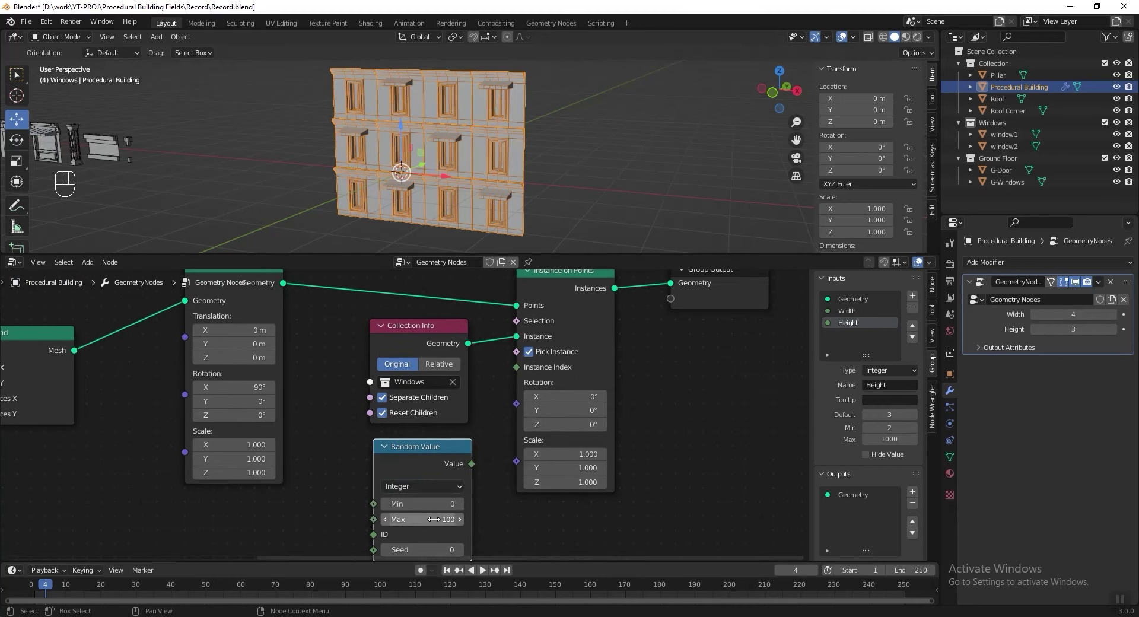
middle_click(485, 500)
drag(494, 424, 517, 346)
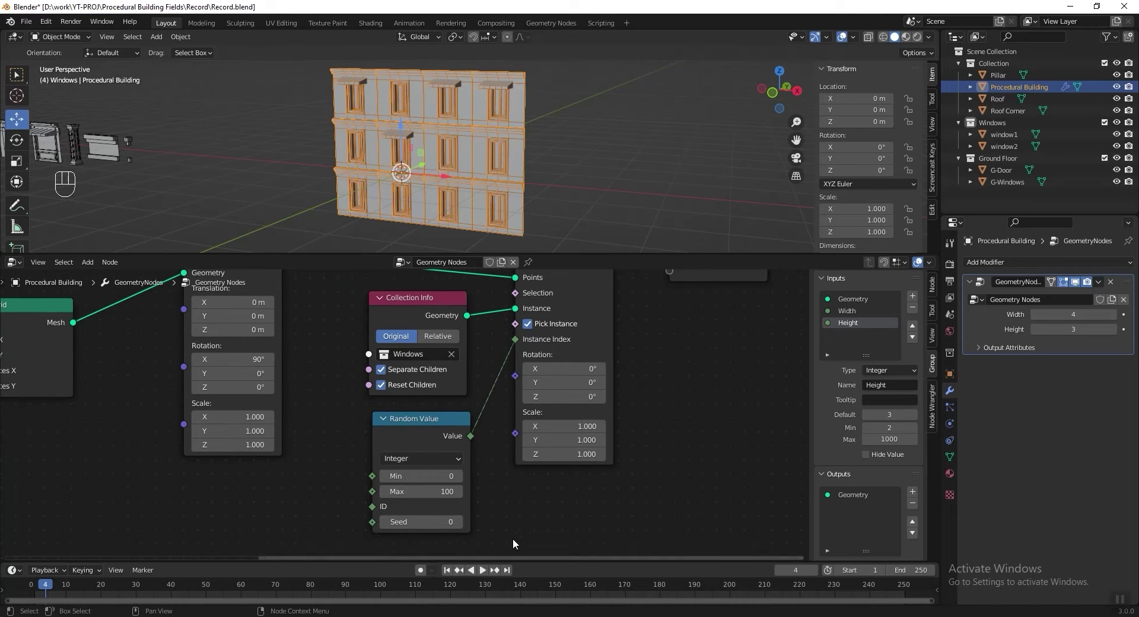
Box-select the wall-sizing nodes and wrap them in a frame with Ctrl+J.
drag(462, 477, 424, 488)
drag(462, 530, 388, 527)
key(ctrl+s)
drag(132, 332, 507, 534)
key(ctrl+j)
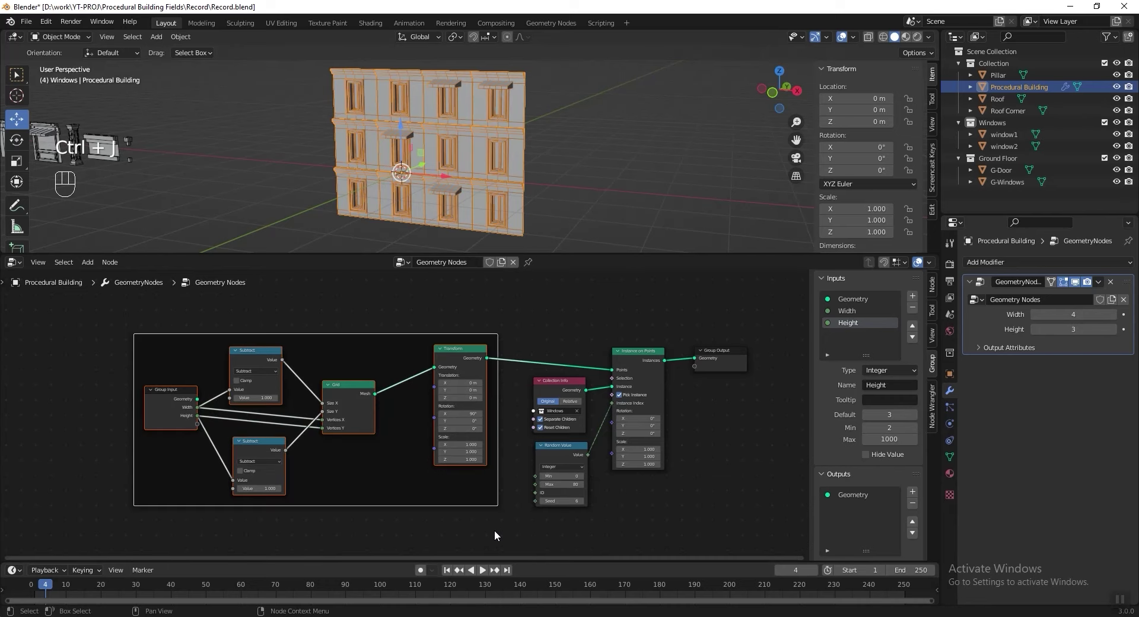
Label the sizing frame and add a Separate Geometry node after the Transform output.
key(F2)
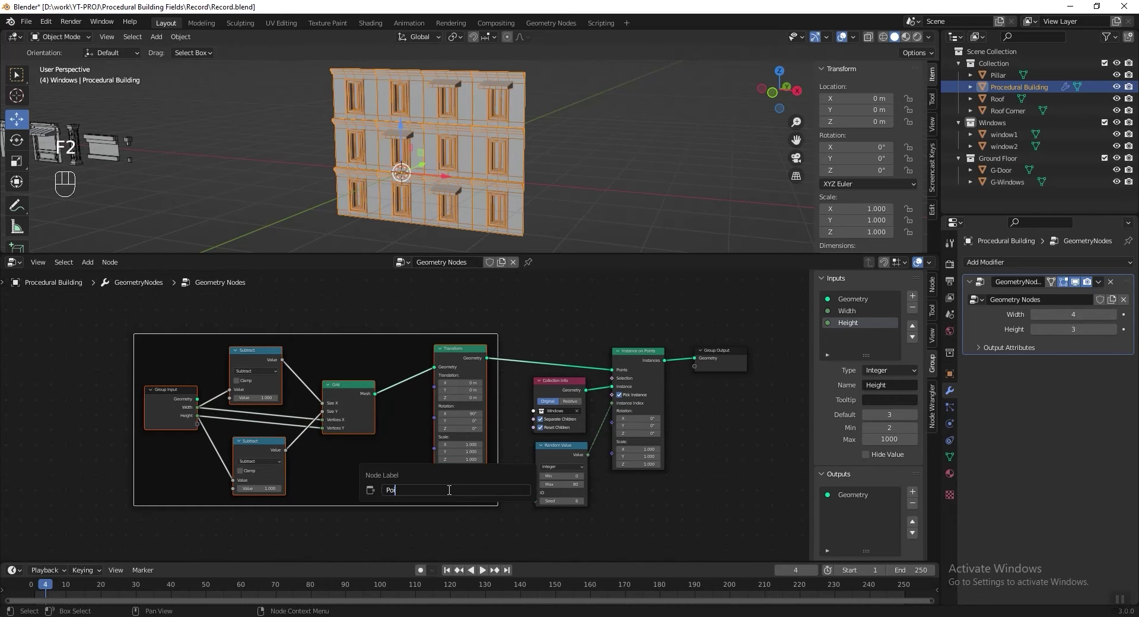
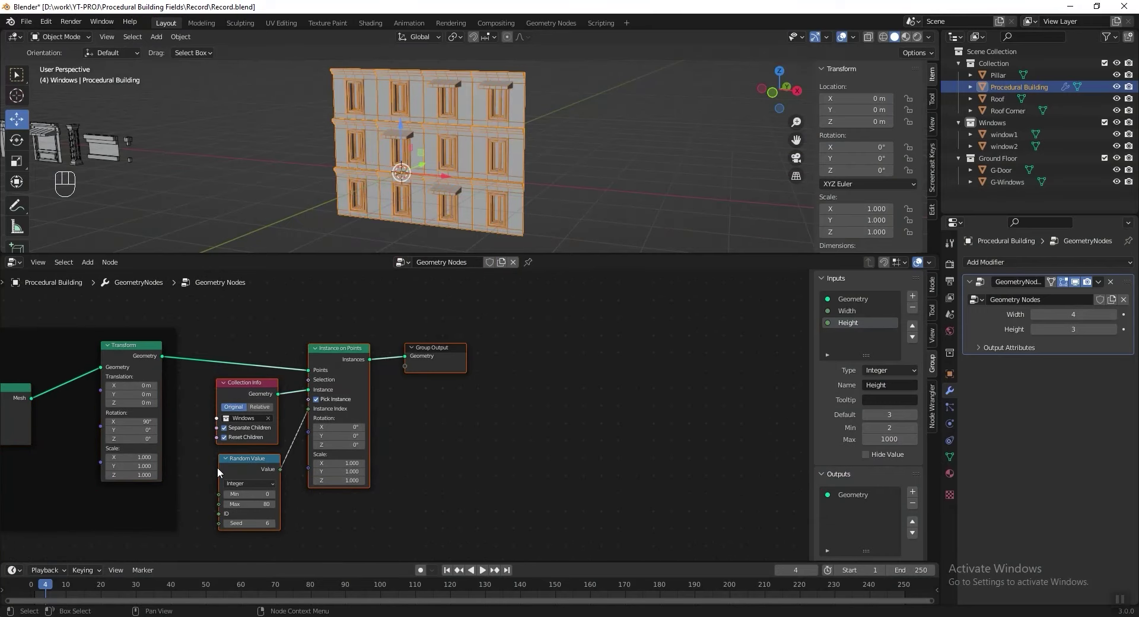
key(g)
click(358, 383)
key(shift+a)
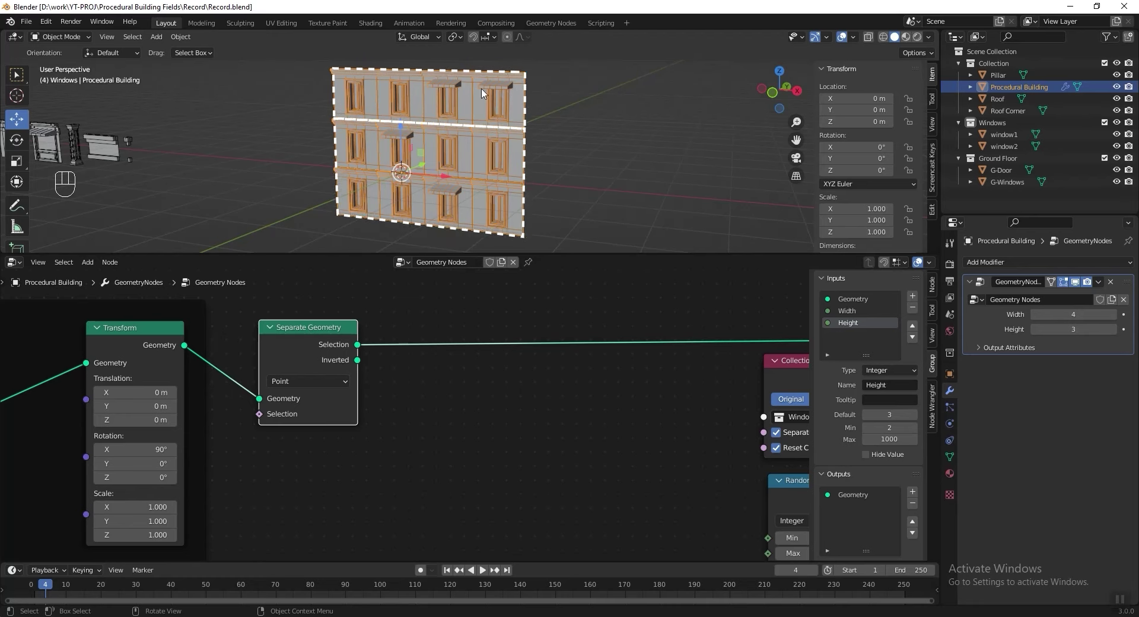
Keep Separate Geometry's Selection wired to the window instancing and pan along to the Transform node.
drag(358, 349, 416, 329)
drag(361, 363, 299, 373)
drag(301, 370, 358, 358)
middle_click(259, 376)
middle_click(286, 383)
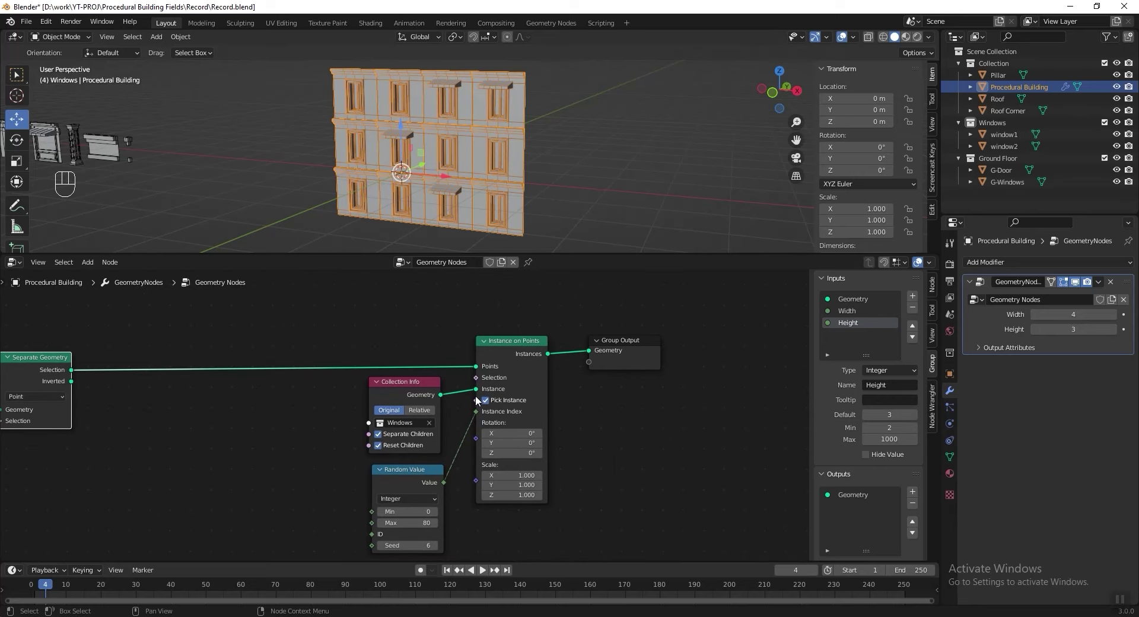
middle_click(215, 384)
drag(198, 373, 314, 388)
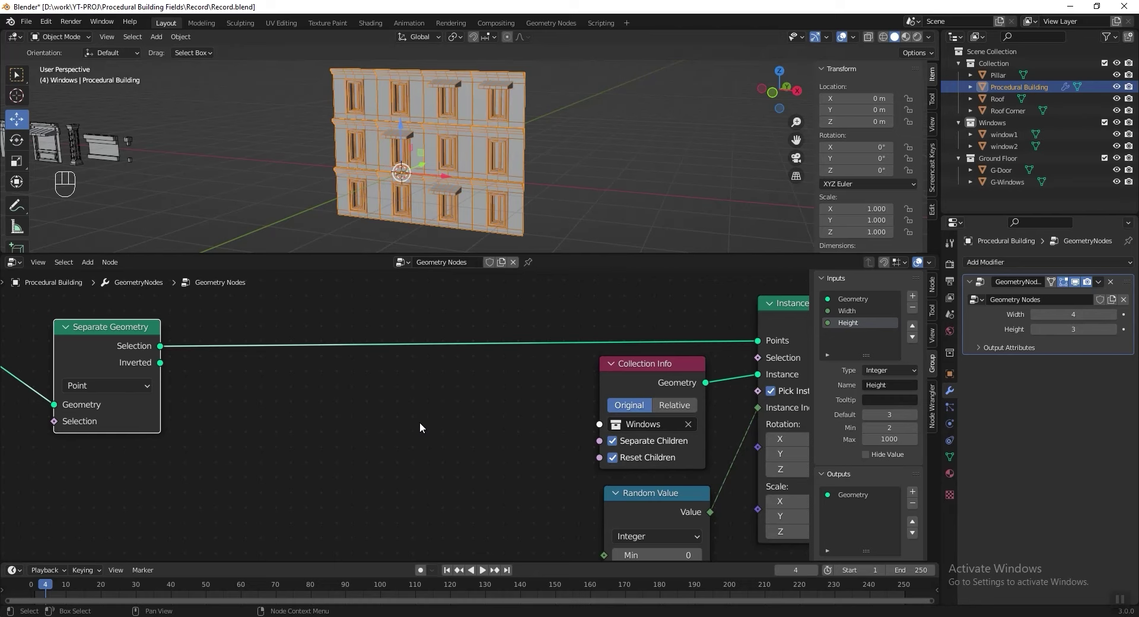
drag(212, 336, 228, 328)
drag(193, 371, 233, 392)
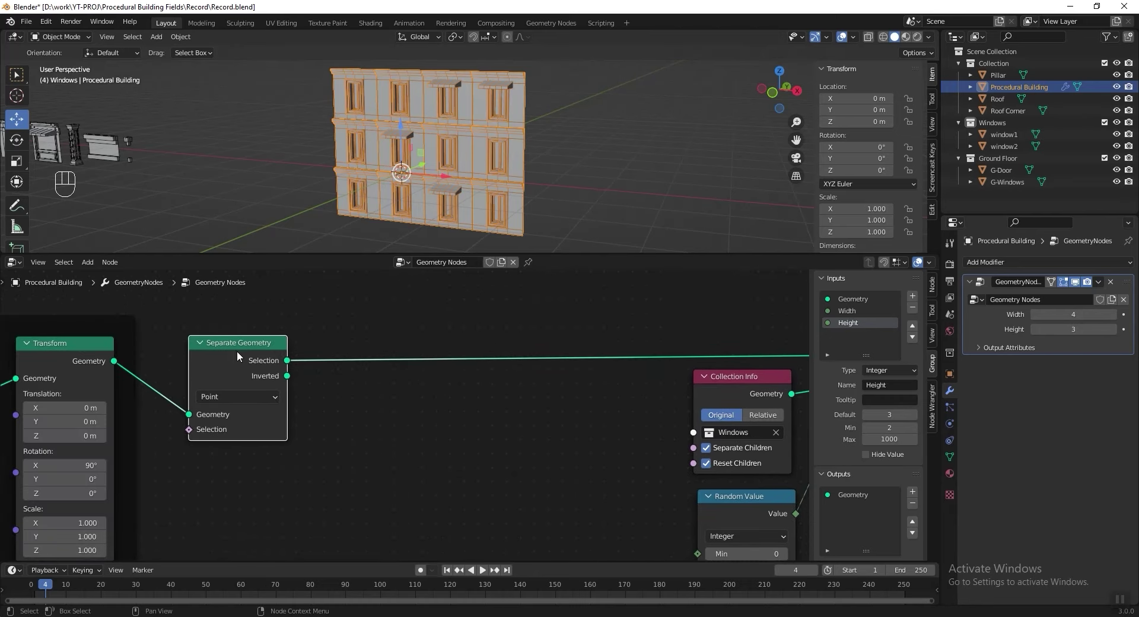
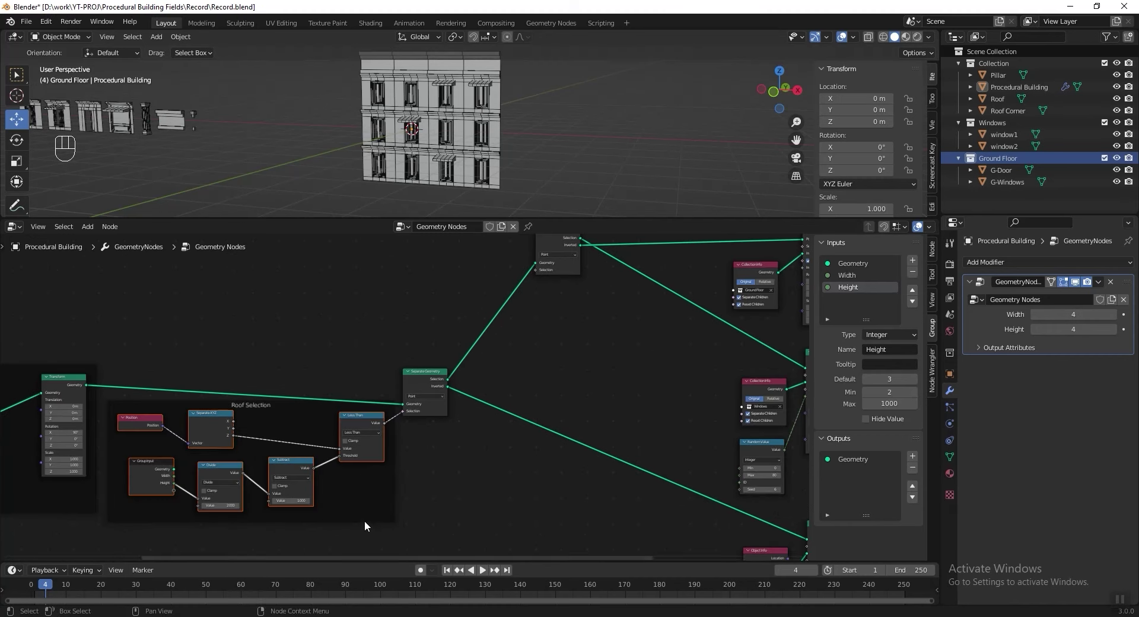
Duplicate the roof selection nodes above and wire them into a second Separate Geometry Selection.
key(shift+d)
key(alt+p)
click(354, 306)
click(383, 360)
drag(416, 339, 659, 366)
drag(489, 355, 428, 431)
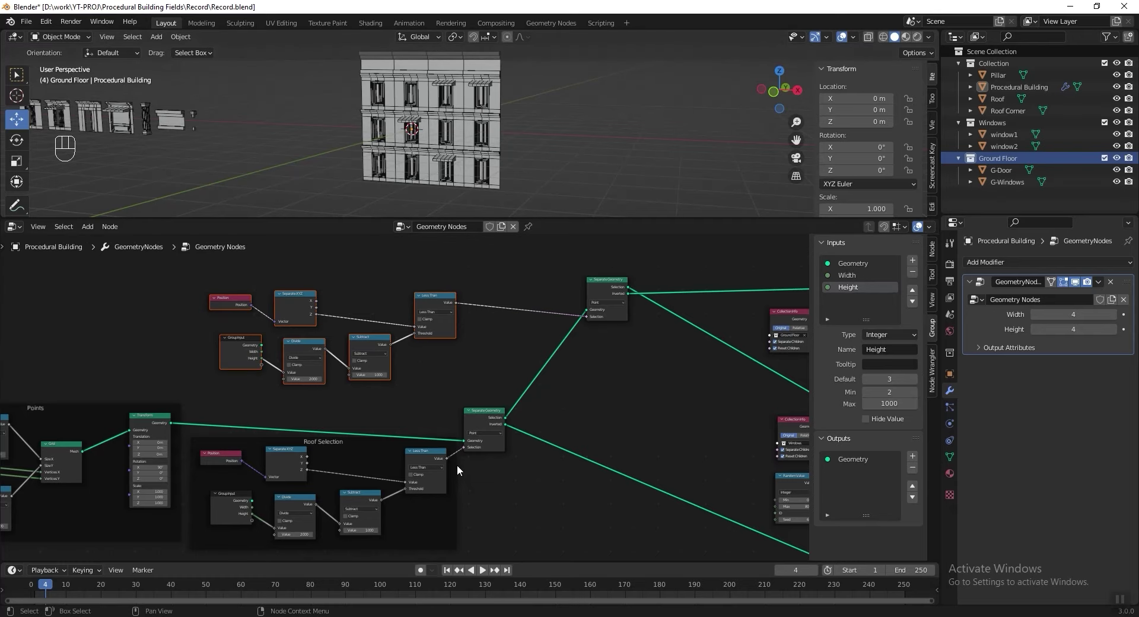
drag(452, 487, 457, 479)
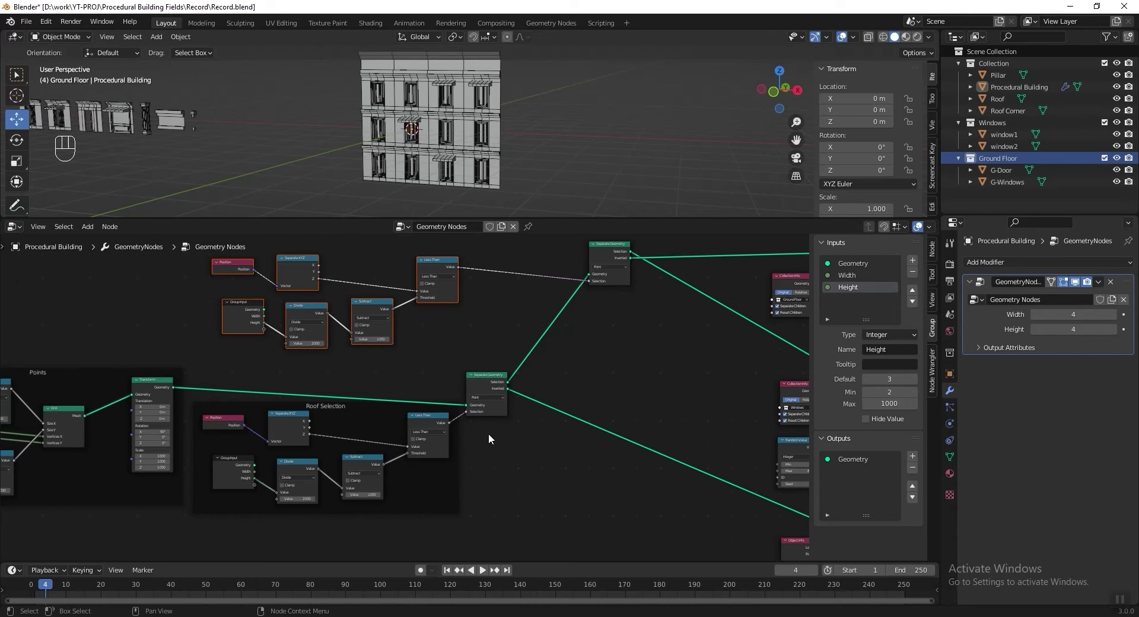
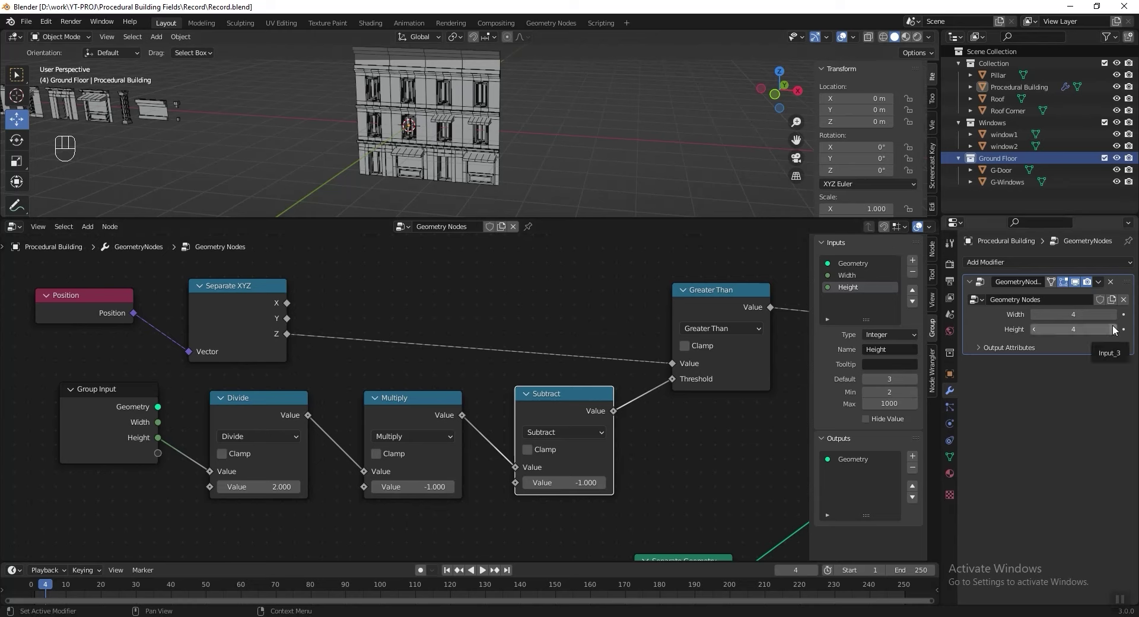
Set the modifier Height to 7 to check resizing, then return it to 4.
click(1115, 331)
double_click(1115, 330)
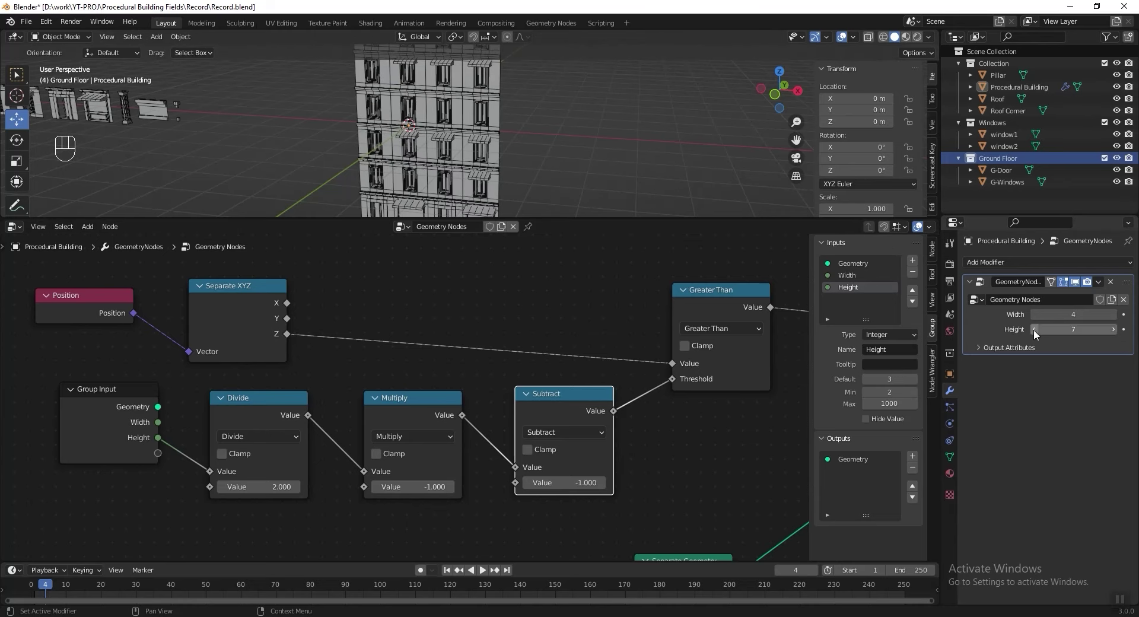
click(1038, 333)
double_click(1038, 333)
Frame the ground-floor selection nodes and label it Ground Floor Selection.
click(1115, 338)
click(1036, 330)
click(1118, 335)
drag(124, 287, 642, 481)
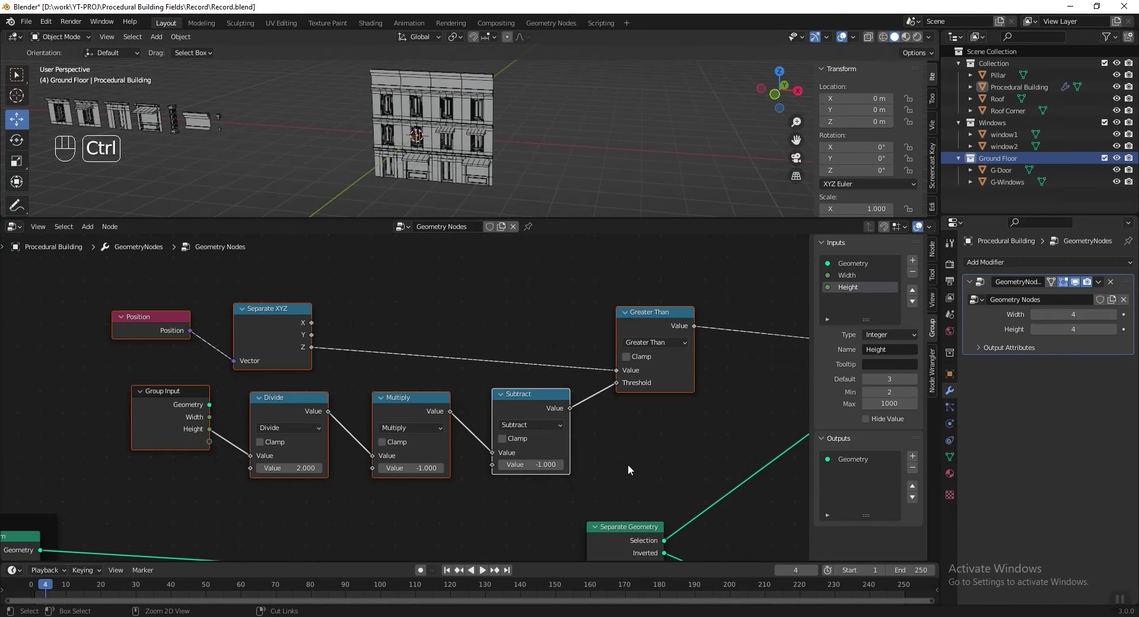
key(ctrl+j)
key(F2)
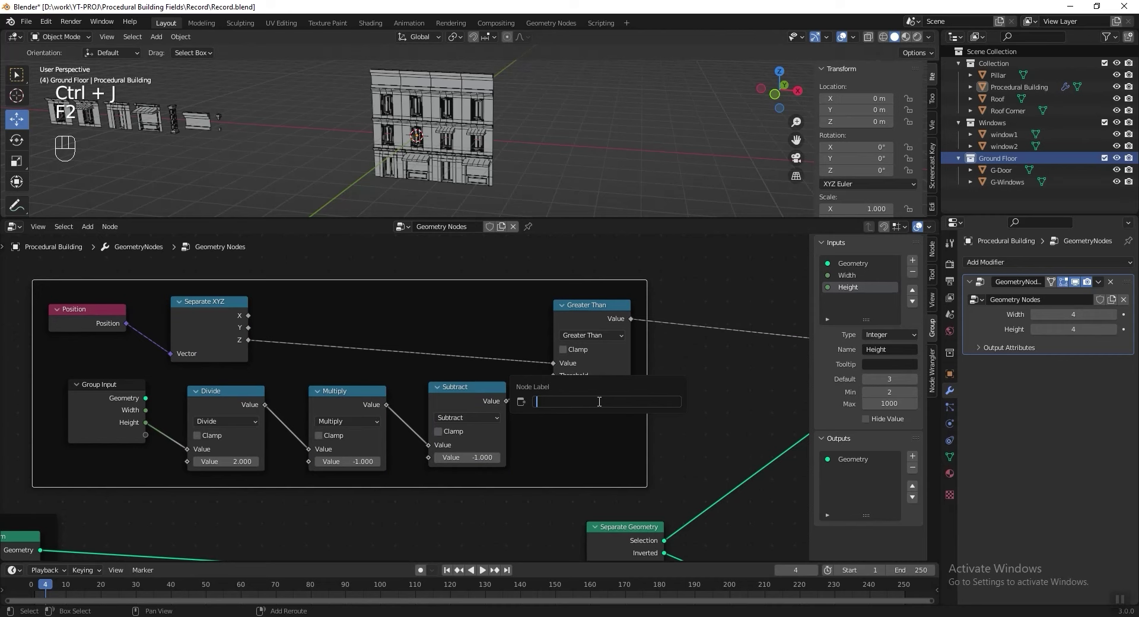
key(o)
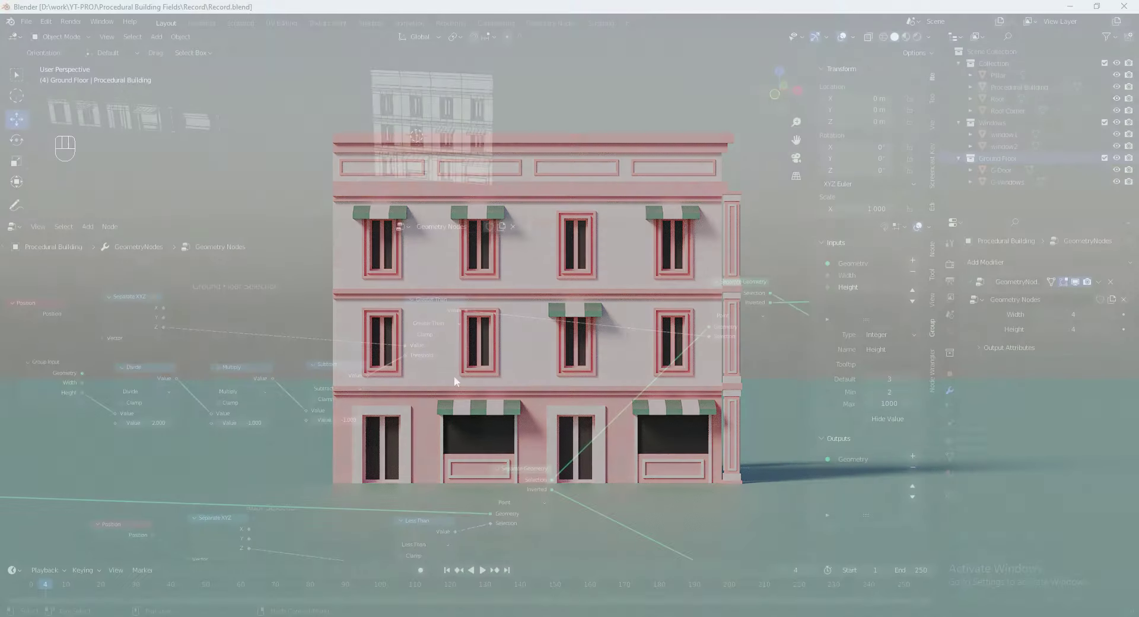
Frame the whole node tree in view and zoom toward the Separate Geometry nodes.
click(500, 406)
drag(469, 384, 409, 349)
click(426, 365)
key(g)
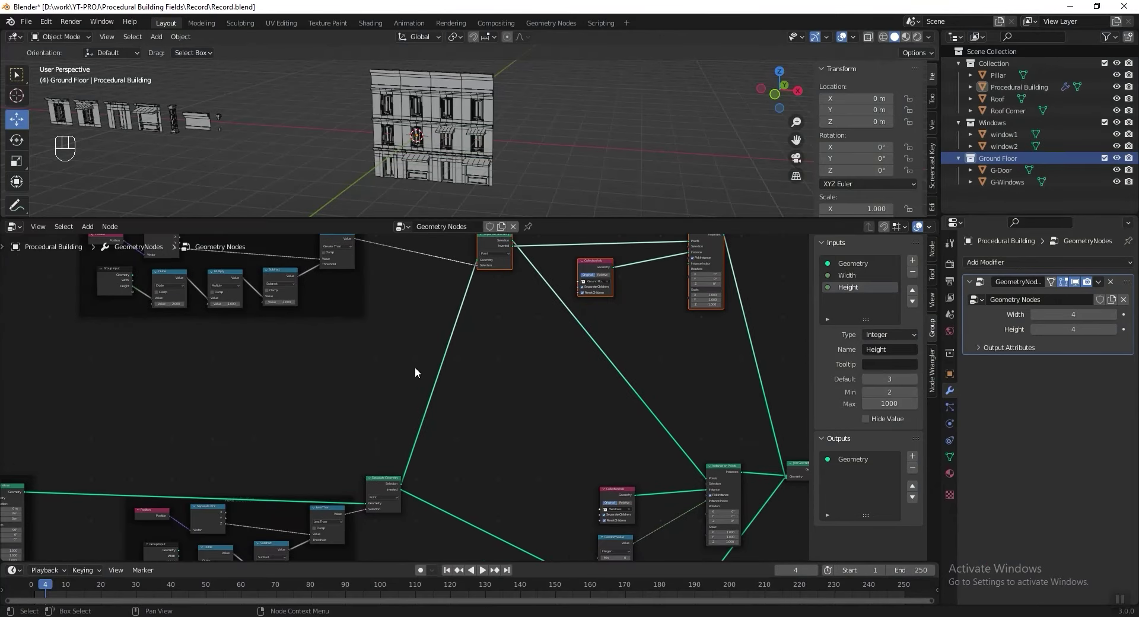
drag(376, 418, 370, 388)
drag(391, 403, 383, 415)
click(372, 415)
Follow the link up to the upper Separate Geometry split and centre it.
key(shift+d)
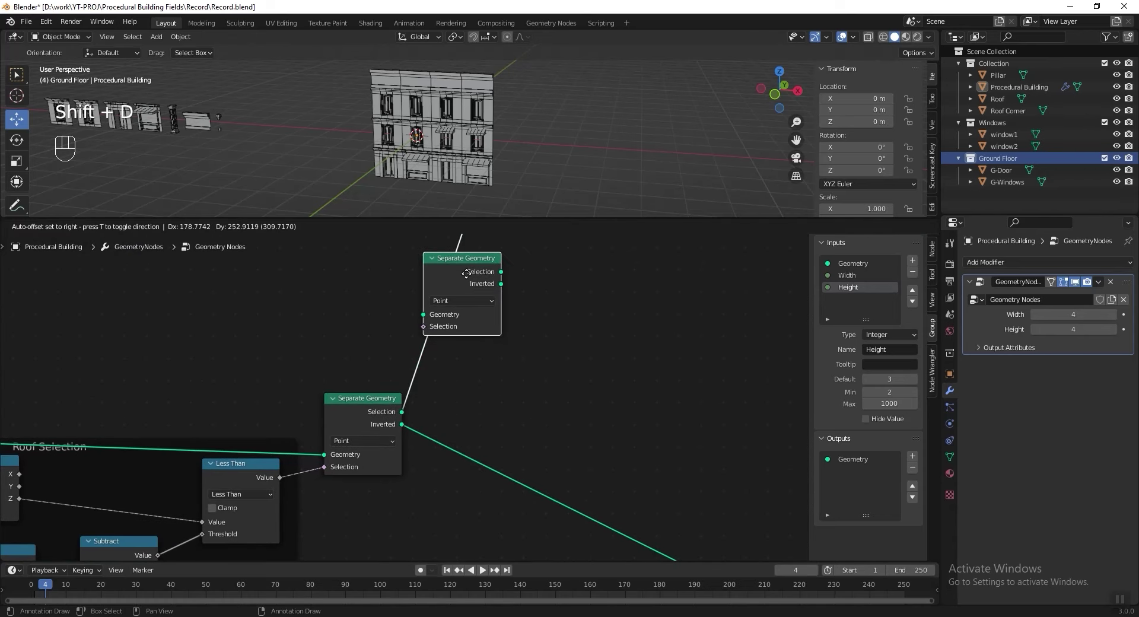
drag(513, 341, 531, 419)
drag(479, 440, 478, 385)
click(480, 374)
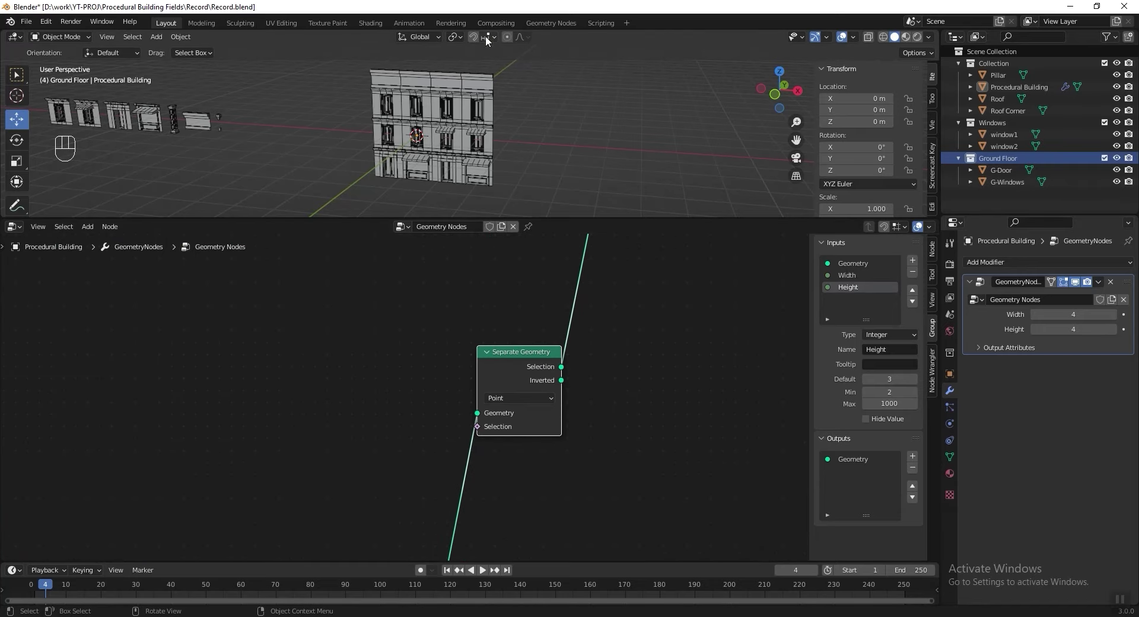
click(466, 294)
click(462, 336)
Duplicate the Roof Selection nodes and place the copy above the frame.
click(253, 437)
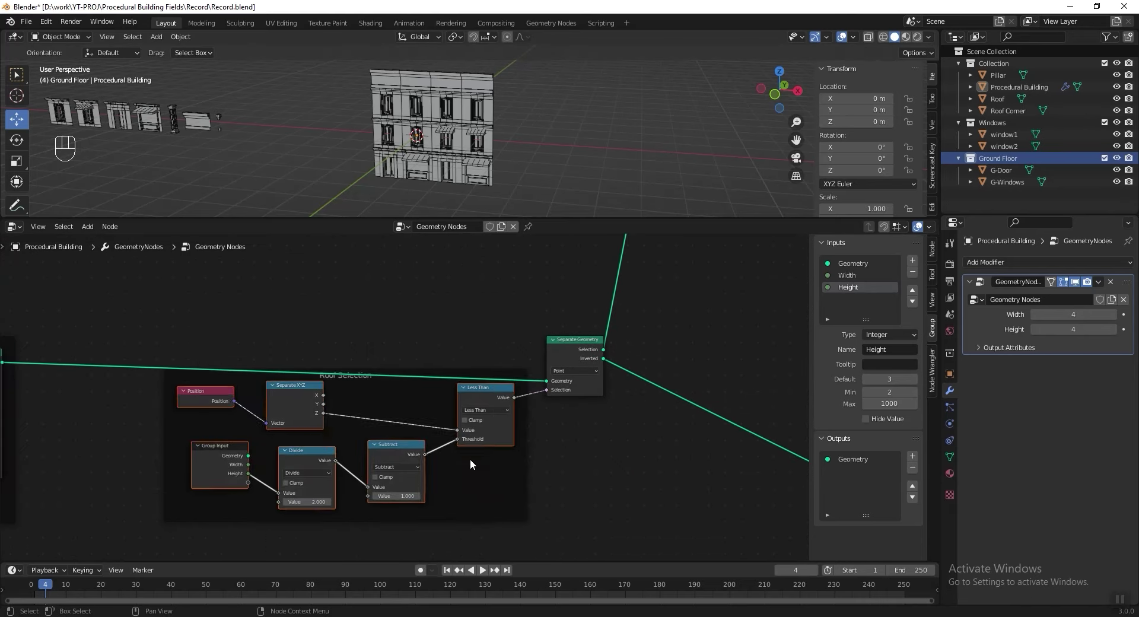
drag(478, 478, 479, 494)
key(shift+d)
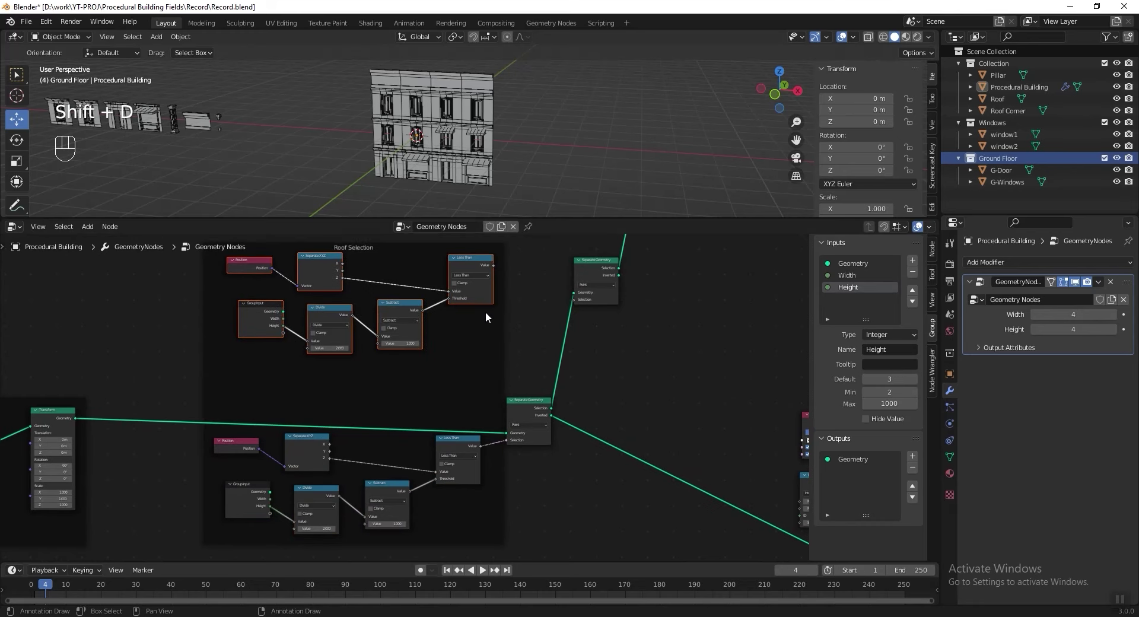
key(alt+p)
click(485, 372)
drag(489, 381, 461, 306)
drag(467, 304, 641, 380)
drag(450, 393, 423, 408)
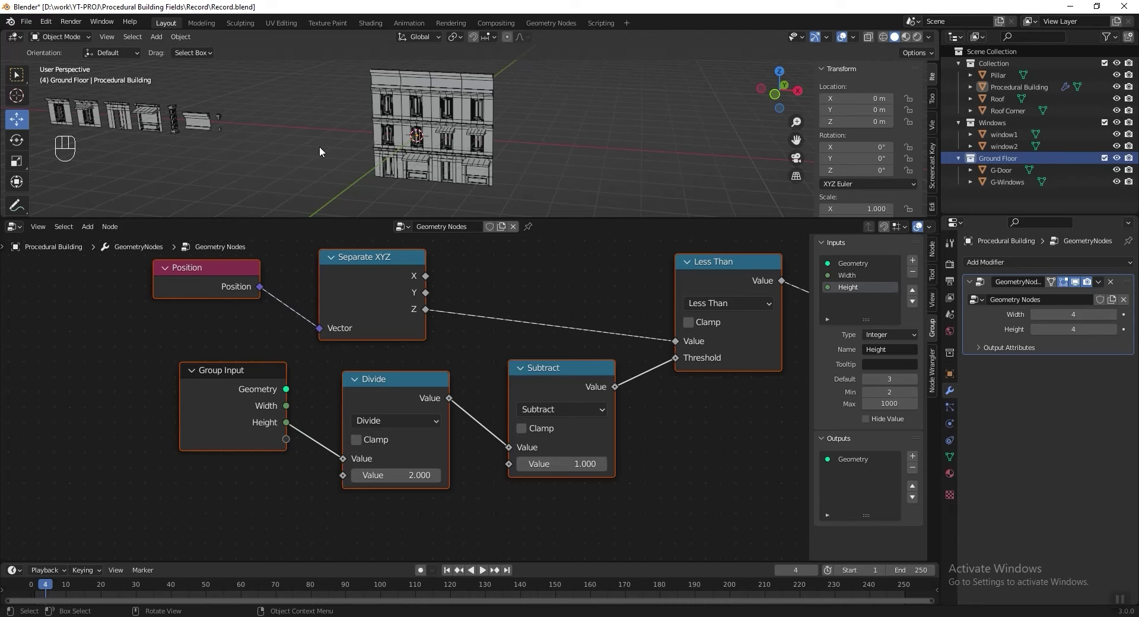
Feed the copied Less Than comparison into the further Separate Geometry node's Selection.
drag(360, 320, 341, 352)
drag(421, 369, 490, 303)
drag(399, 303, 628, 359)
click(290, 444)
drag(262, 429, 307, 482)
click(278, 408)
drag(443, 360, 292, 388)
key(ctrl+shift+z)
key(shift+a)
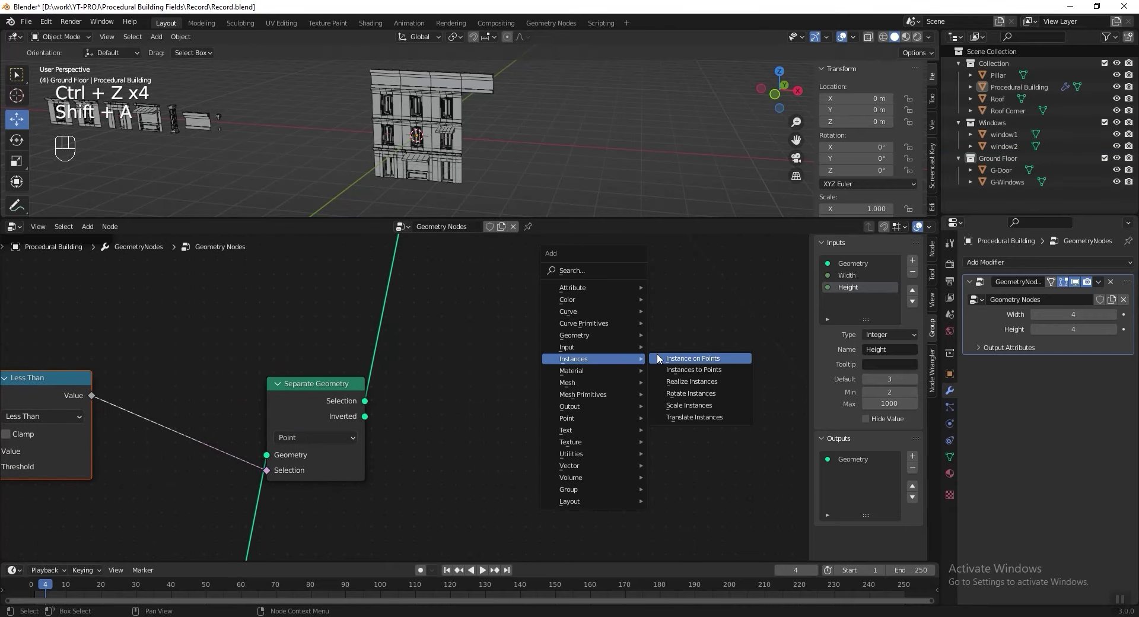
Add an Instance on Points node instancing the Pillar object on the split points.
click(999, 81)
click(596, 277)
click(474, 428)
drag(526, 482, 558, 352)
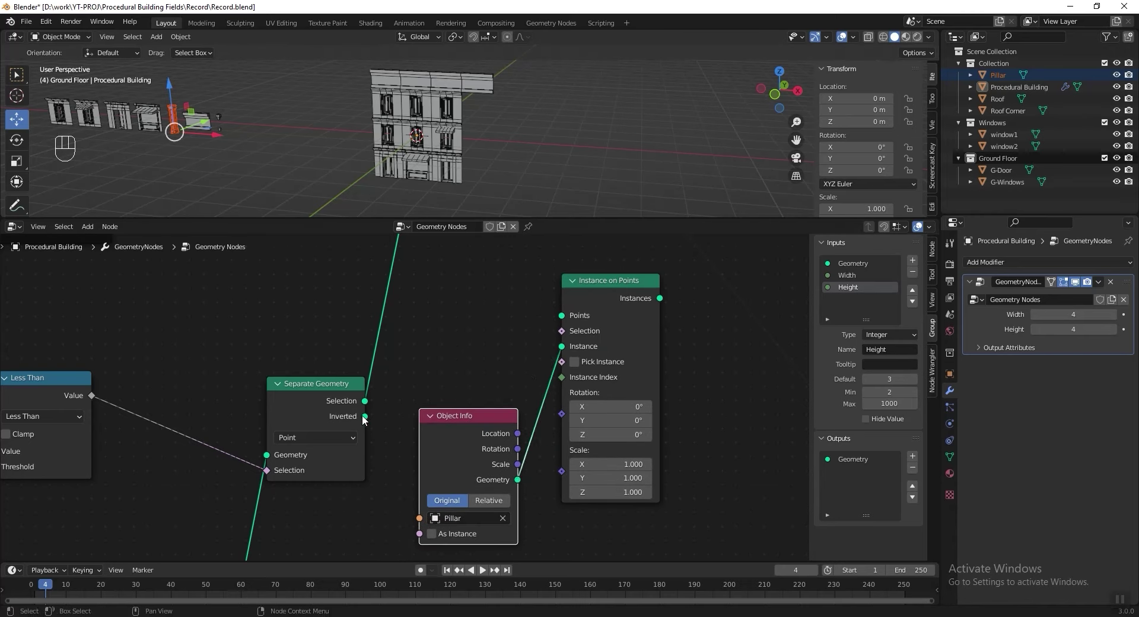
drag(424, 388, 566, 319)
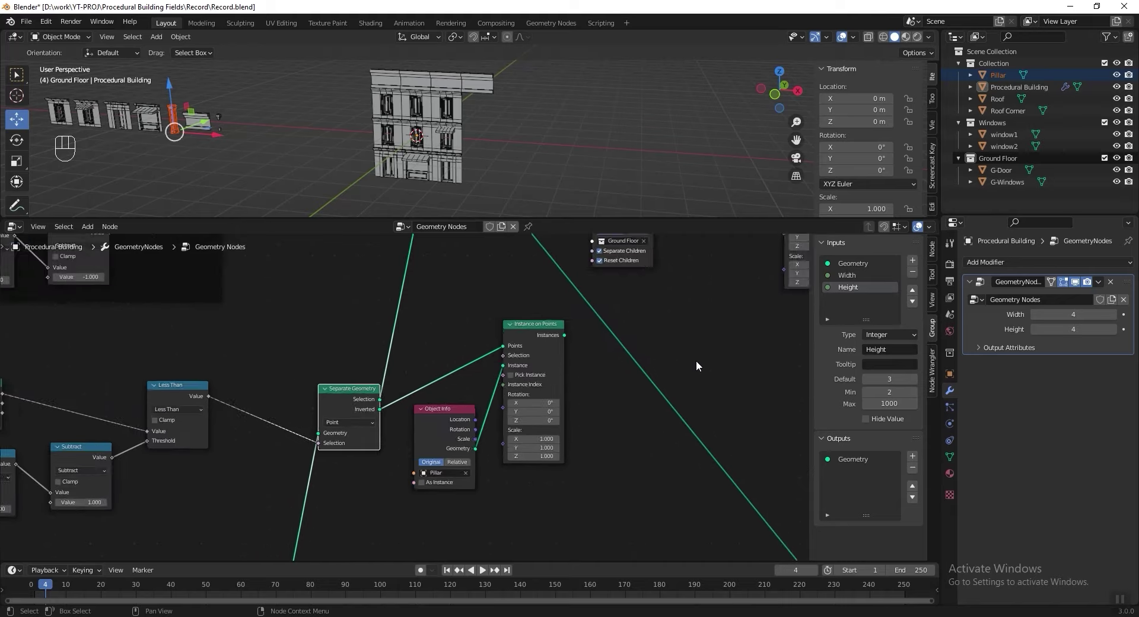
Wrap the position-based pillar selection nodes in a frame labelled Pillar selection.
click(515, 342)
drag(323, 334, 382, 387)
drag(492, 406, 543, 417)
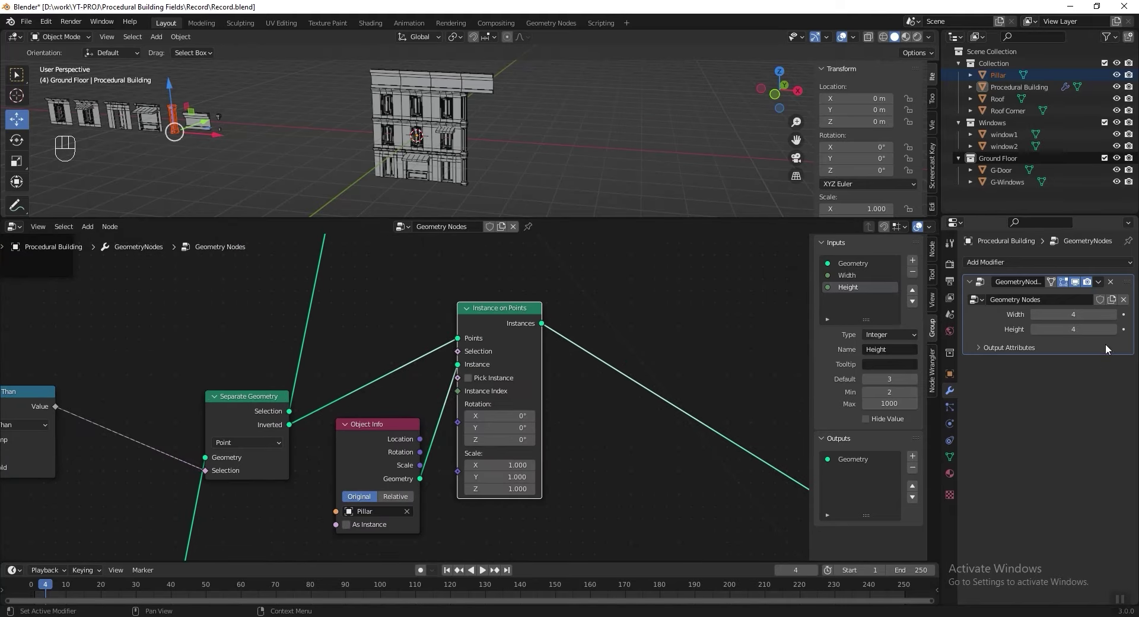
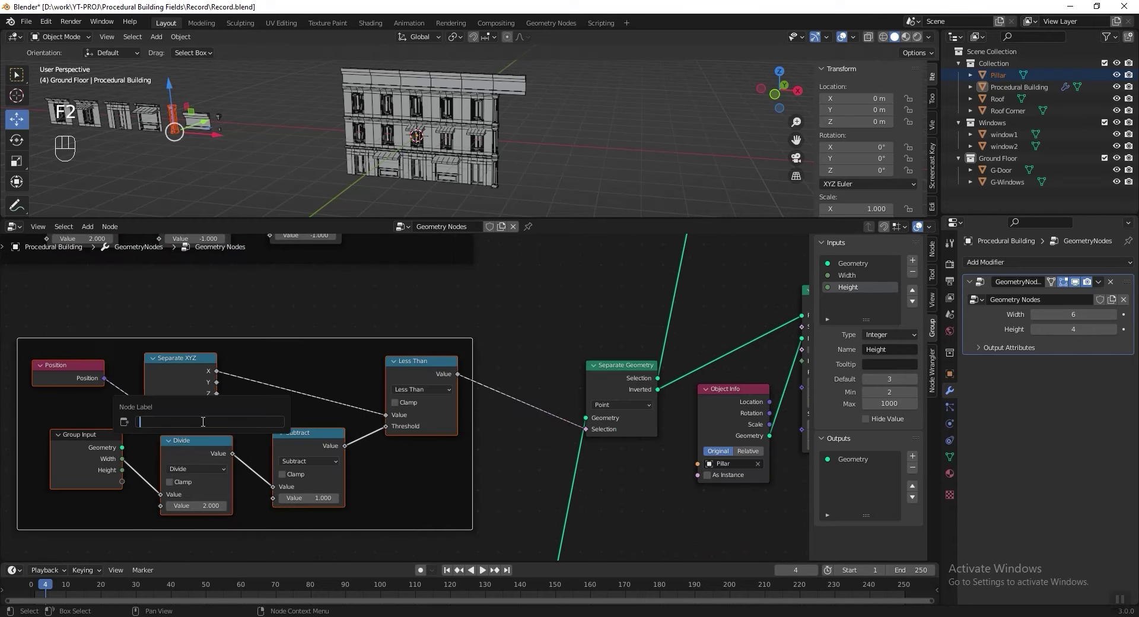
key(l)
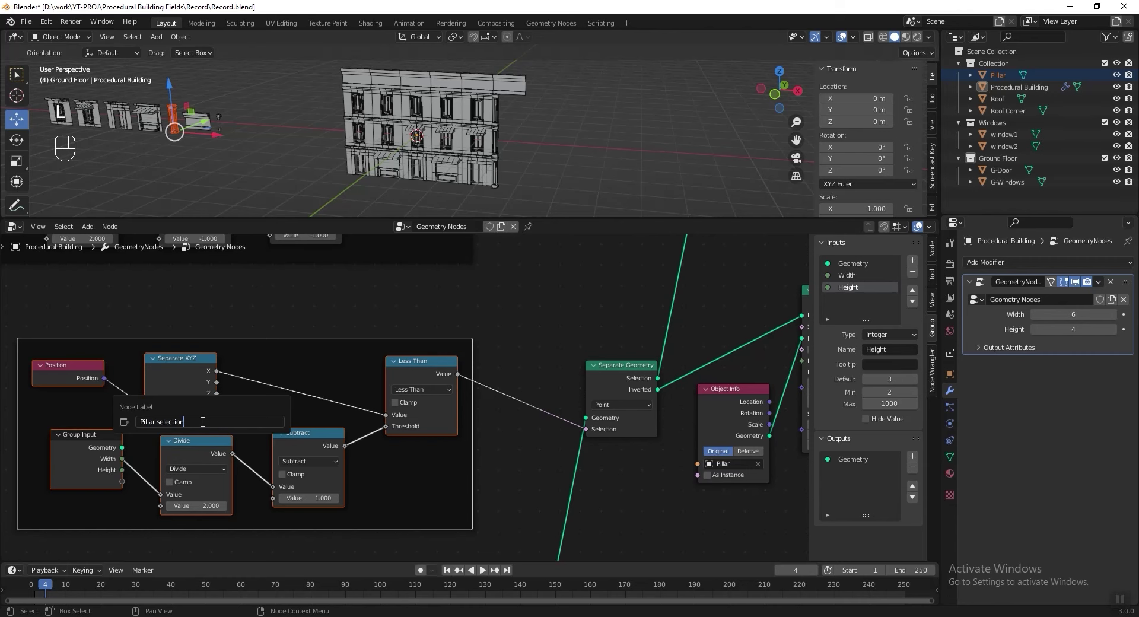
click(300, 409)
drag(475, 353, 323, 427)
Gather the roof selection nodes together, grabbing and dragging each into a compact group.
key(g)
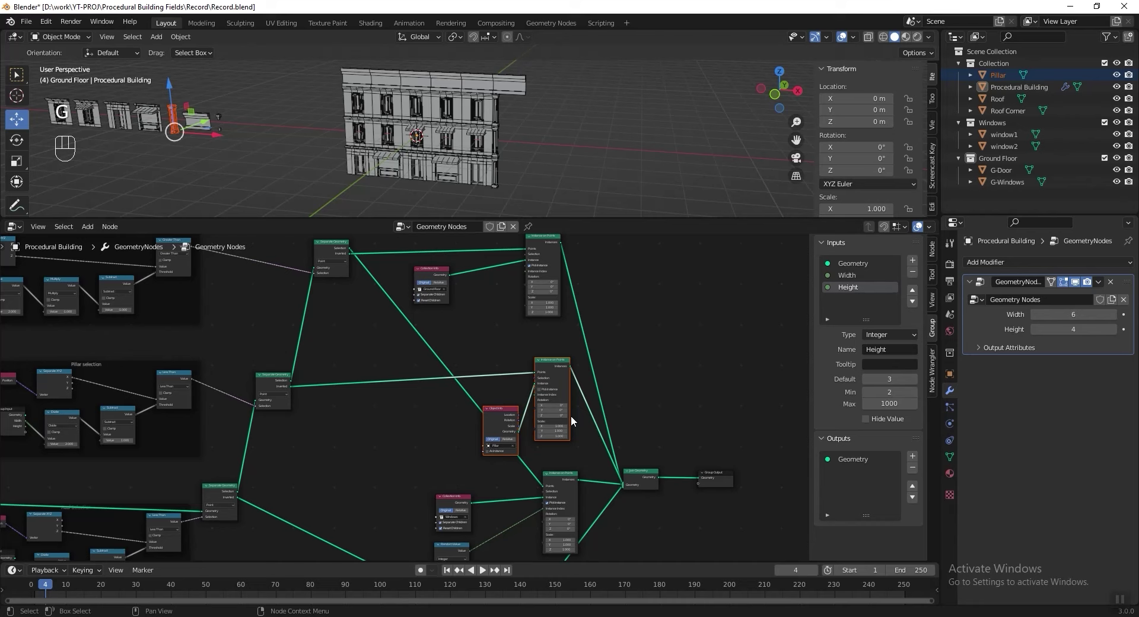
click(542, 396)
drag(389, 385, 406, 444)
key(g)
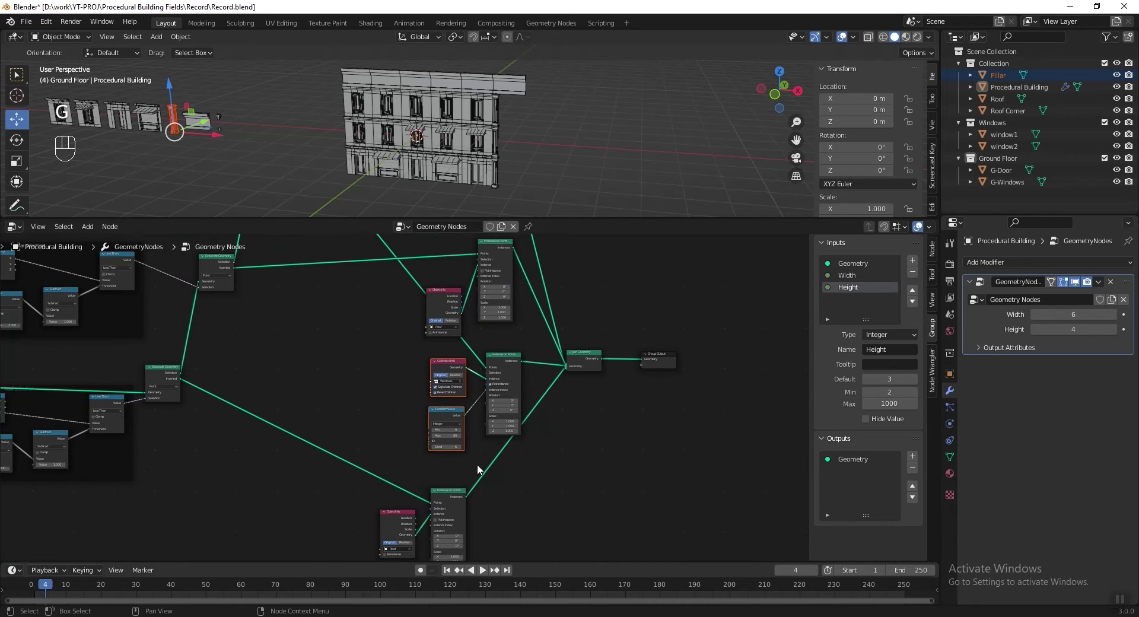
drag(451, 460, 495, 476)
key(g)
drag(568, 395, 595, 481)
click(564, 417)
click(475, 340)
Reposition the neighbouring nodes with G so the Roof Selection frame reads cleanly.
key(g)
click(382, 348)
key(g)
drag(554, 348, 521, 351)
click(515, 350)
drag(331, 367, 379, 394)
click(312, 411)
key(g)
click(314, 536)
Shift the downstream nodes apart so a Separate Geometry sits after the roof split's Inverted output.
drag(516, 410, 497, 403)
drag(551, 306, 661, 510)
key(g)
click(697, 474)
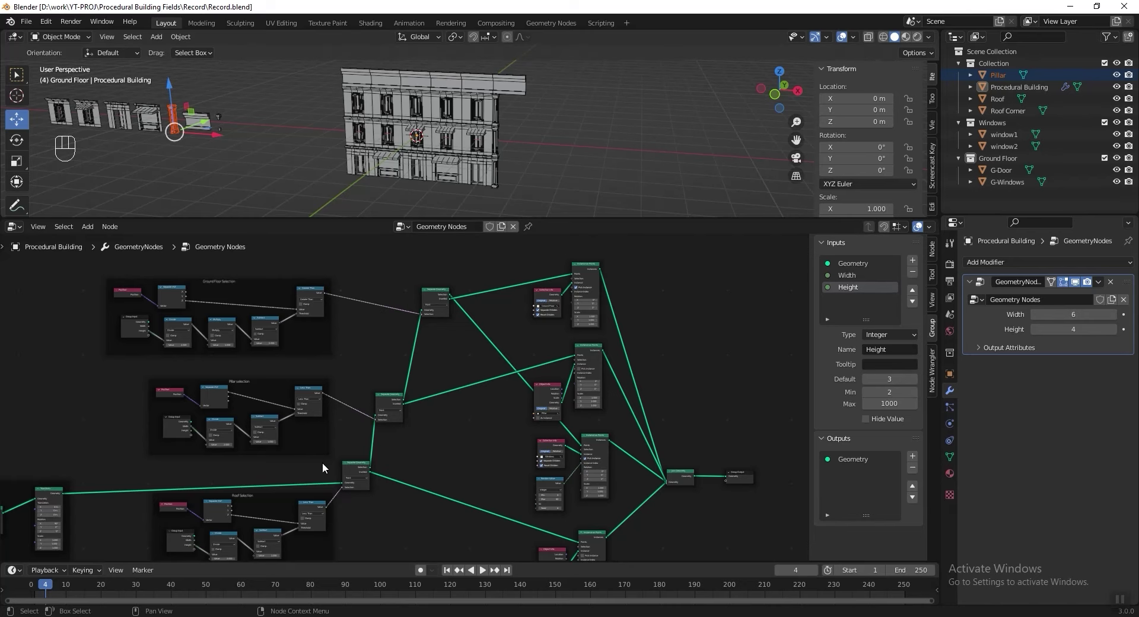
click(357, 425)
click(471, 340)
drag(583, 466, 634, 419)
drag(530, 451, 433, 435)
Duplicate an Object Info node set to Roof Corner and link its Geometry to a new Instance on Points.
key(shift+d)
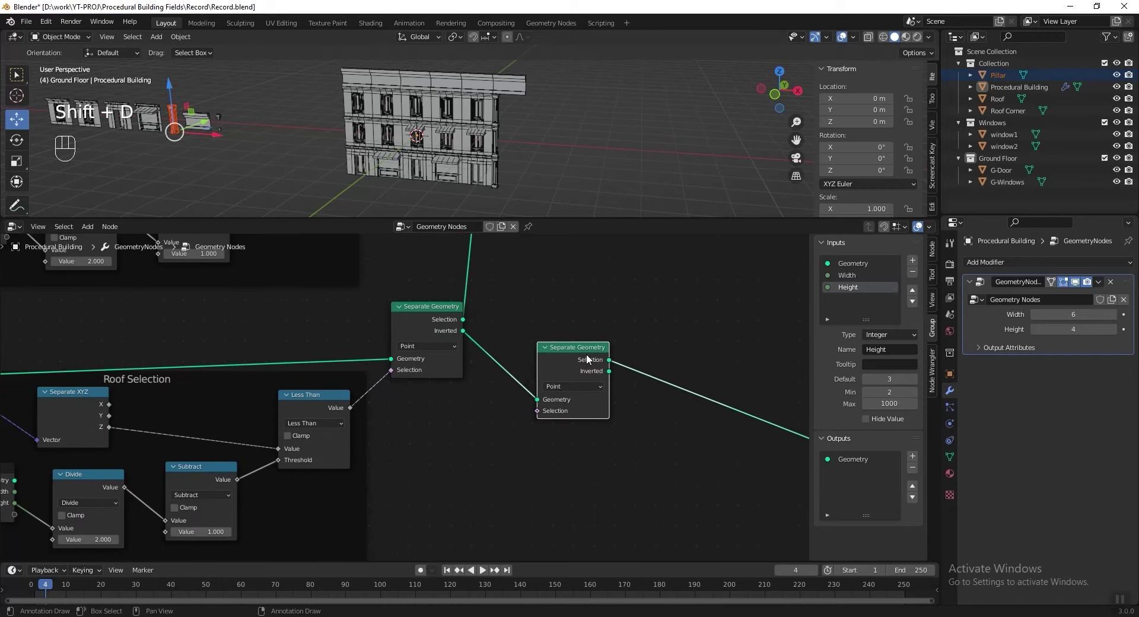
drag(492, 384, 528, 459)
key(KP_Add)
click(496, 402)
key(f)
key(g)
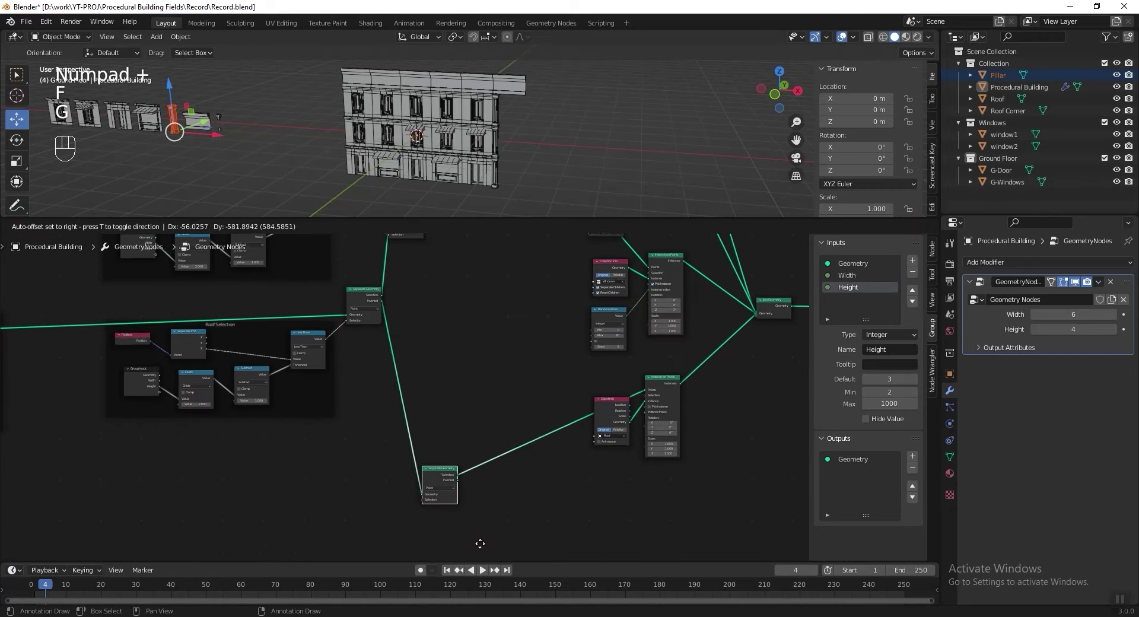
Wire Separate Geometry's Inverted points into the Roof Corner Instance on Points node.
key(shift+d)
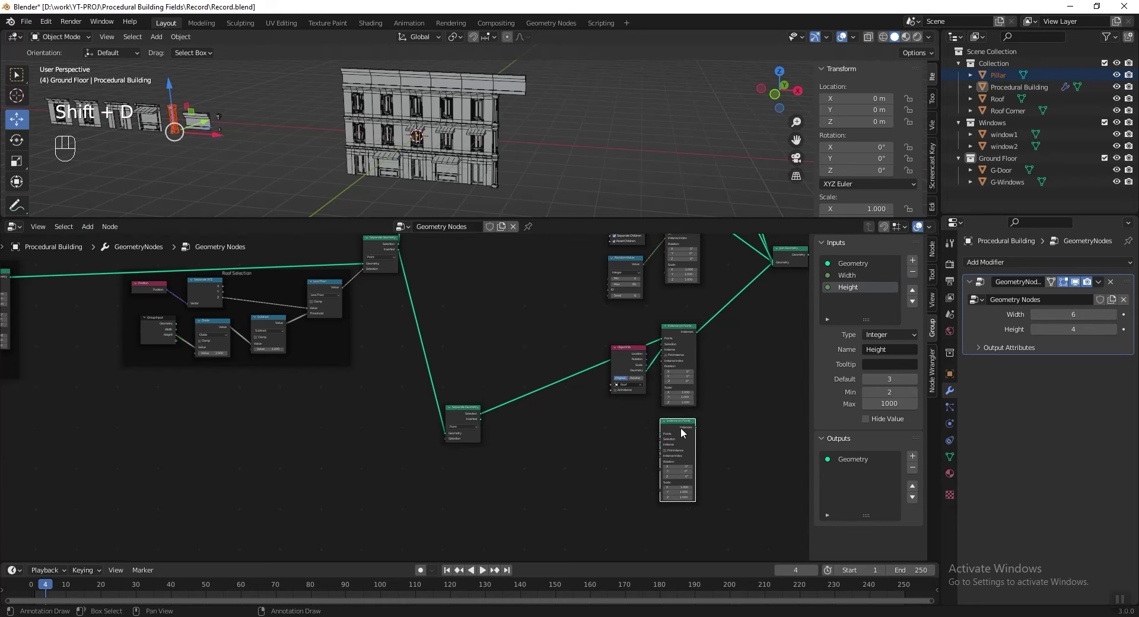
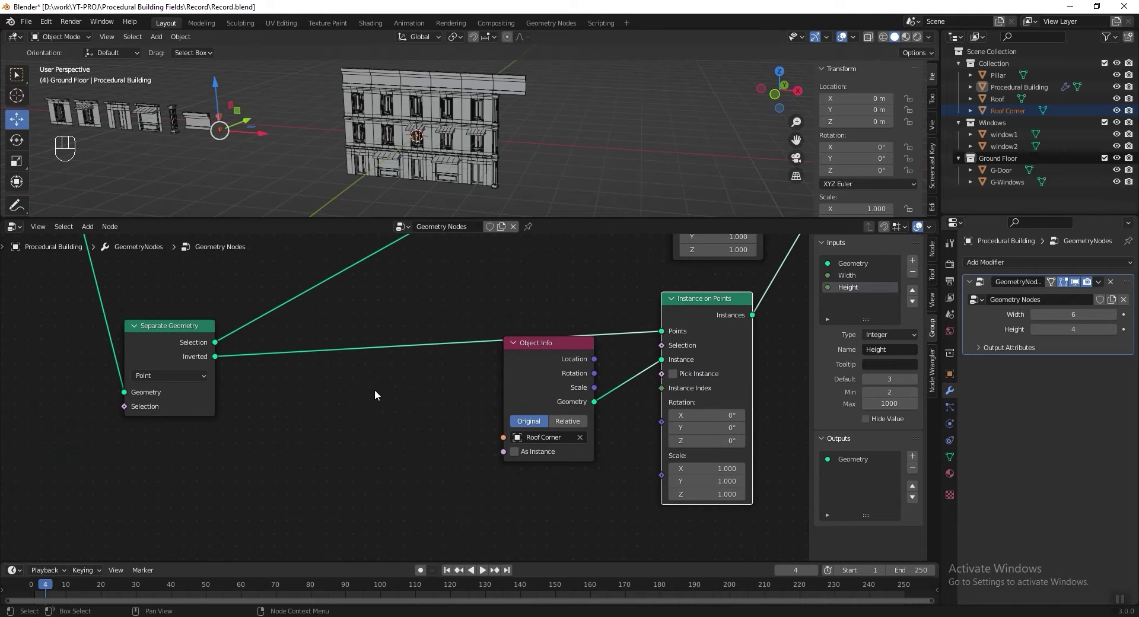
click(351, 369)
drag(534, 317, 504, 370)
drag(465, 420, 408, 373)
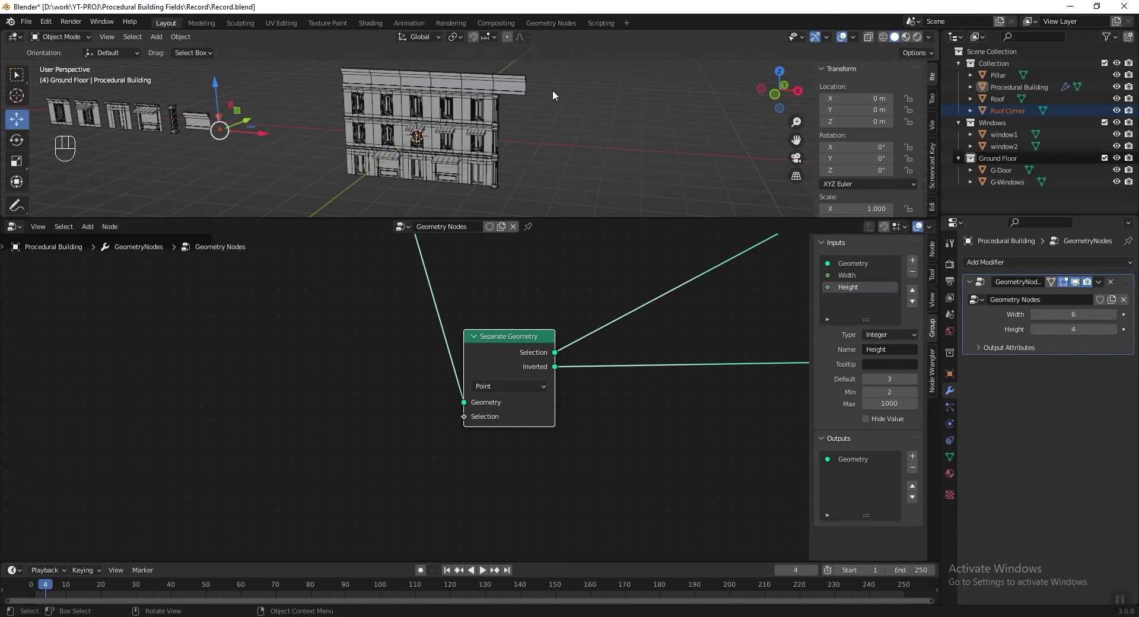
Duplicate the selection comparison nodes out of their frame and rewire them for the roof-corner points.
key(KP_Add)
middle_click(360, 352)
click(472, 437)
key(shift+d)
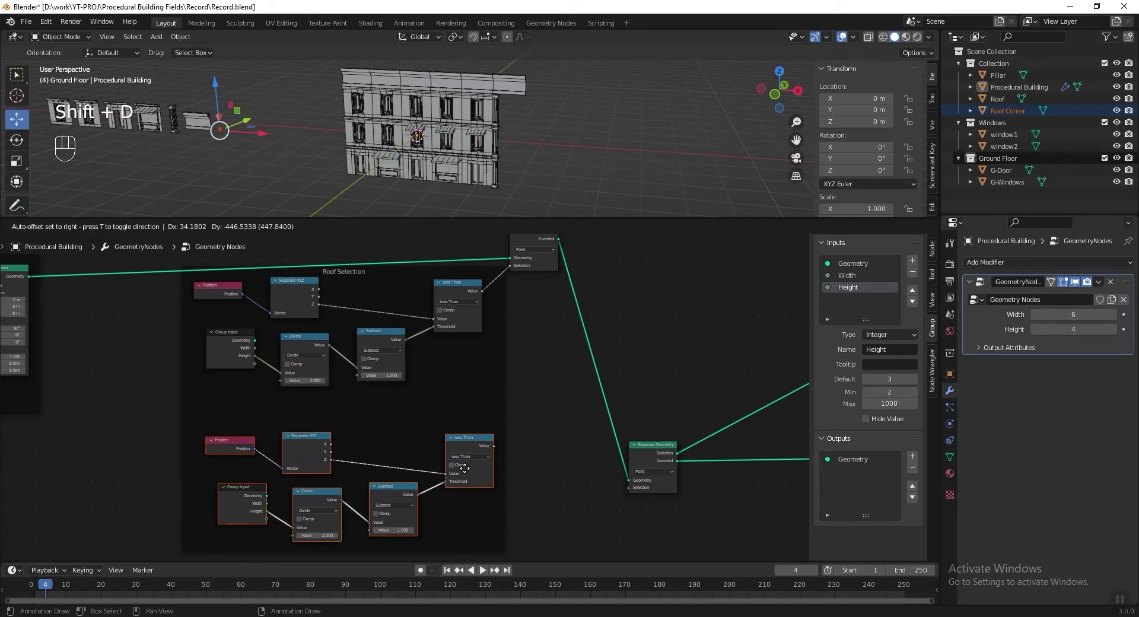
key(alt+p)
click(465, 435)
click(433, 410)
drag(310, 346, 659, 462)
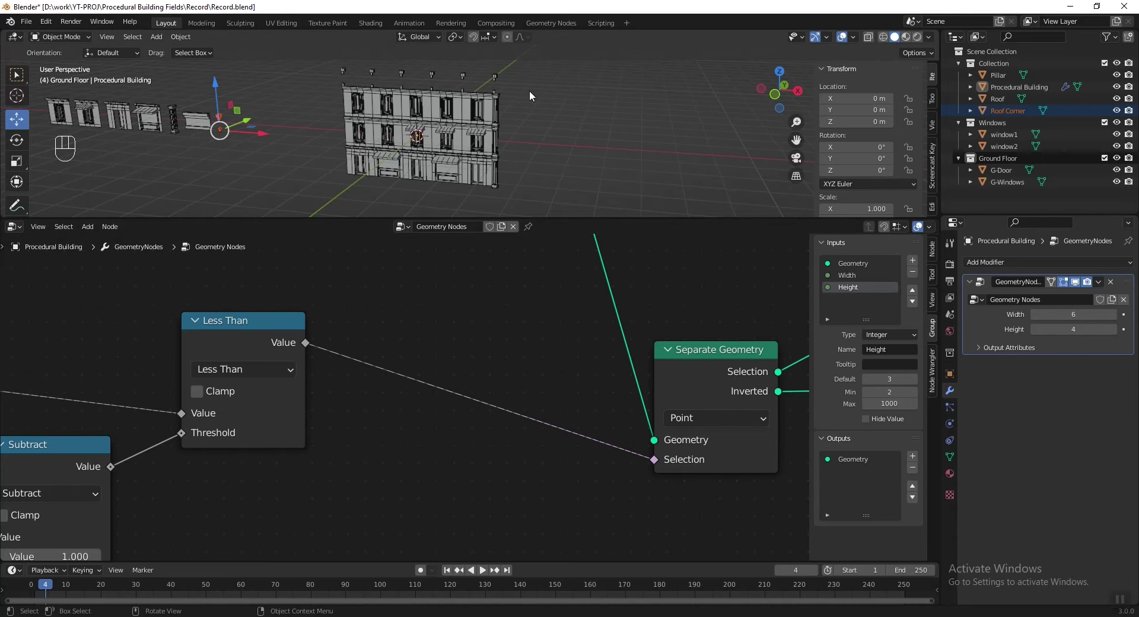
click(319, 414)
click(520, 393)
click(528, 433)
click(439, 365)
Feed Group Input Width into the Divide node and set the modifier to Width 7, Height 5.
drag(430, 305, 669, 361)
click(284, 434)
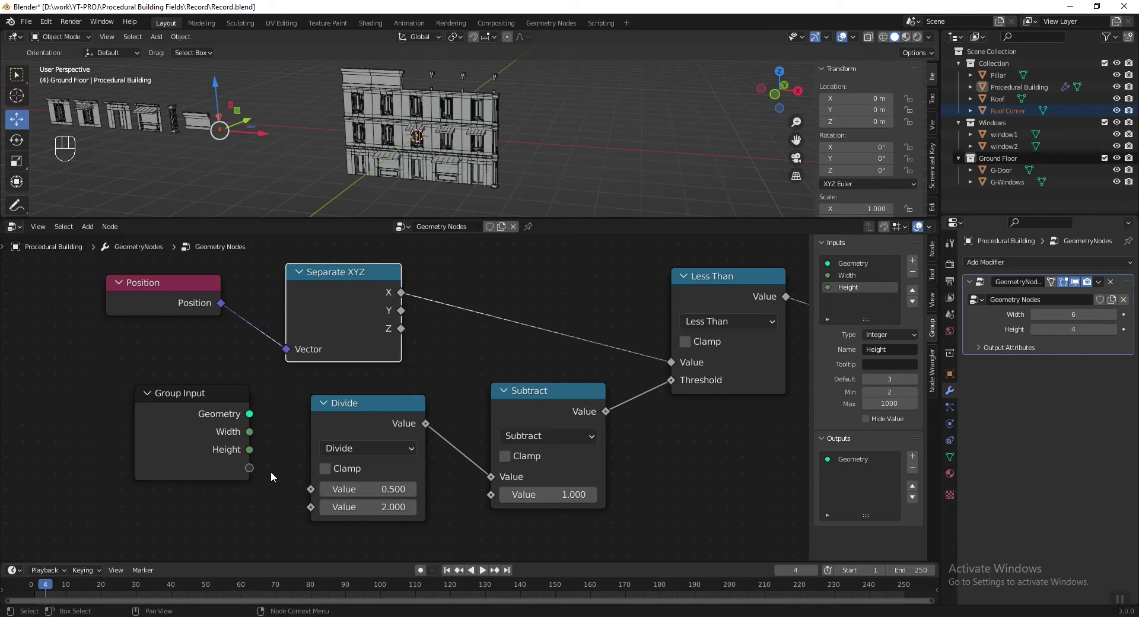
drag(254, 437, 315, 491)
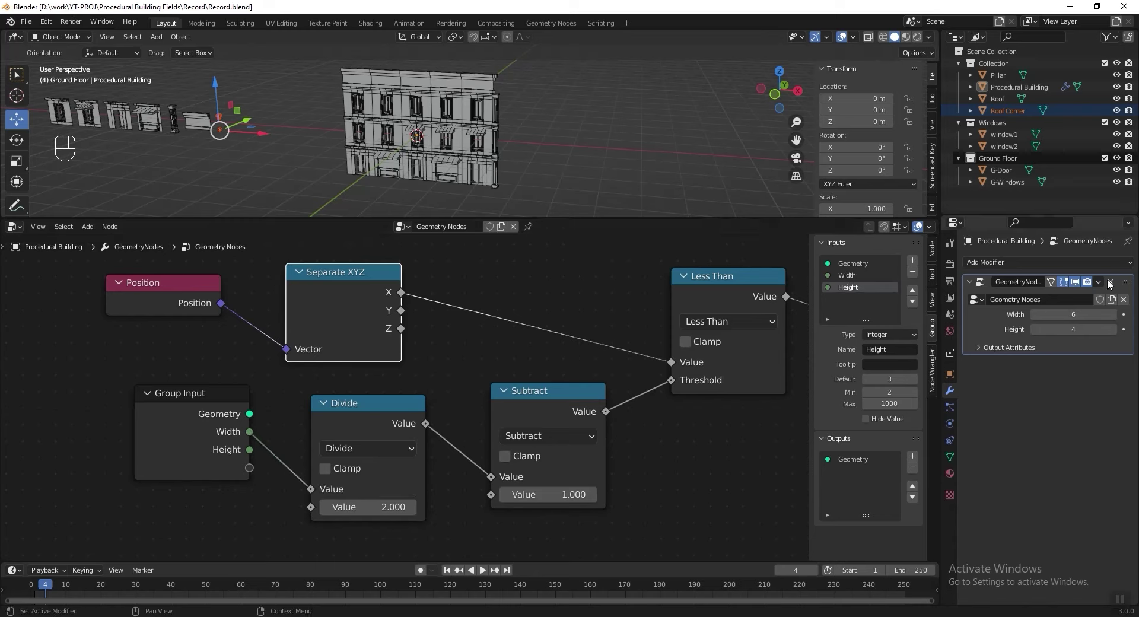
click(1118, 317)
click(1118, 316)
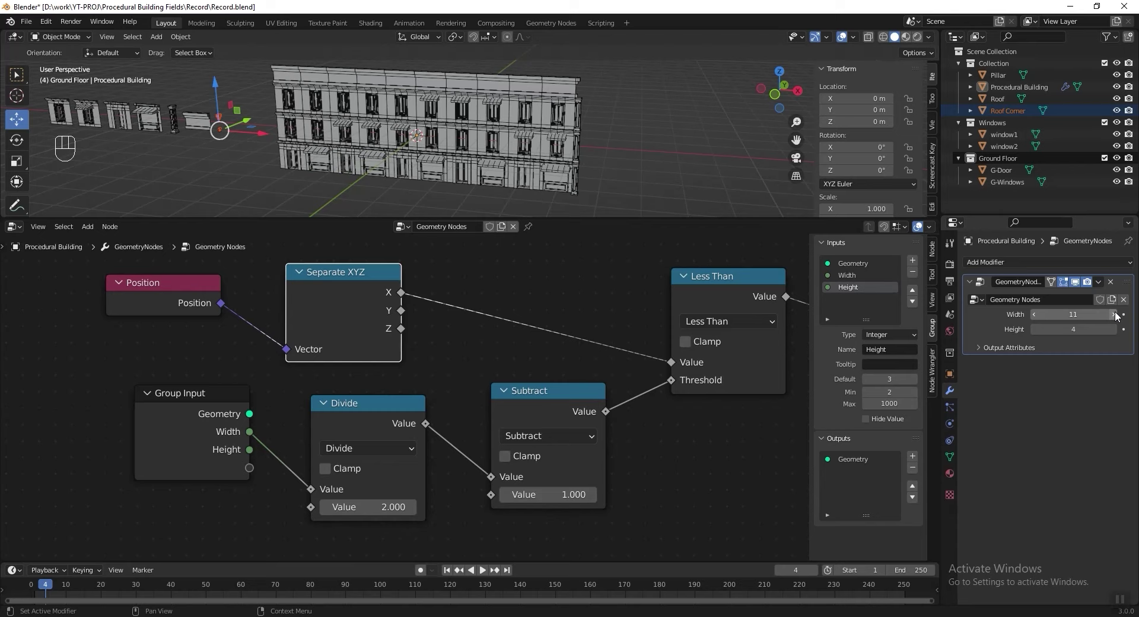
click(1034, 315)
drag(1035, 315, 1039, 333)
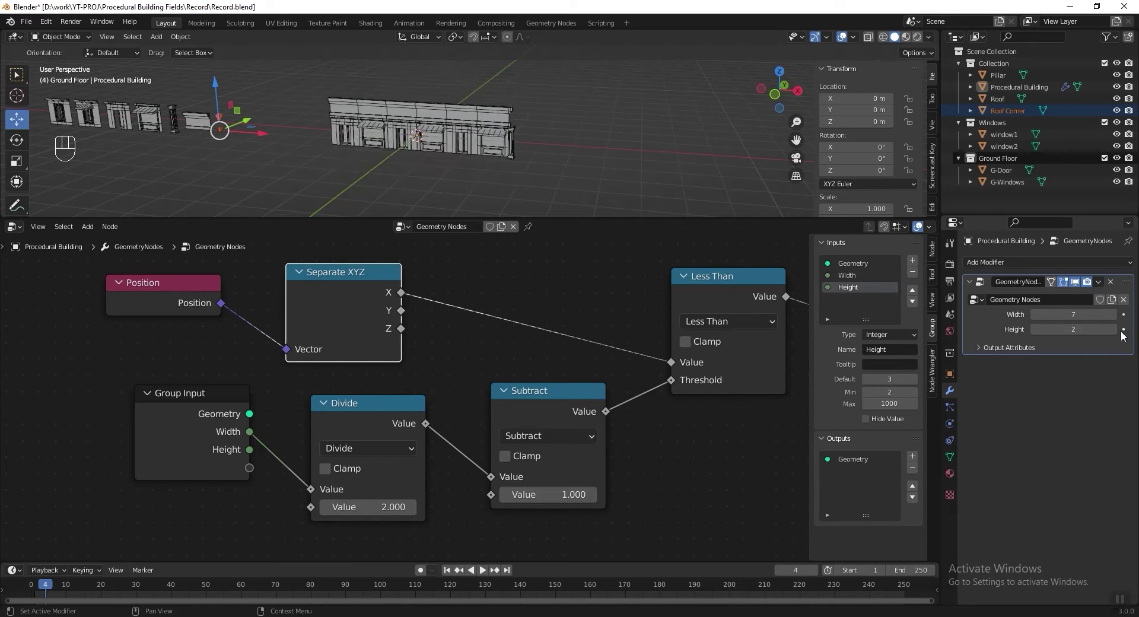
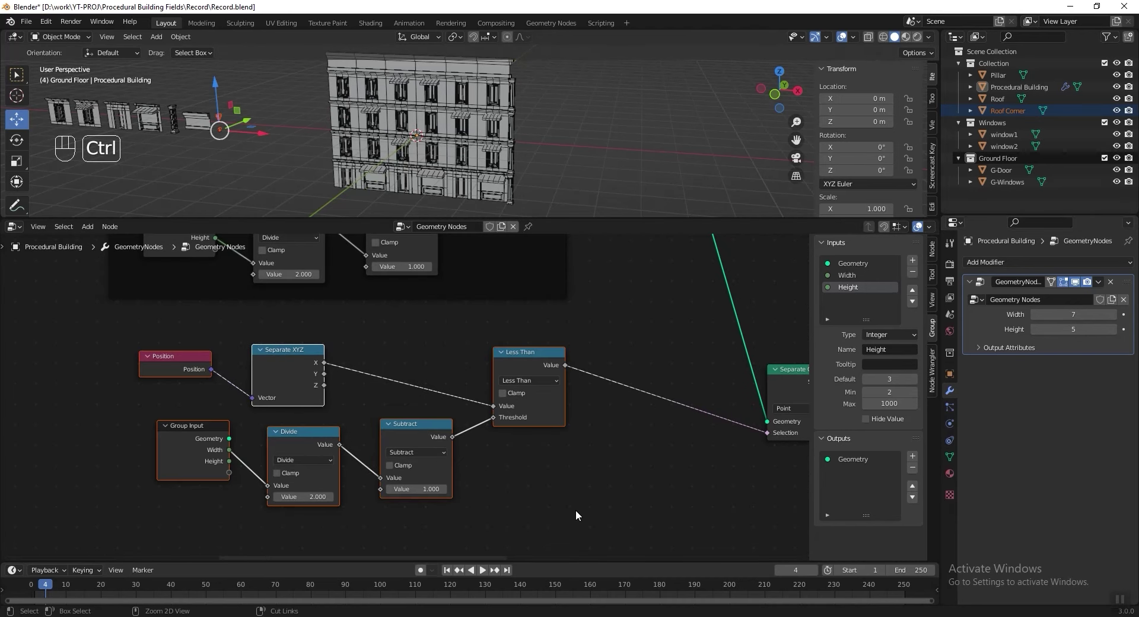
Frame the corner selection nodes and label the frame Roof Corner Select.
key(ctrl+j)
key(F2)
key(o)
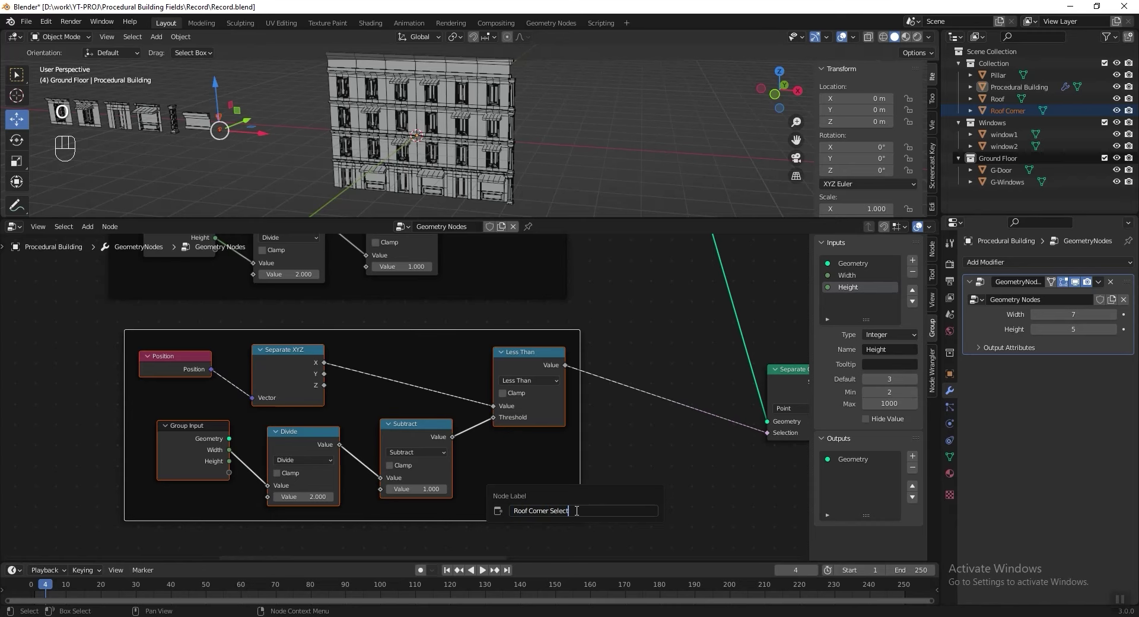
drag(610, 346, 460, 439)
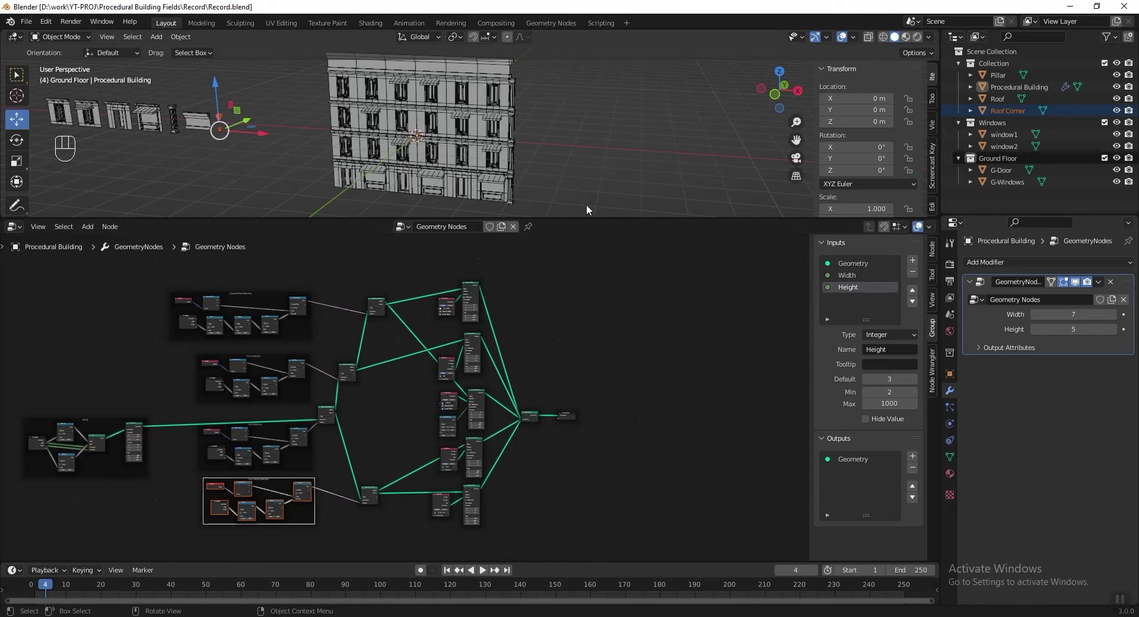
Frame the ground-floor and Roof Corner instancing node groups and label them, one titled Roof corner.
click(464, 380)
click(267, 453)
click(244, 297)
key(ctrl+j)
key(F1)
key(F2)
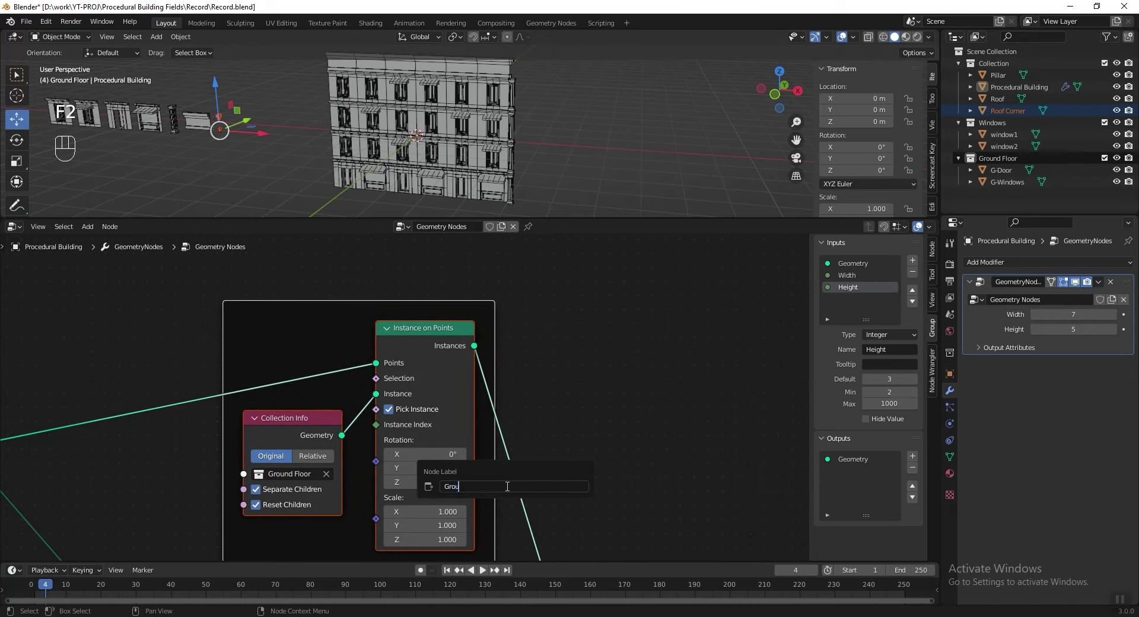
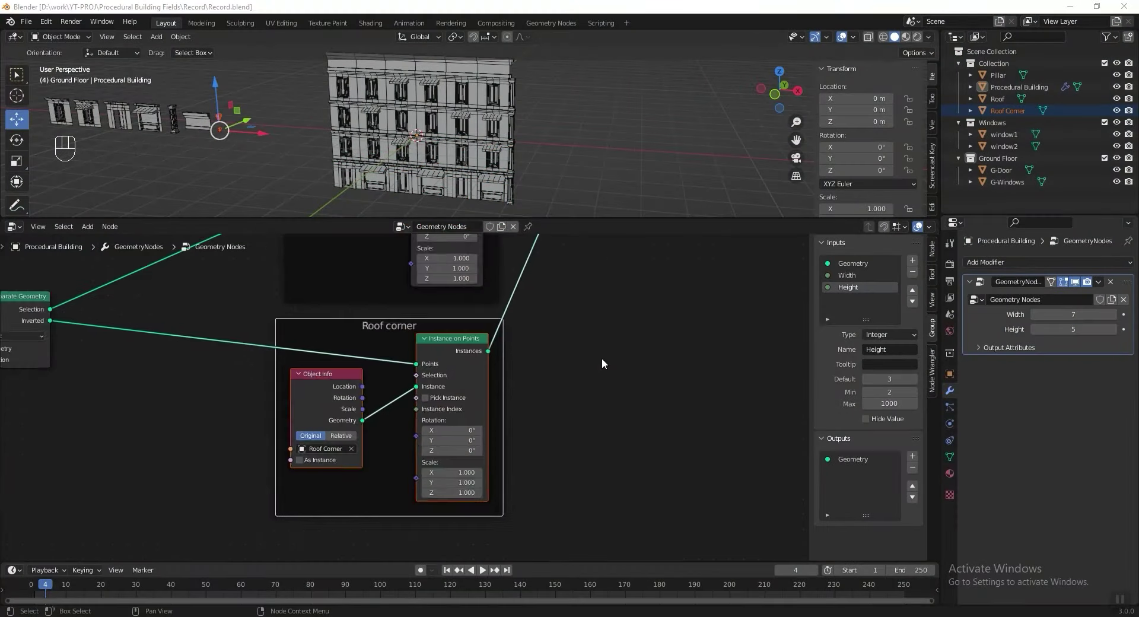
drag(566, 442, 564, 427)
Add a Transform node for a second building copy and connect it into Join Geometry.
click(443, 424)
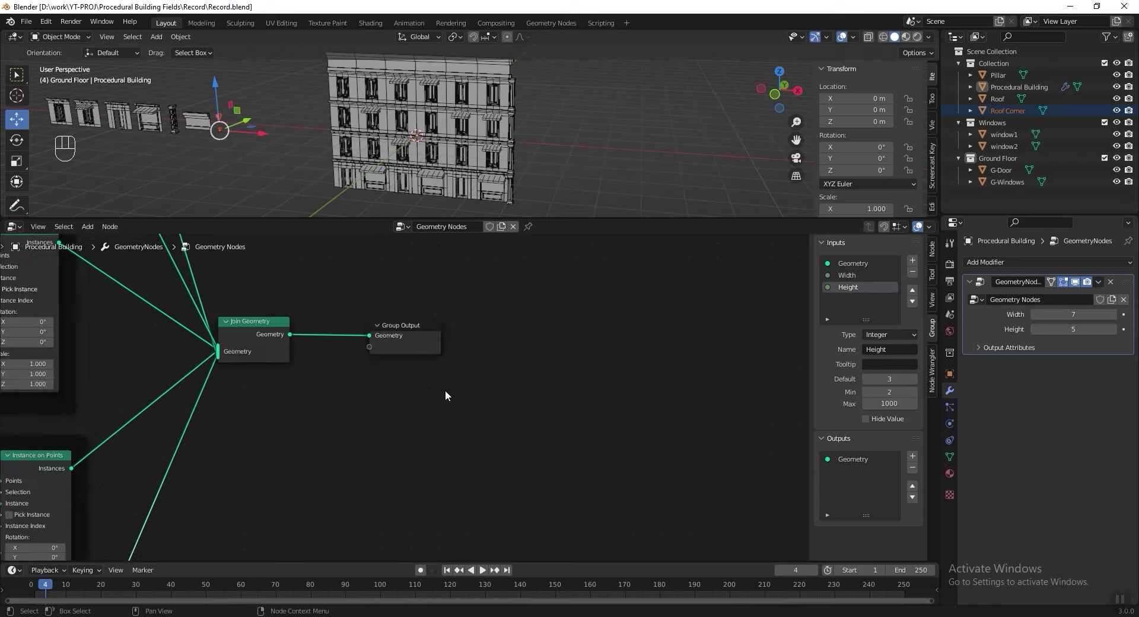
drag(418, 321, 659, 377)
middle_click(99, 322)
key(shift+d)
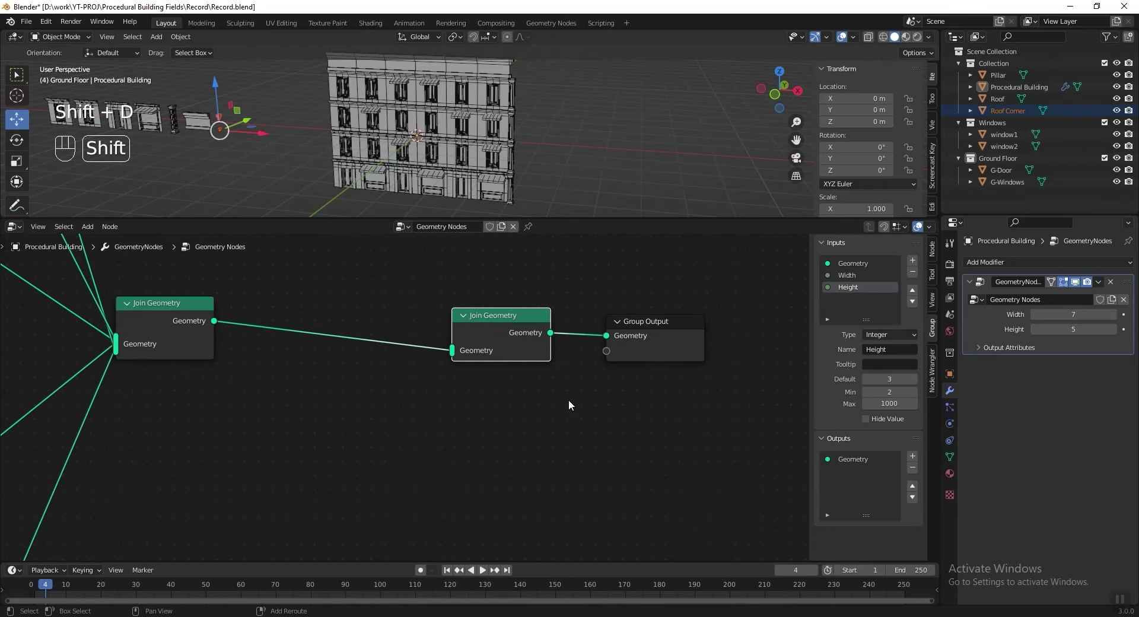
key(shift+a)
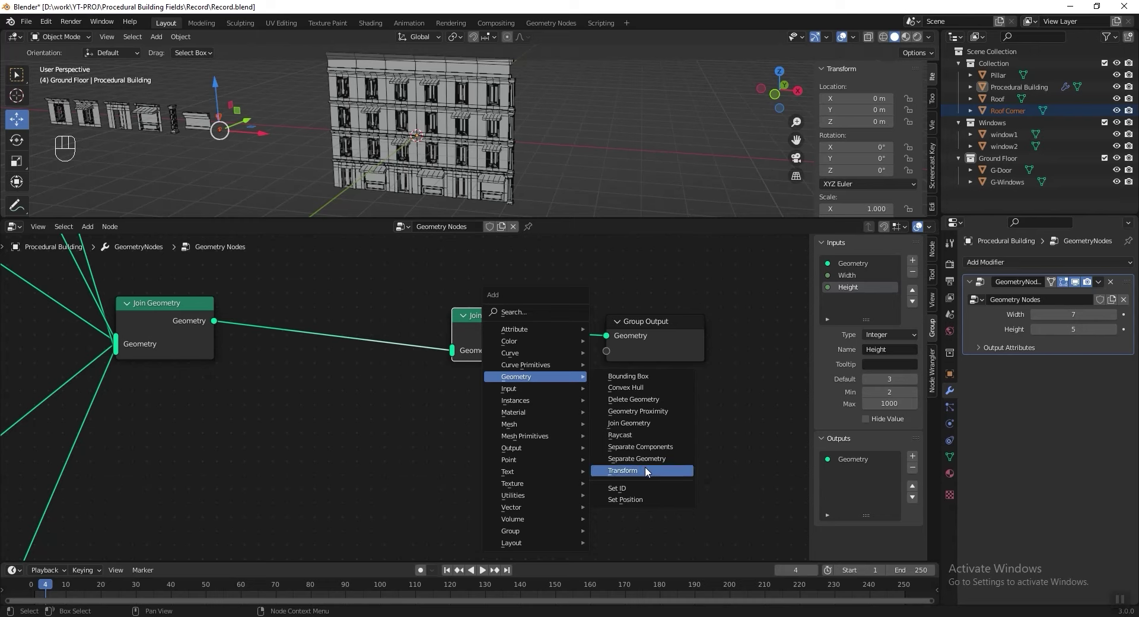
drag(352, 324, 354, 303)
key(ctrl+shift+d)
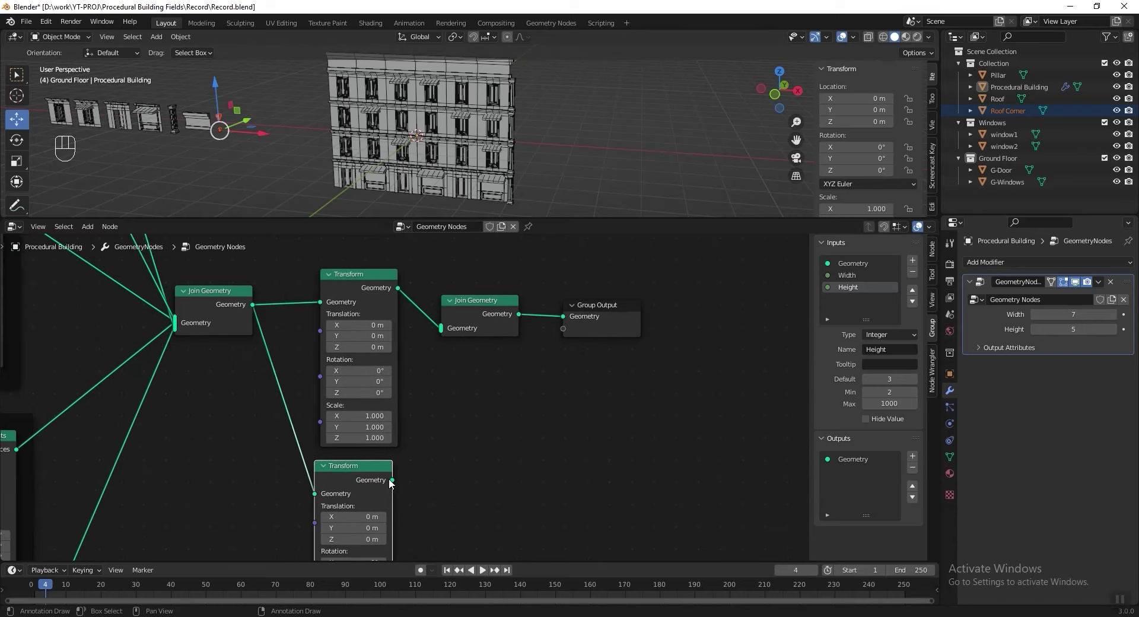
drag(396, 482, 405, 154)
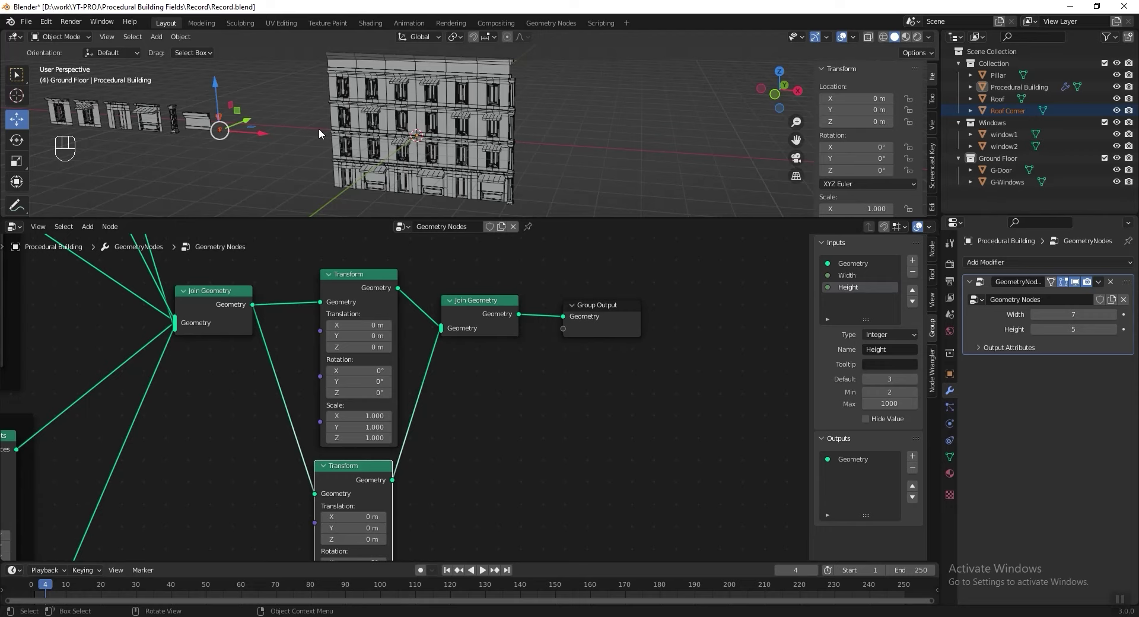
Set that Transform to Translation Y 4.2 m and Rotation Z 180°.
drag(438, 425, 447, 347)
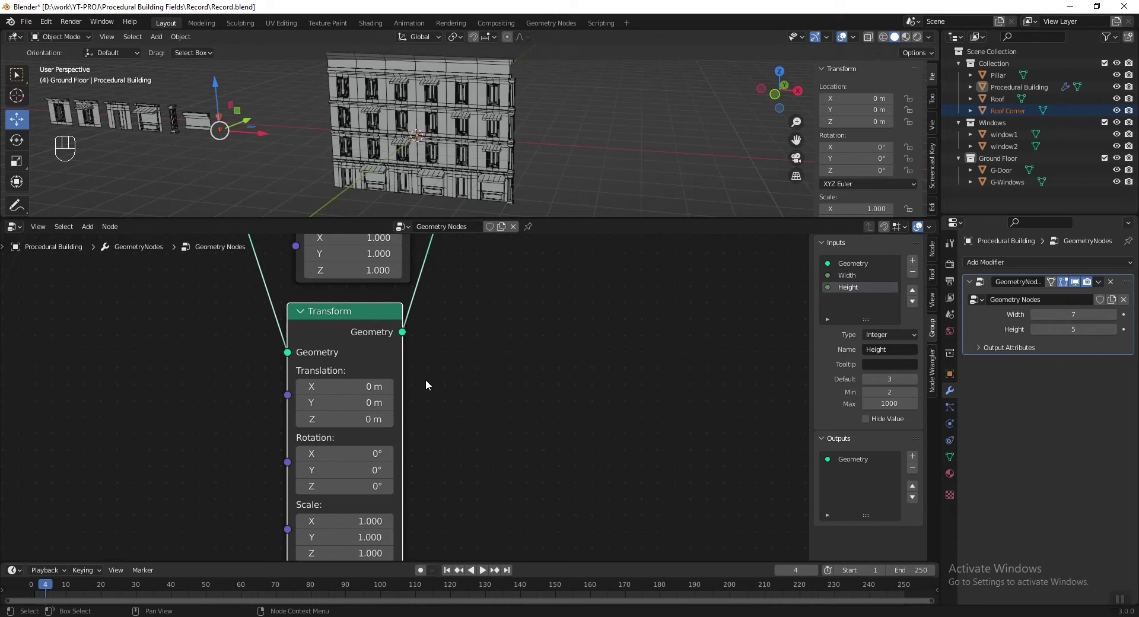
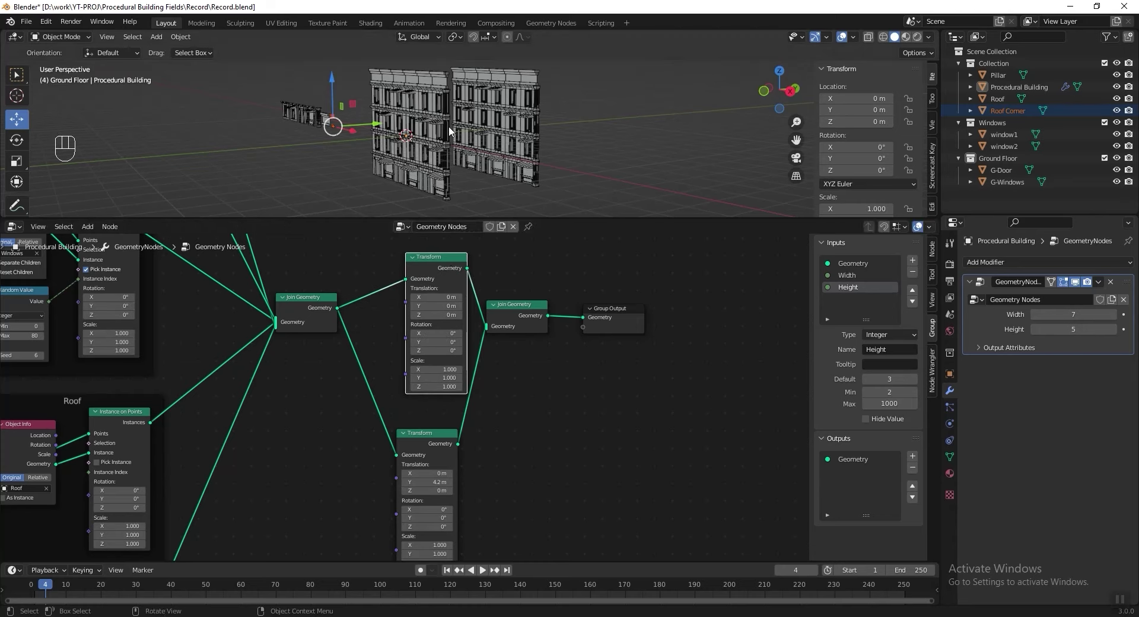
drag(420, 440, 439, 427)
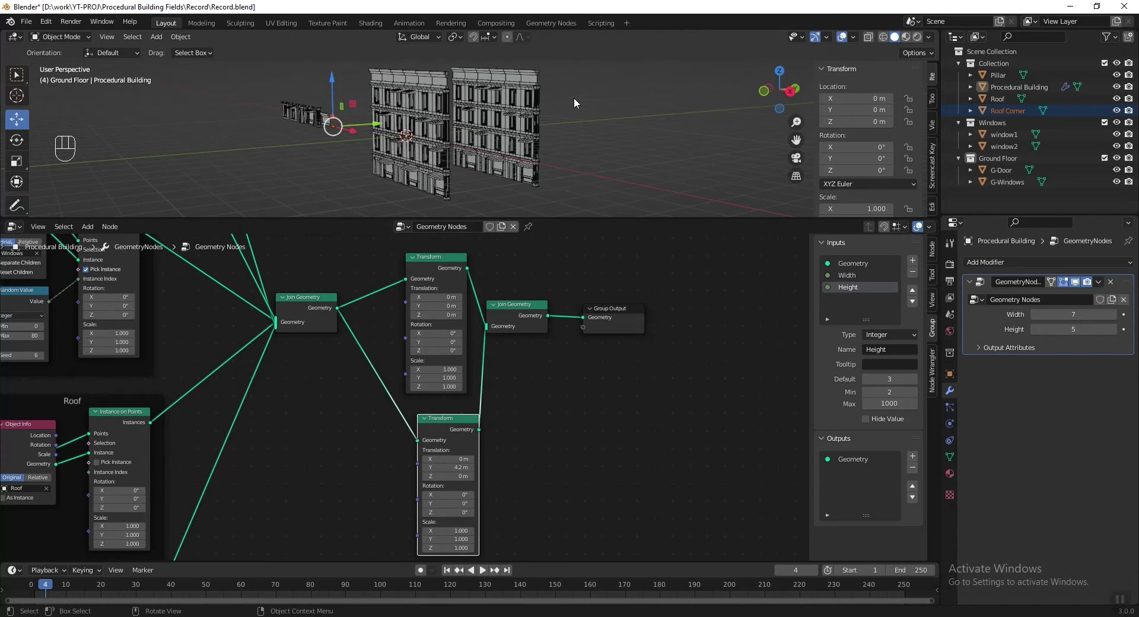
middle_click(453, 415)
middle_click(496, 395)
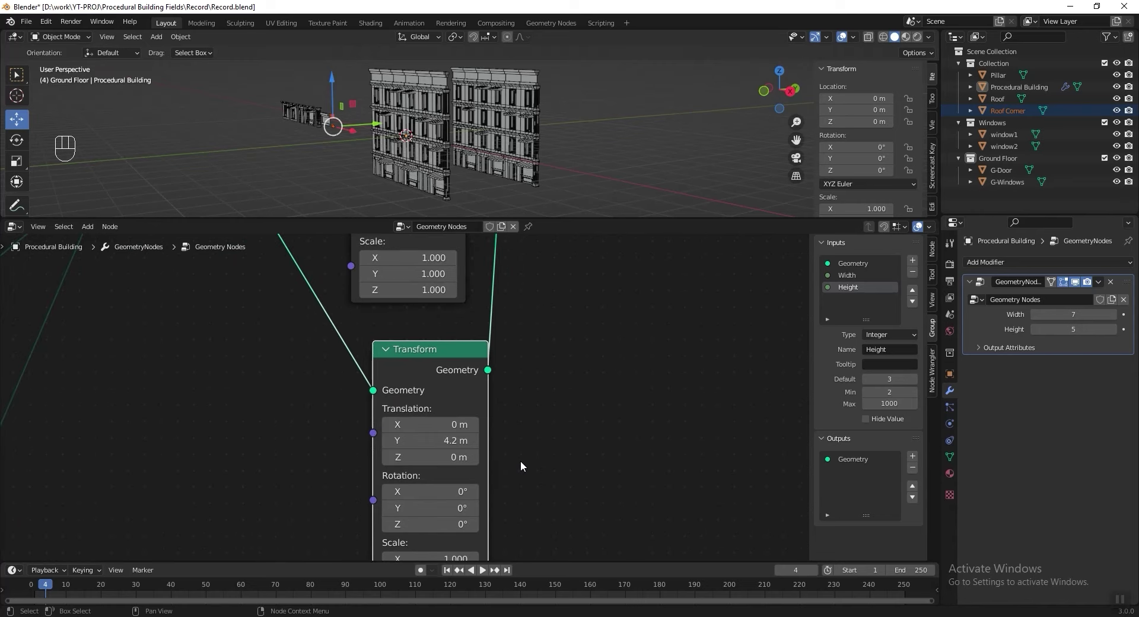
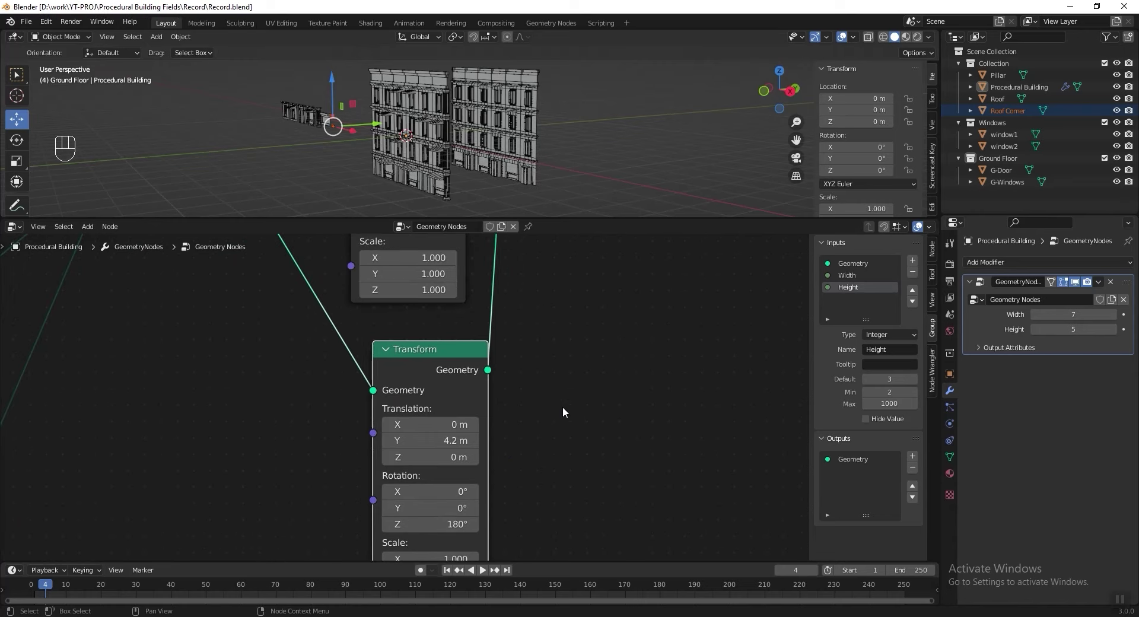
drag(476, 403, 547, 401)
middle_click(503, 410)
drag(76, 258, 633, 576)
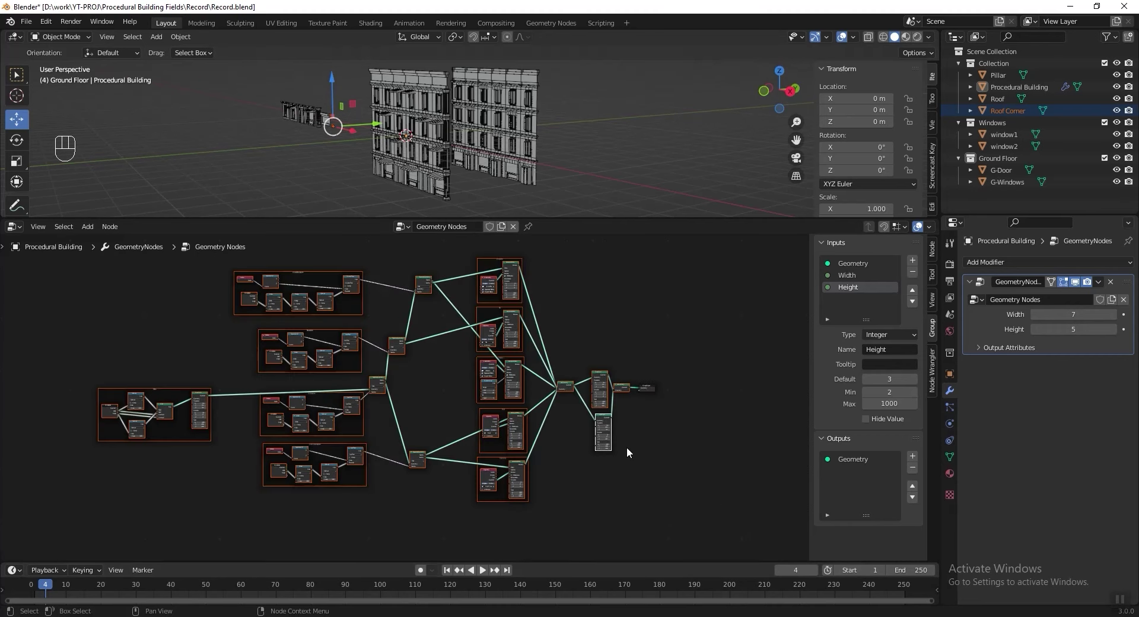
Duplicate the Transform nodes for the roof corner copies and arrange them beside the originals.
middle_click(560, 386)
key(shift+d)
click(536, 402)
key(g)
click(587, 404)
drag(622, 383, 574, 343)
key(g)
key(g)
click(602, 460)
drag(596, 423, 587, 408)
drag(552, 356, 580, 378)
drag(554, 387, 489, 409)
Wire the duplicated Transform nodes into the Join Geometry output chain.
click(521, 372)
double_click(458, 302)
key(shift+d)
click(466, 309)
drag(438, 388, 512, 520)
click(535, 495)
drag(447, 471, 476, 486)
click(518, 374)
click(407, 442)
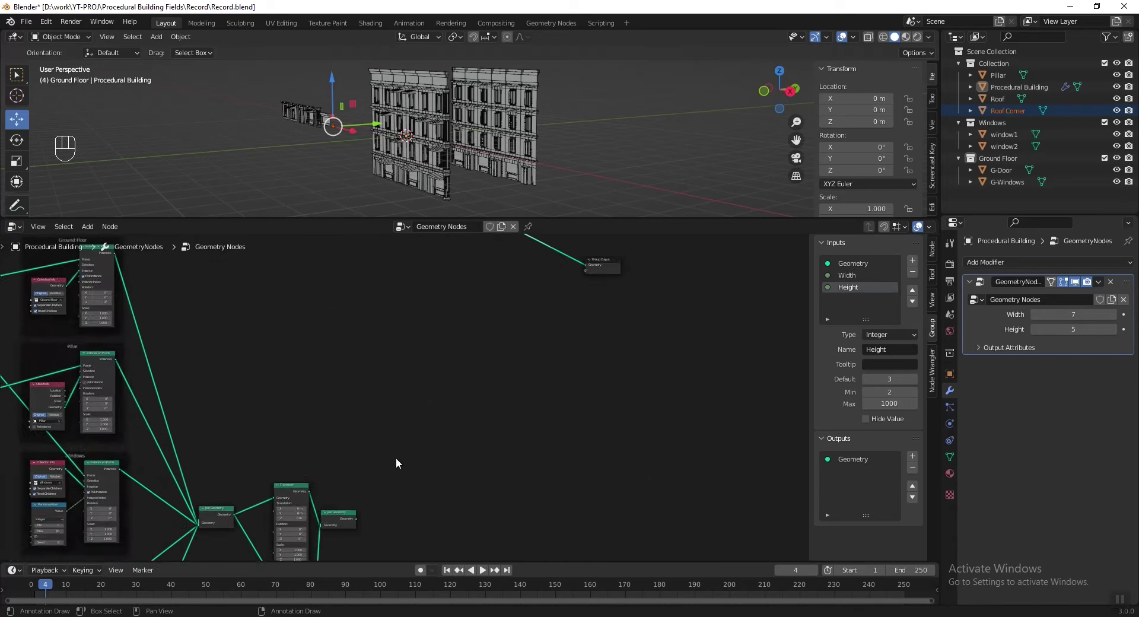
Set one corner Transform to Translation X -3.1 m, Y 3.4 m and Rotation Z -90°.
drag(345, 432, 355, 330)
drag(346, 429, 264, 329)
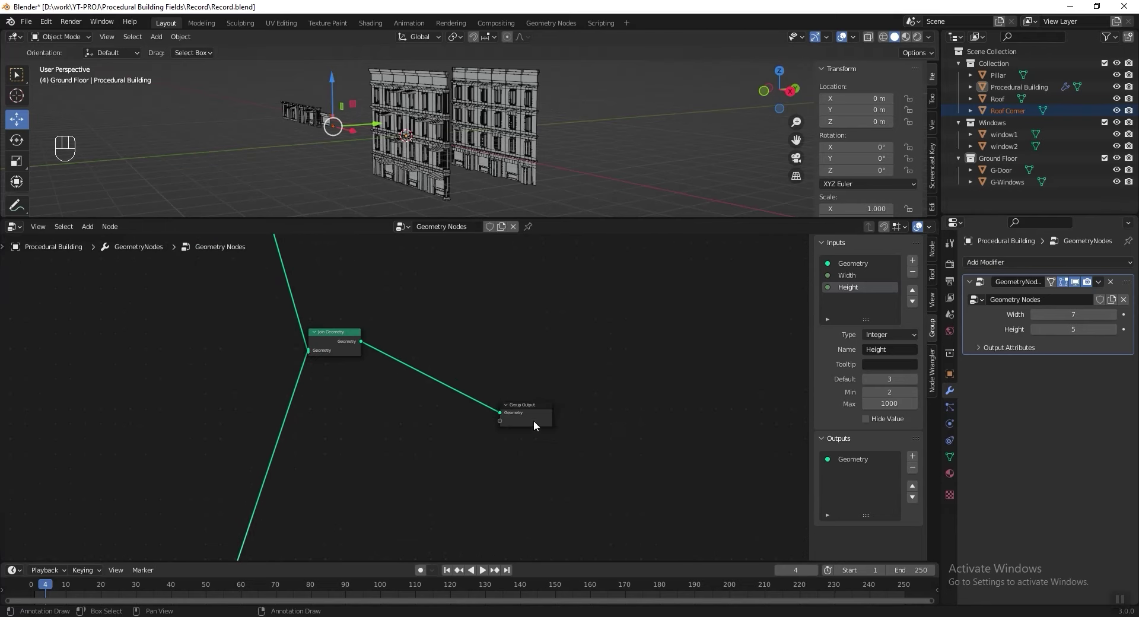
click(522, 356)
click(519, 415)
click(617, 393)
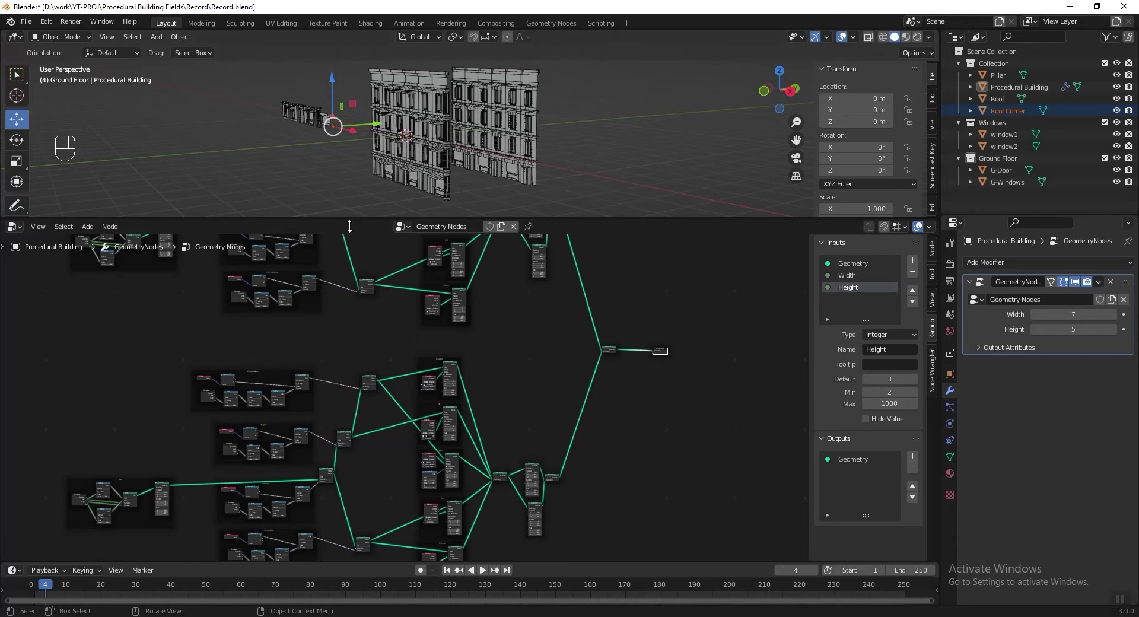
drag(559, 471, 510, 426)
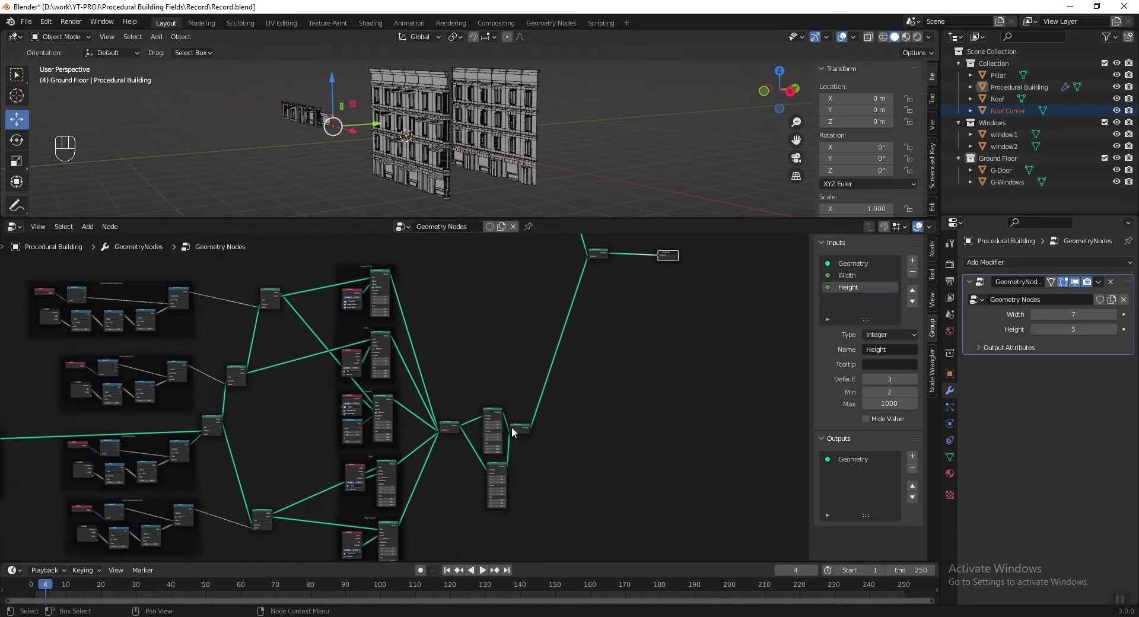
drag(512, 420, 450, 387)
click(534, 433)
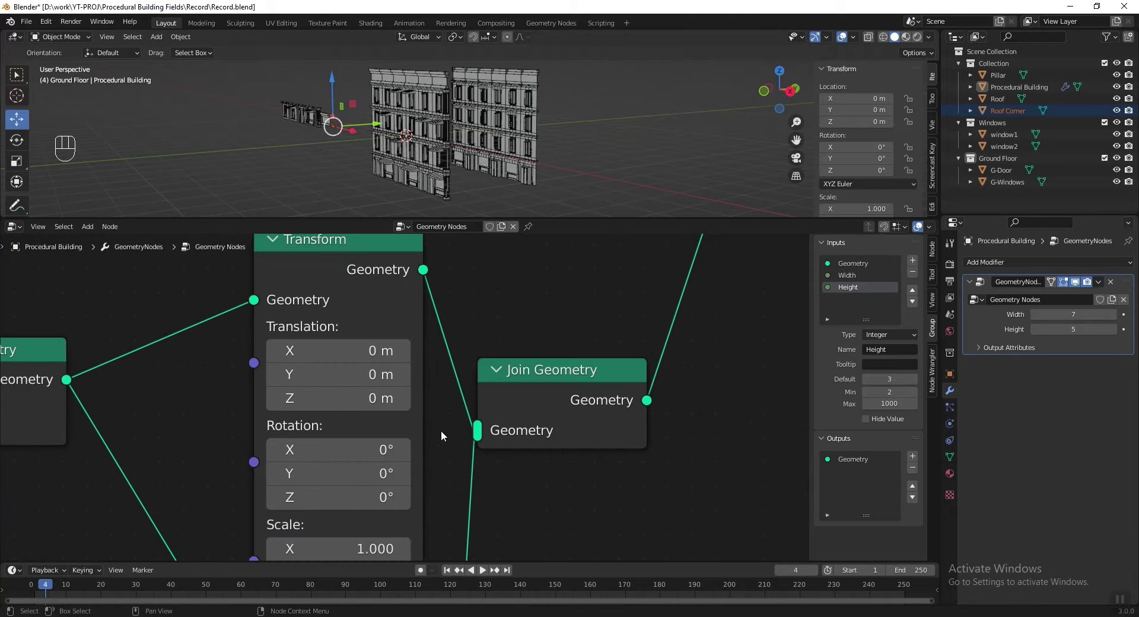
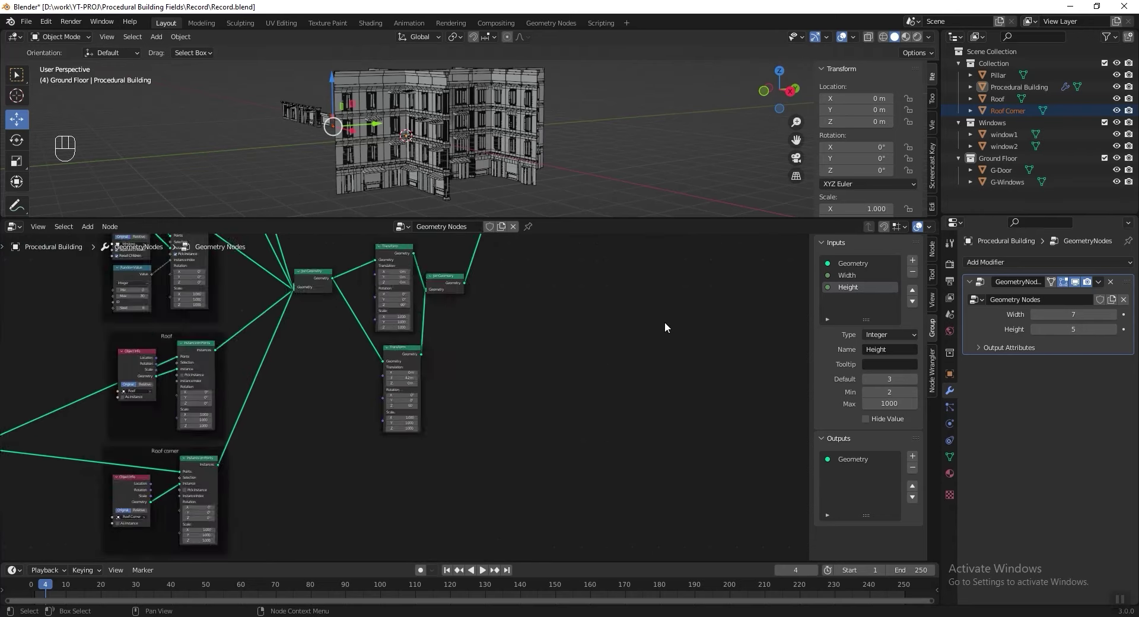
click(551, 331)
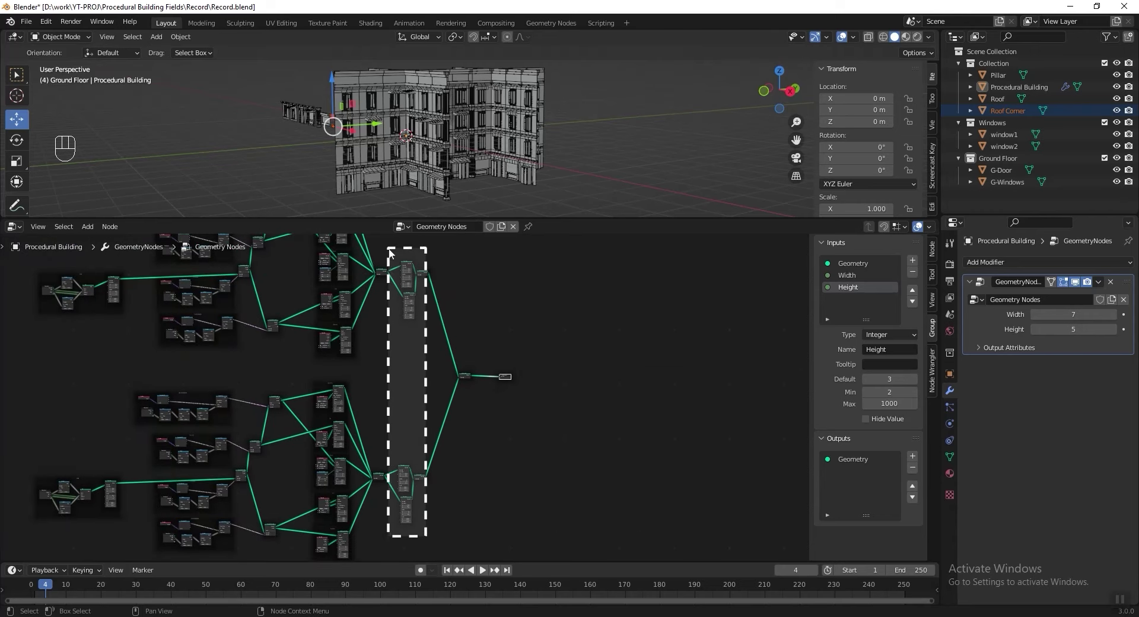
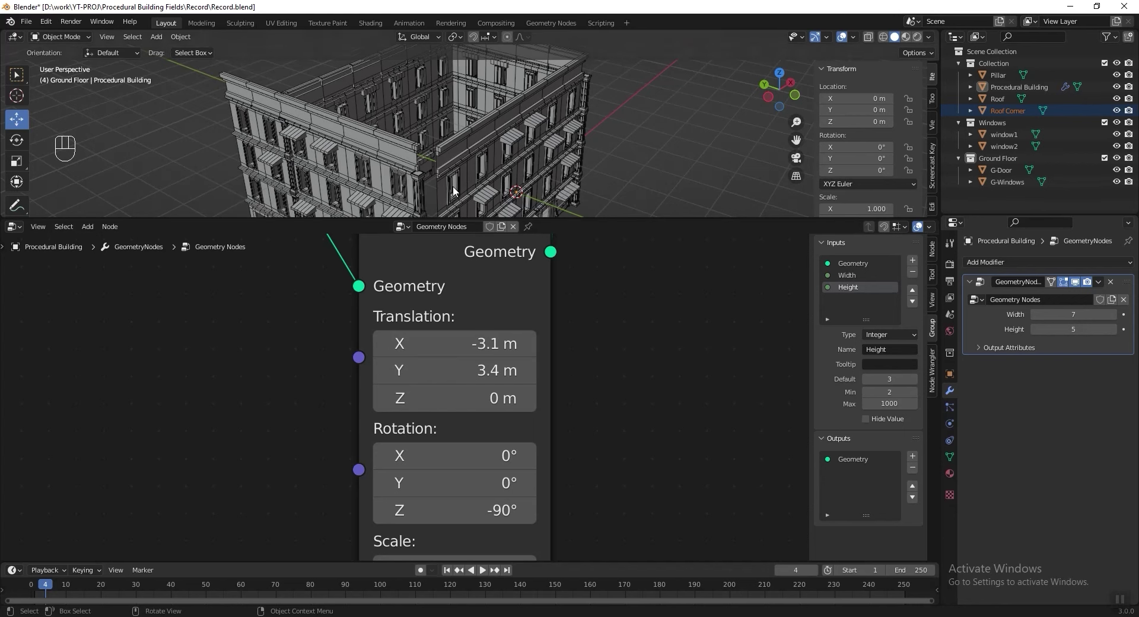
Round that corner Transform's translation to X -3 m and Y 3 m.
drag(444, 174, 454, 157)
drag(445, 162, 429, 181)
middle_click(440, 166)
click(529, 353)
click(384, 374)
double_click(384, 373)
middle_click(384, 374)
click(390, 346)
click(529, 343)
middle_click(528, 343)
Set the 180°-rotated Transform copy to Y 6 m and orbit to inspect the roof corners.
drag(435, 192, 419, 190)
drag(377, 146, 441, 140)
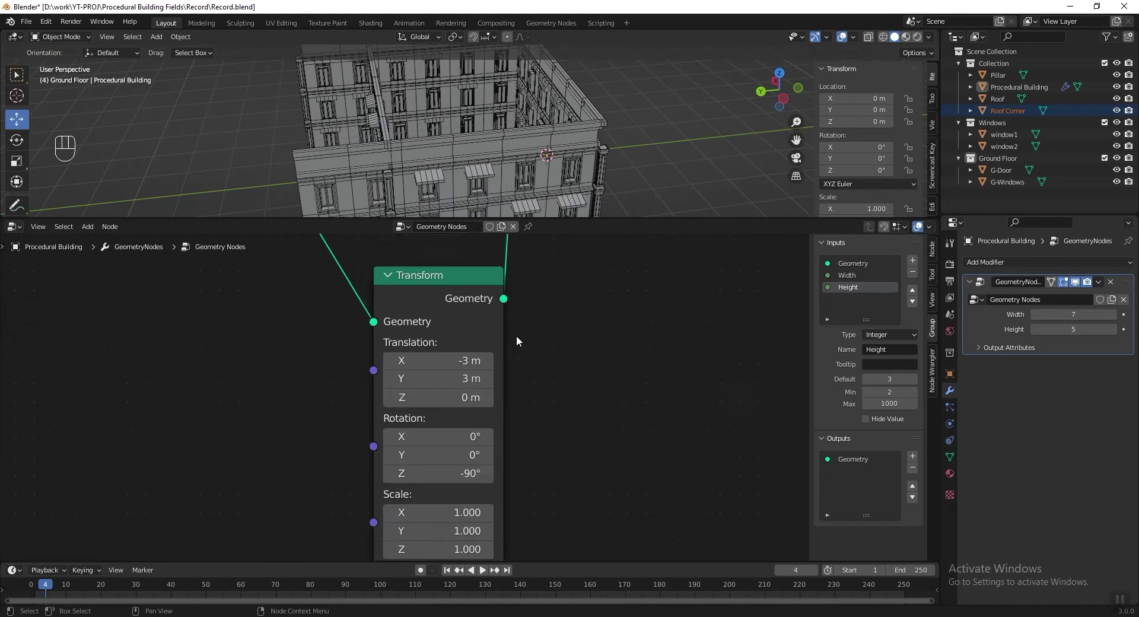
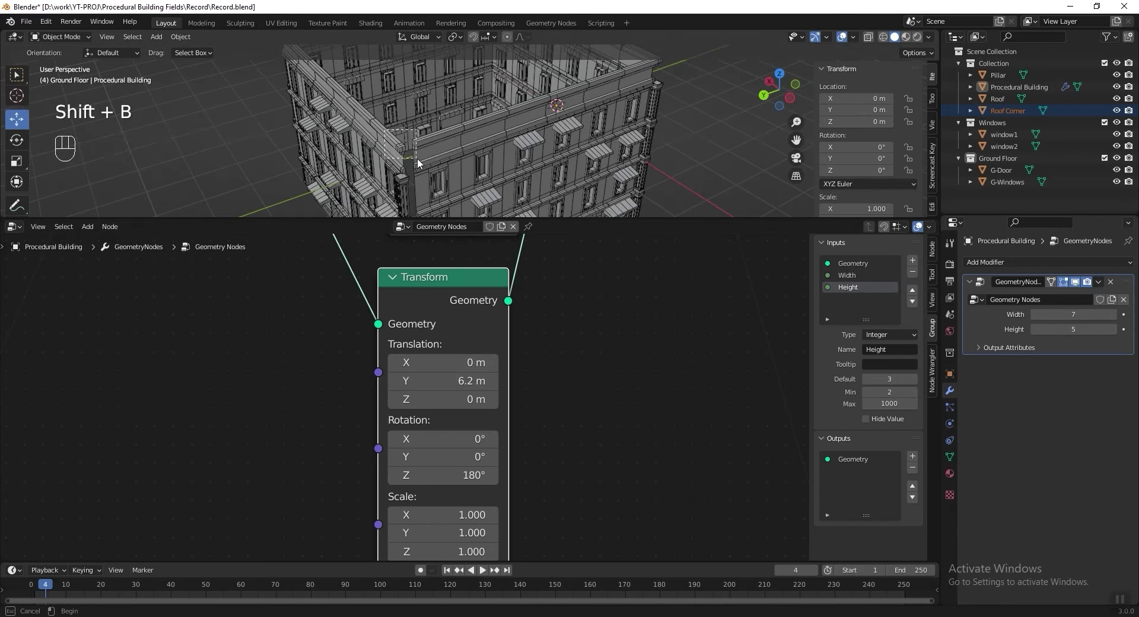
click(392, 384)
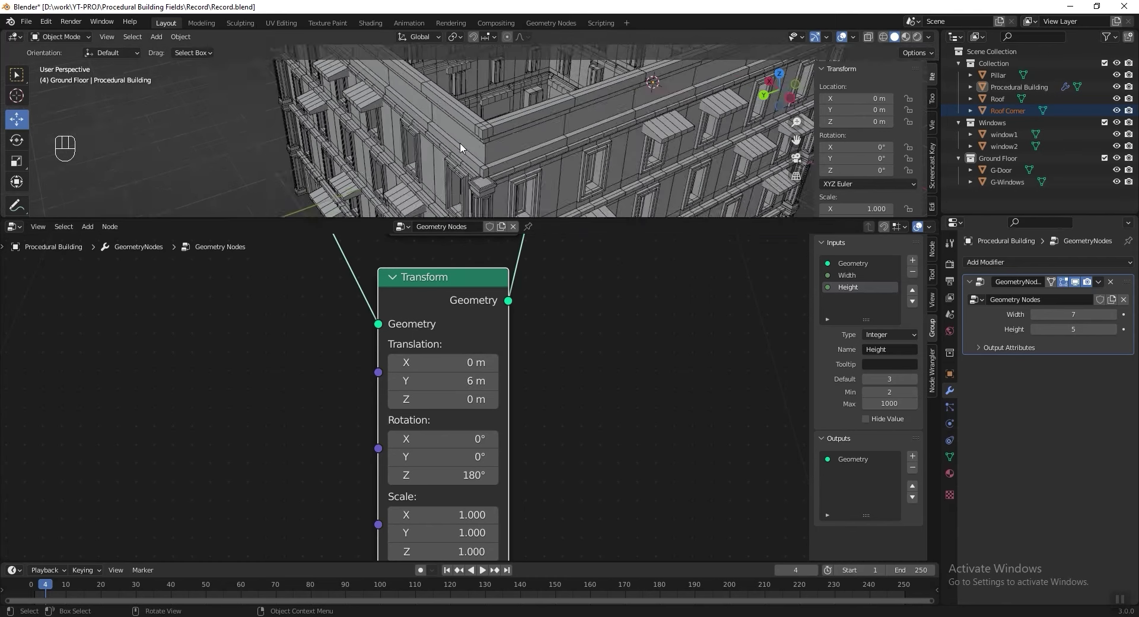
drag(449, 138, 508, 127)
middle_click(336, 142)
drag(399, 148, 427, 116)
key(shift+b)
middle_click(402, 158)
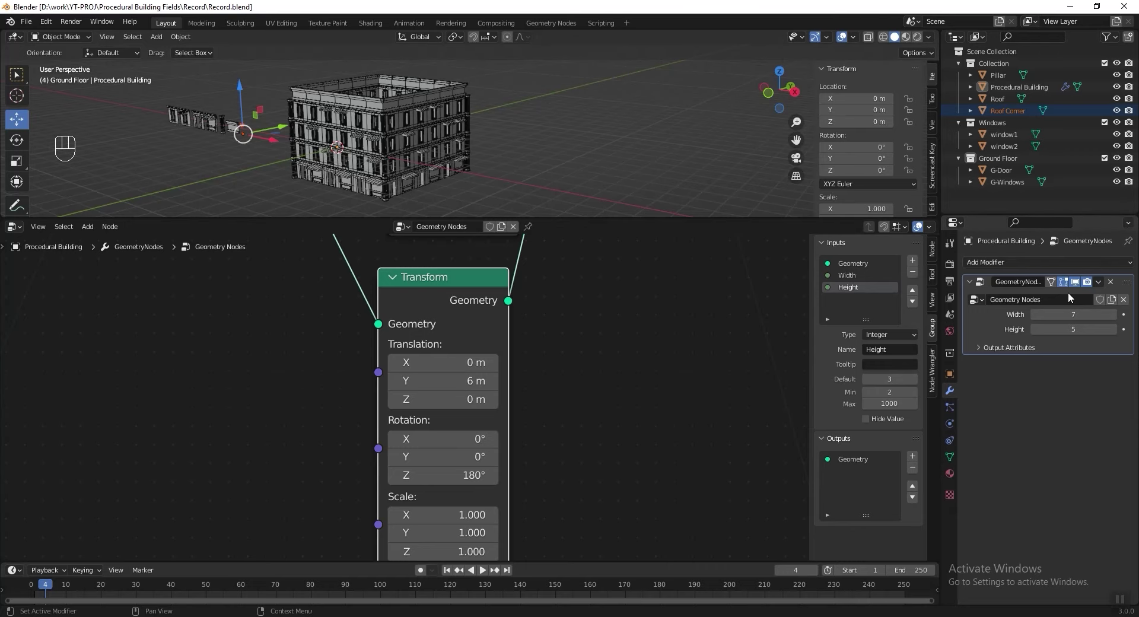
Create a new group input from the Grid's Vertices X socket and rename it Length.
click(586, 372)
click(445, 408)
click(488, 406)
click(509, 382)
drag(399, 404, 396, 400)
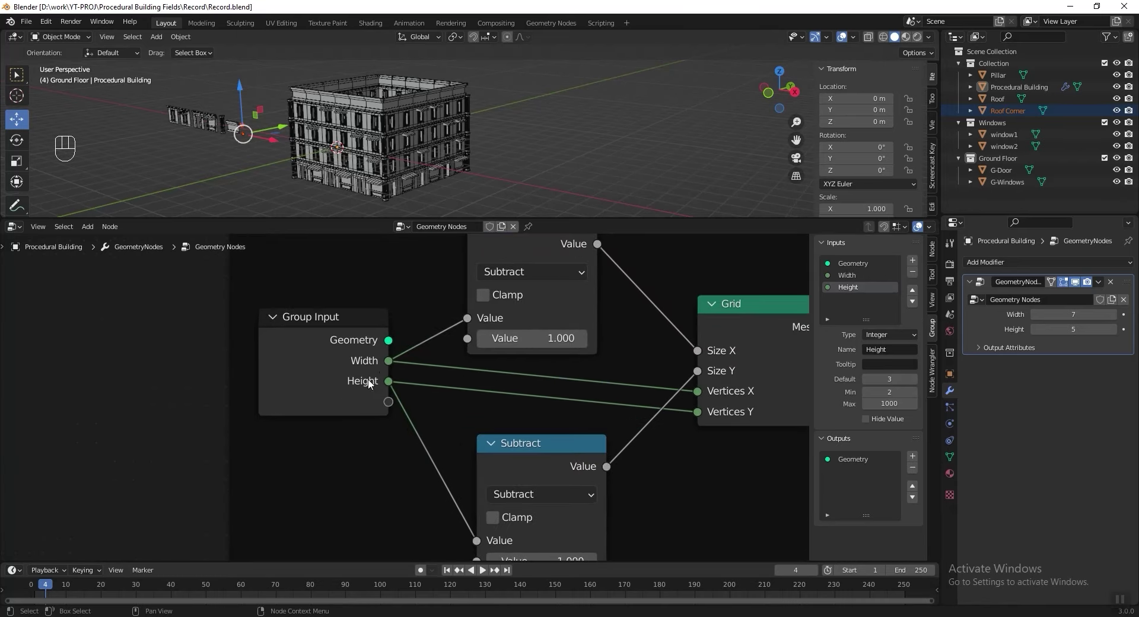
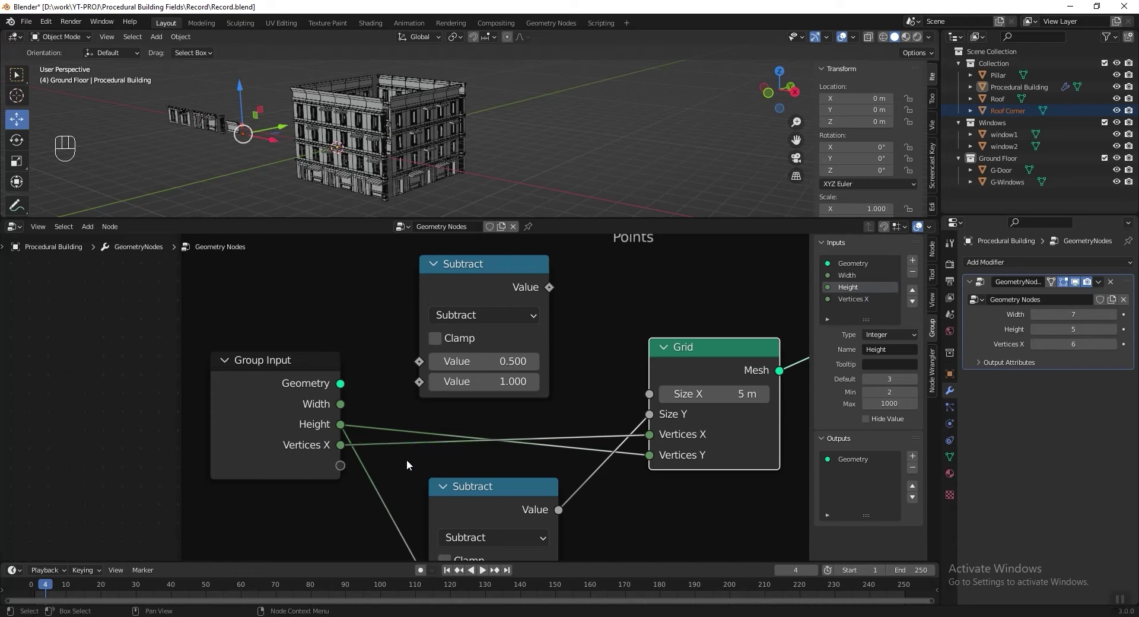
drag(345, 449, 421, 358)
drag(556, 293, 644, 400)
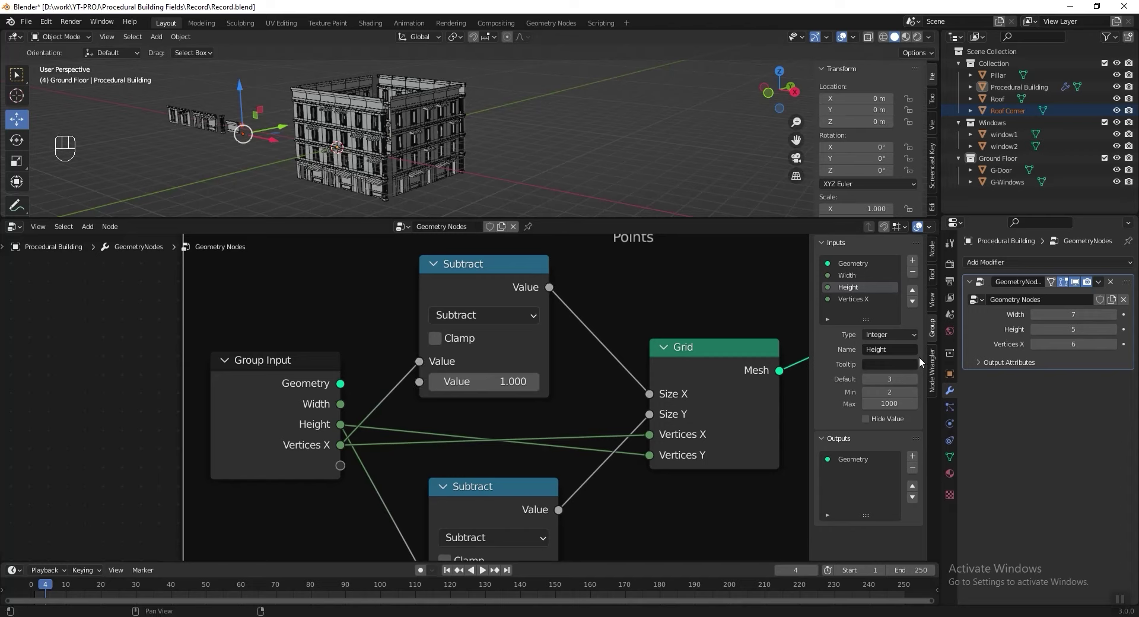
click(934, 330)
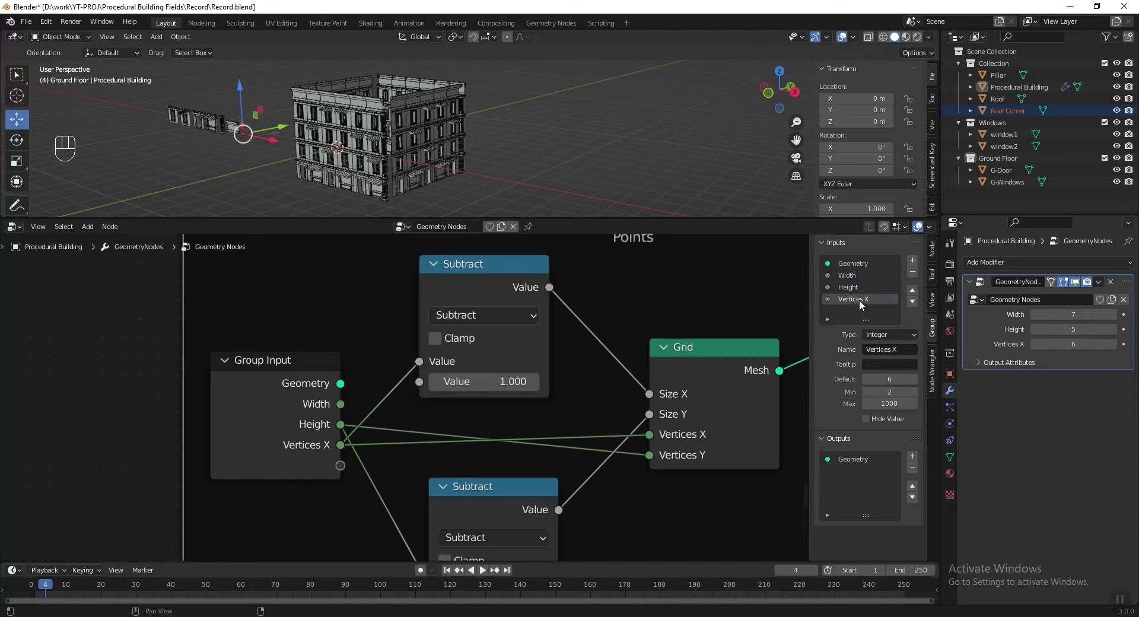
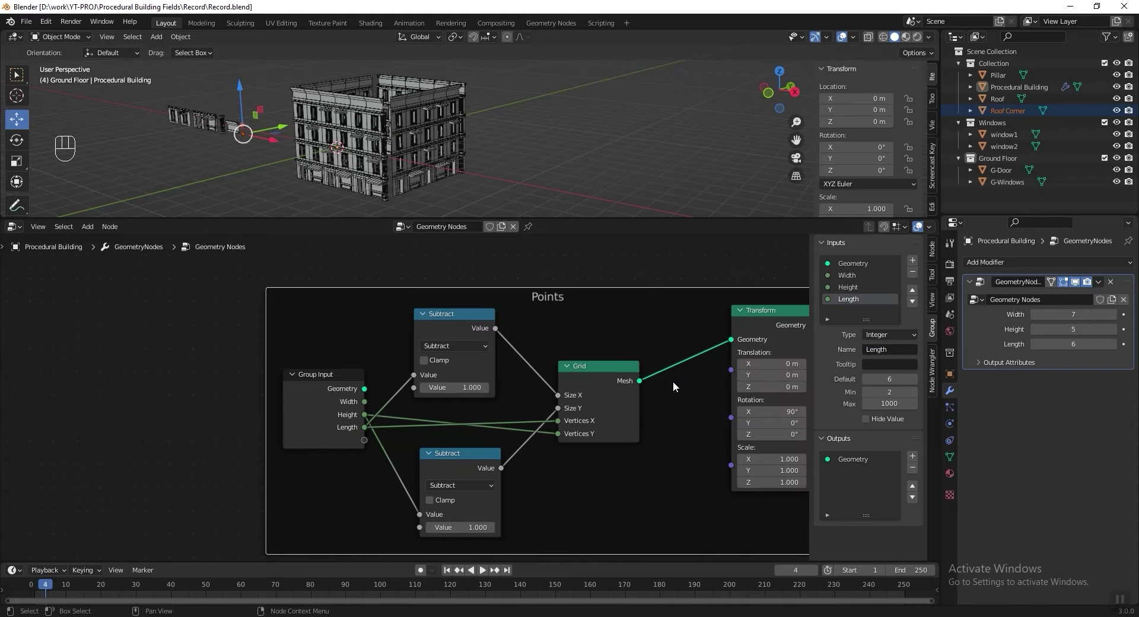
Wire the Length input into the Roof Corner Selection's Divide node.
middle_click(530, 392)
drag(382, 369, 329, 355)
drag(366, 366, 380, 335)
middle_click(418, 334)
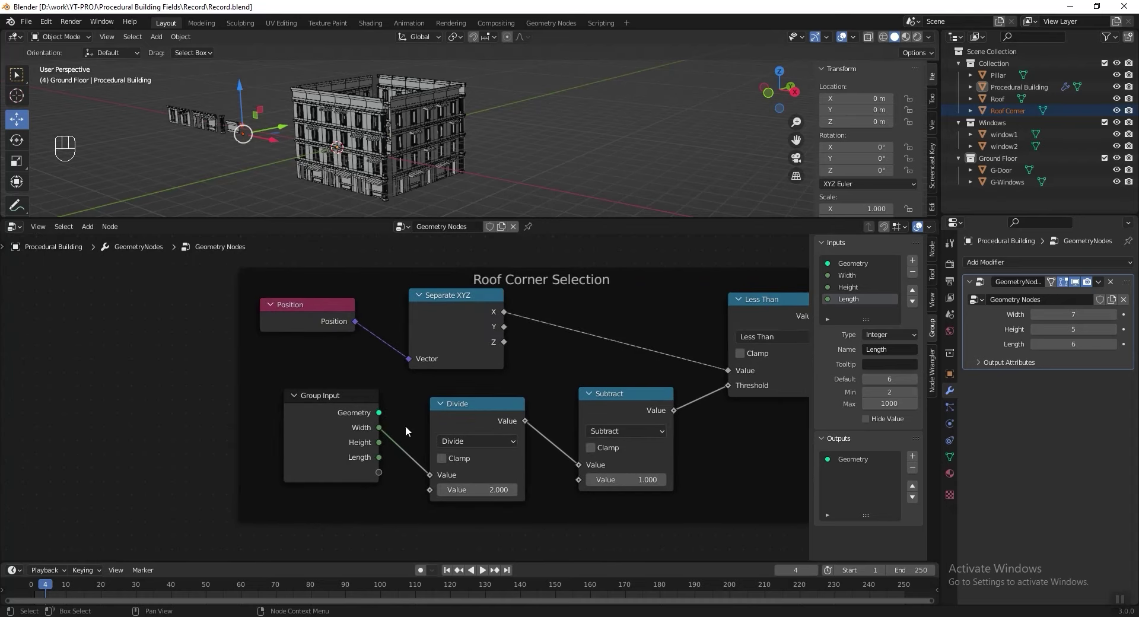
click(409, 435)
drag(382, 459, 433, 478)
click(573, 423)
drag(562, 384, 561, 450)
Wire Length into the Pillar selection's Divide node instead of Width and save Record.blend.
click(487, 490)
middle_click(487, 490)
middle_click(477, 471)
click(338, 497)
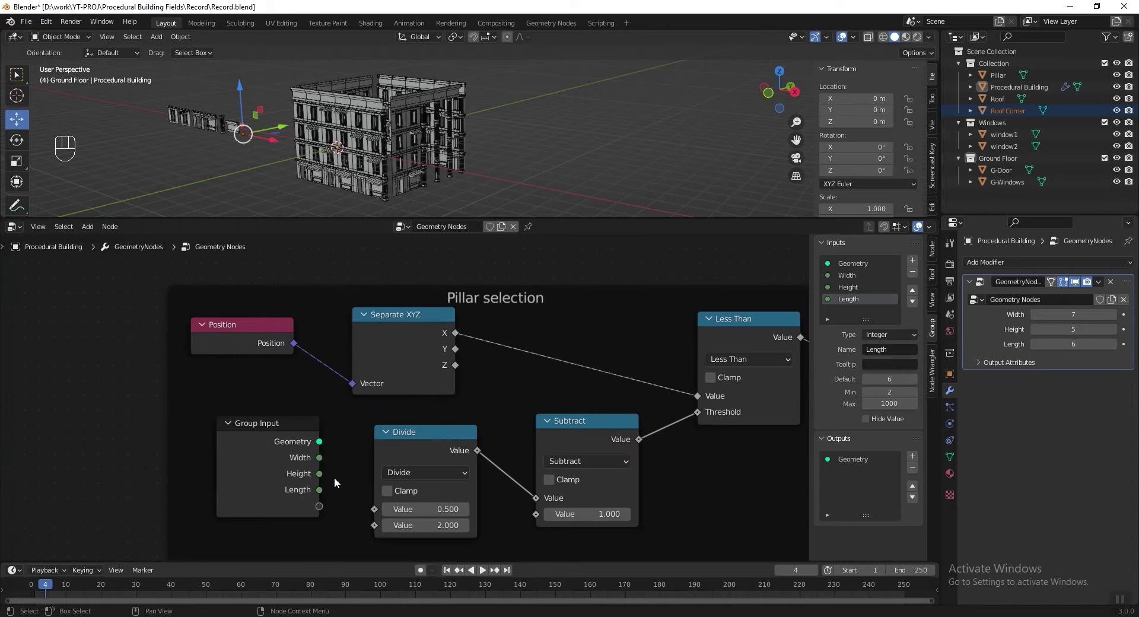
drag(325, 490, 378, 512)
key(ctrl+s)
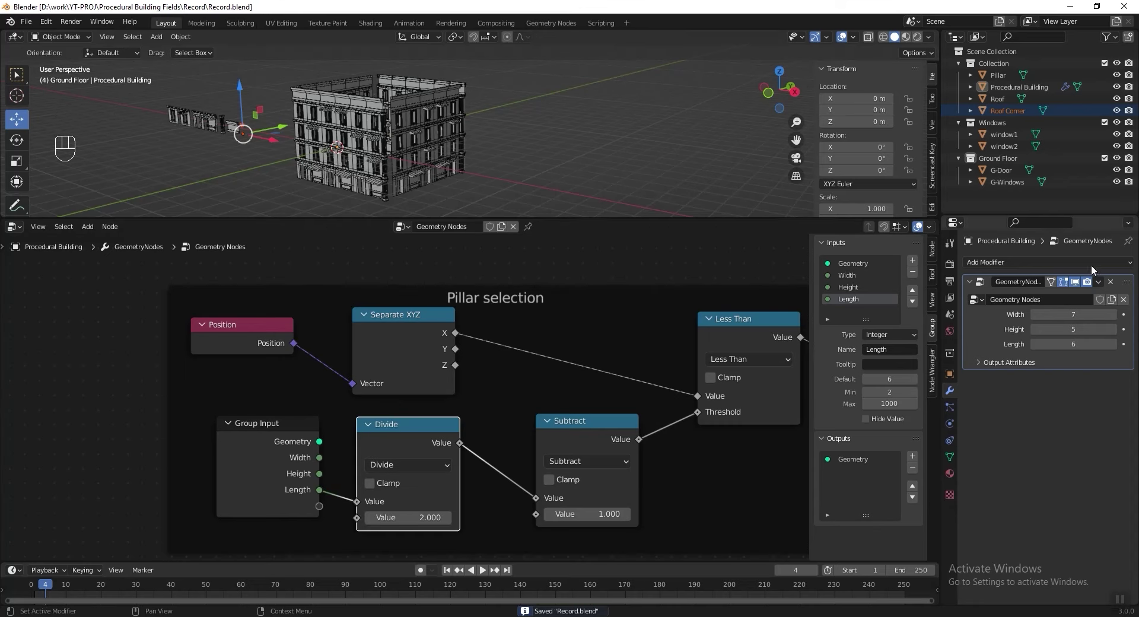
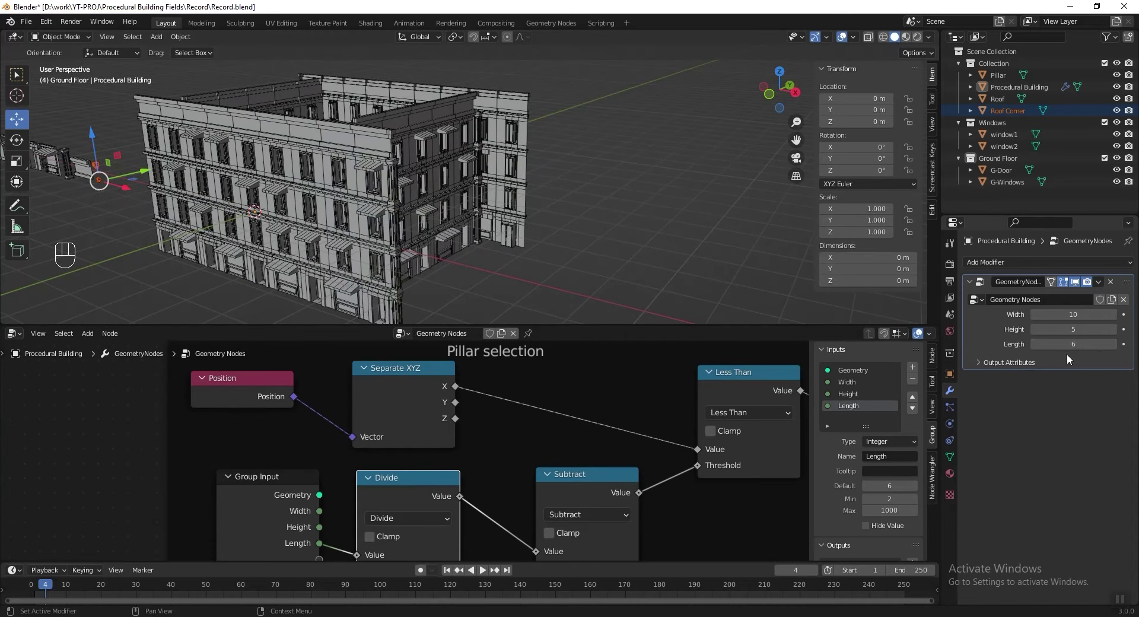
Try larger Width and Length values on the building modifier.
drag(448, 194, 1118, 349)
click(1035, 319)
click(1119, 320)
click(1118, 321)
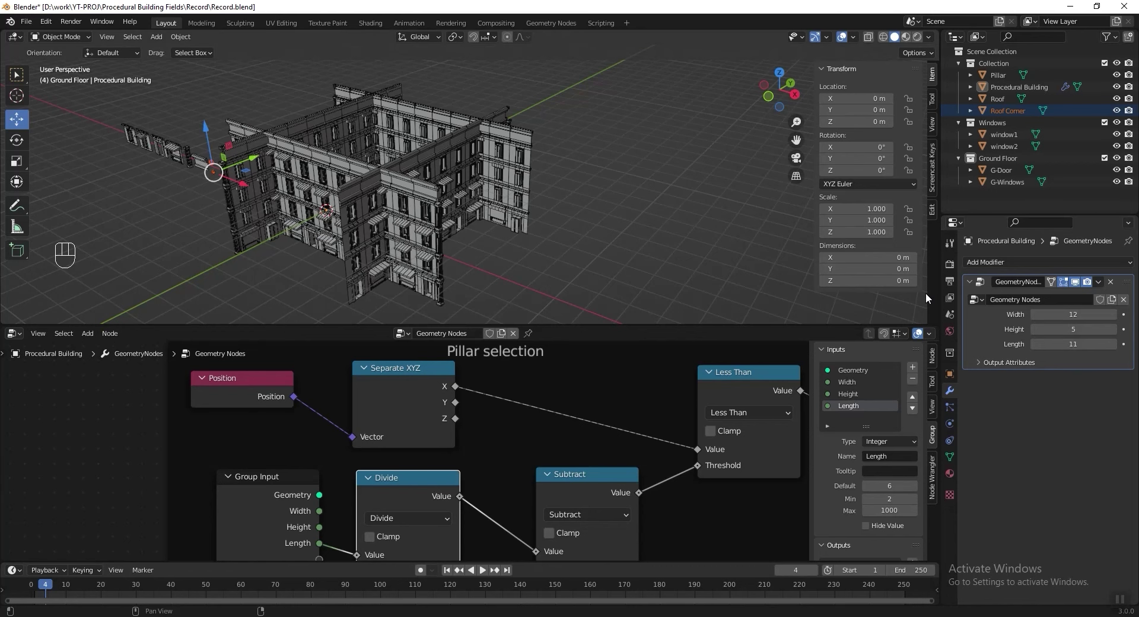
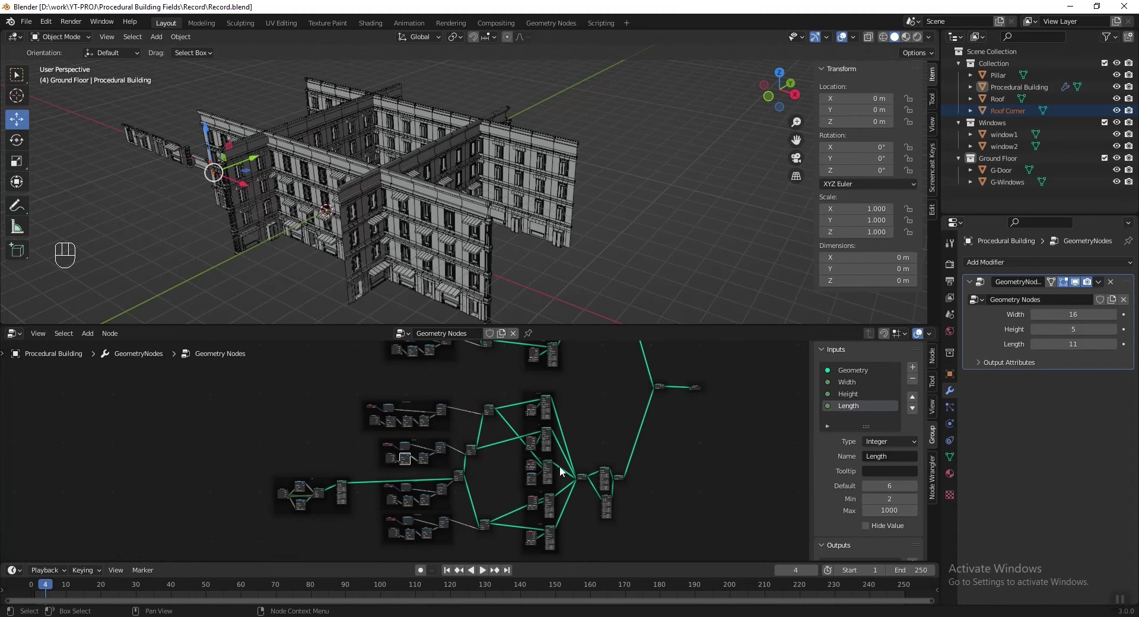
Orbit around the resized building to inspect its corners.
middle_click(511, 457)
drag(496, 412, 420, 434)
middle_click(427, 468)
middle_click(421, 495)
drag(595, 432, 592, 403)
click(565, 453)
key(m)
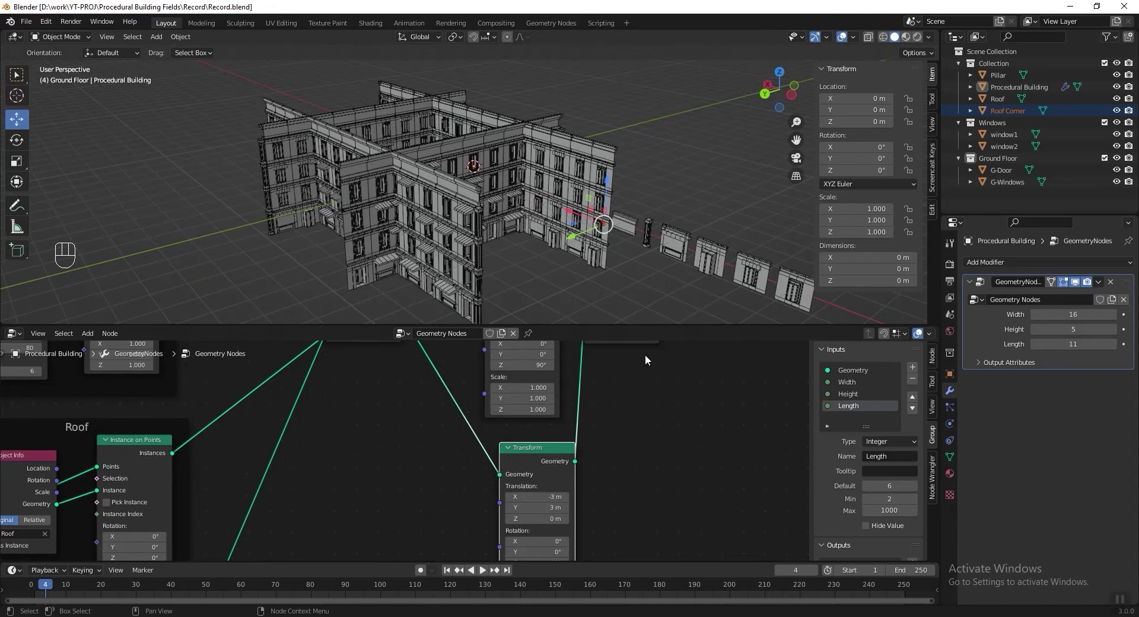
Set Width and Length to 7 and zoom in on the misplaced roof corners.
click(1037, 317)
drag(1038, 346, 1038, 321)
drag(1038, 320, 387, 157)
key(shift+b)
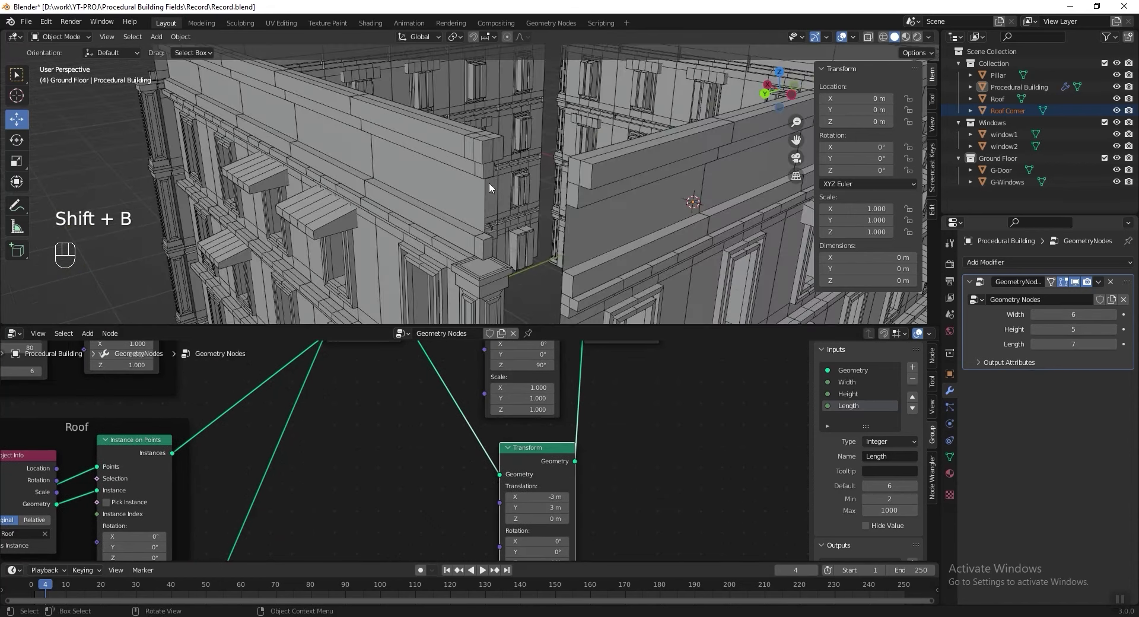
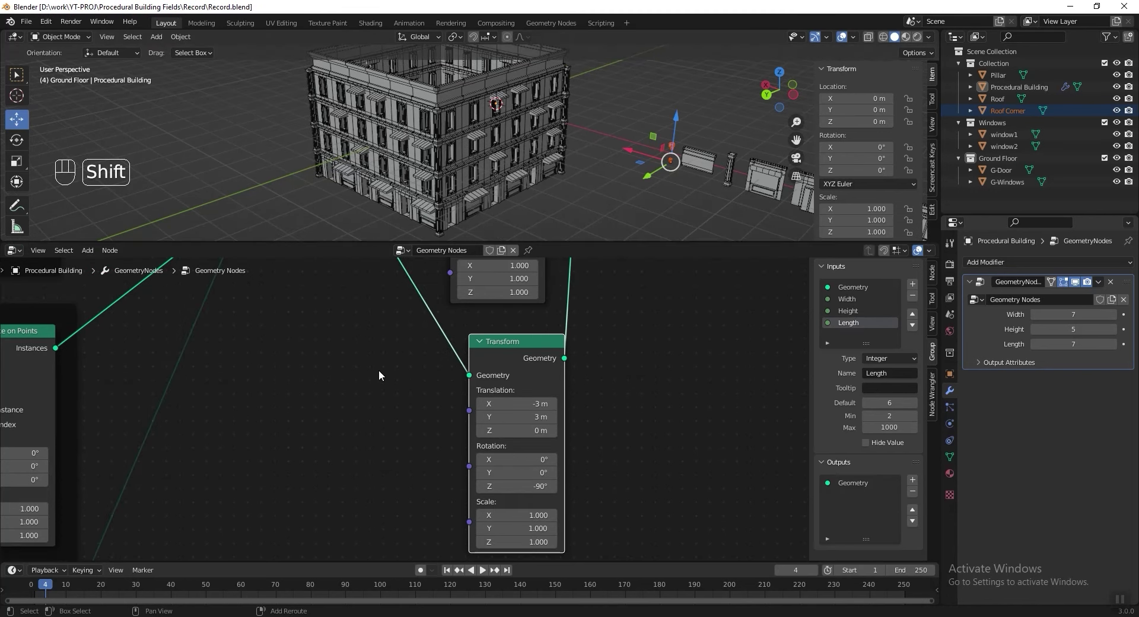
Insert a Math Add node with value 4 between the Width Multiply and Combine XYZ X.
key(shift+a)
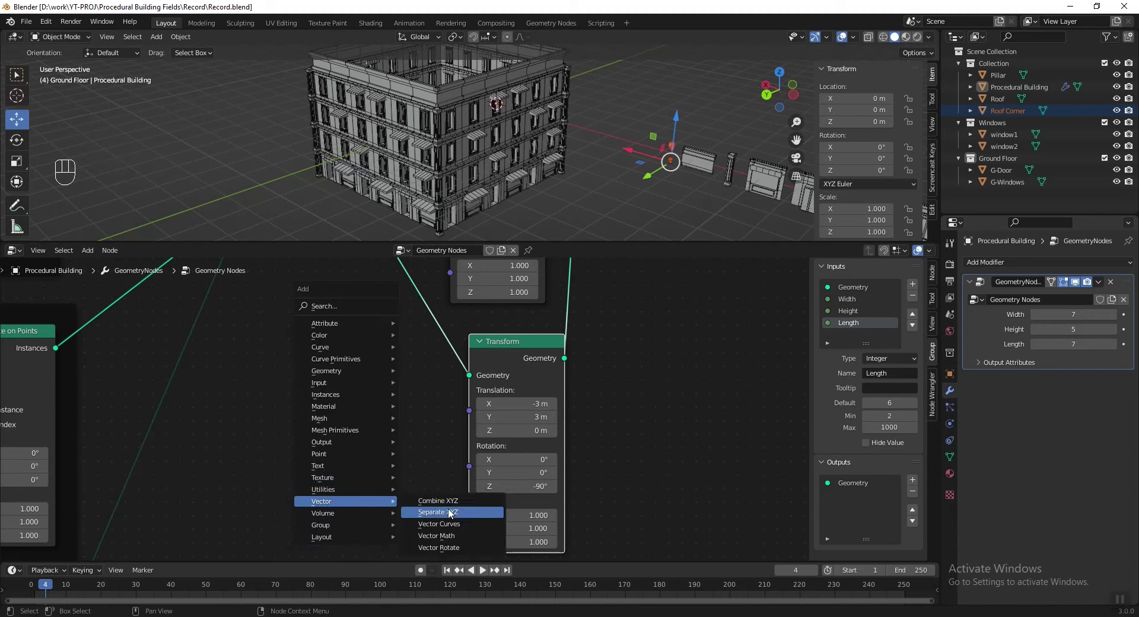
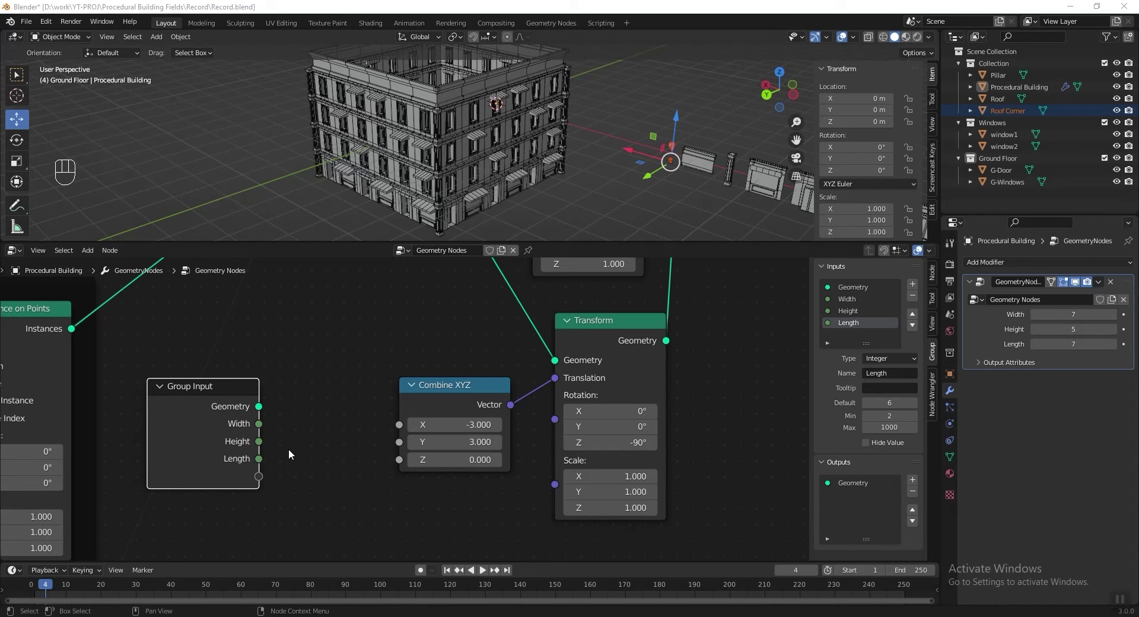
drag(284, 433, 397, 432)
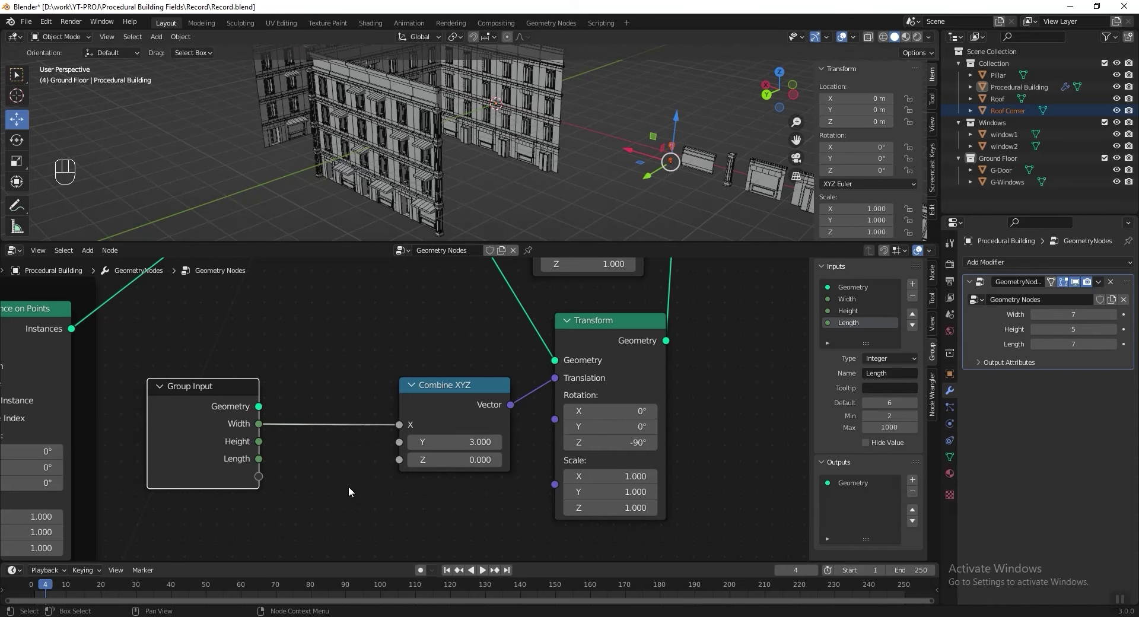
middle_click(373, 153)
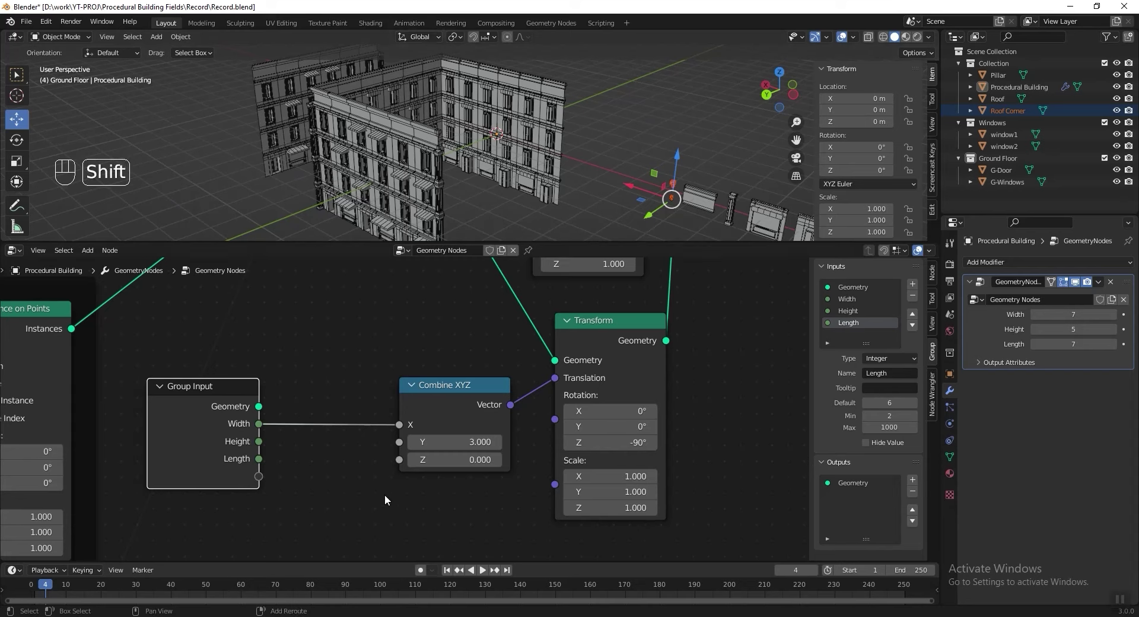
key(shift+a)
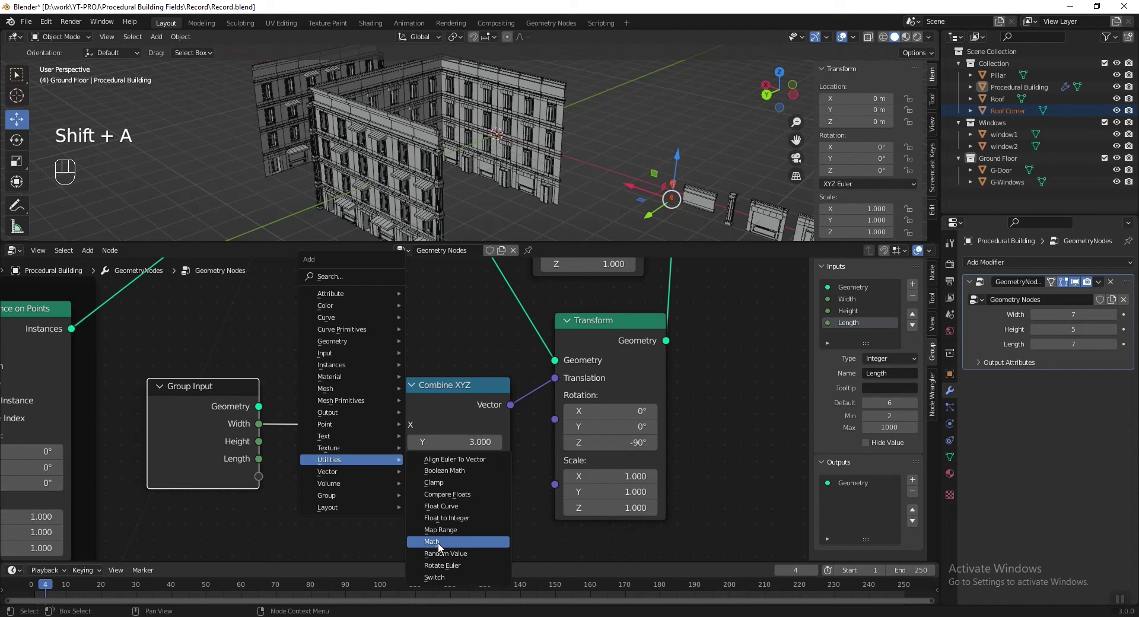
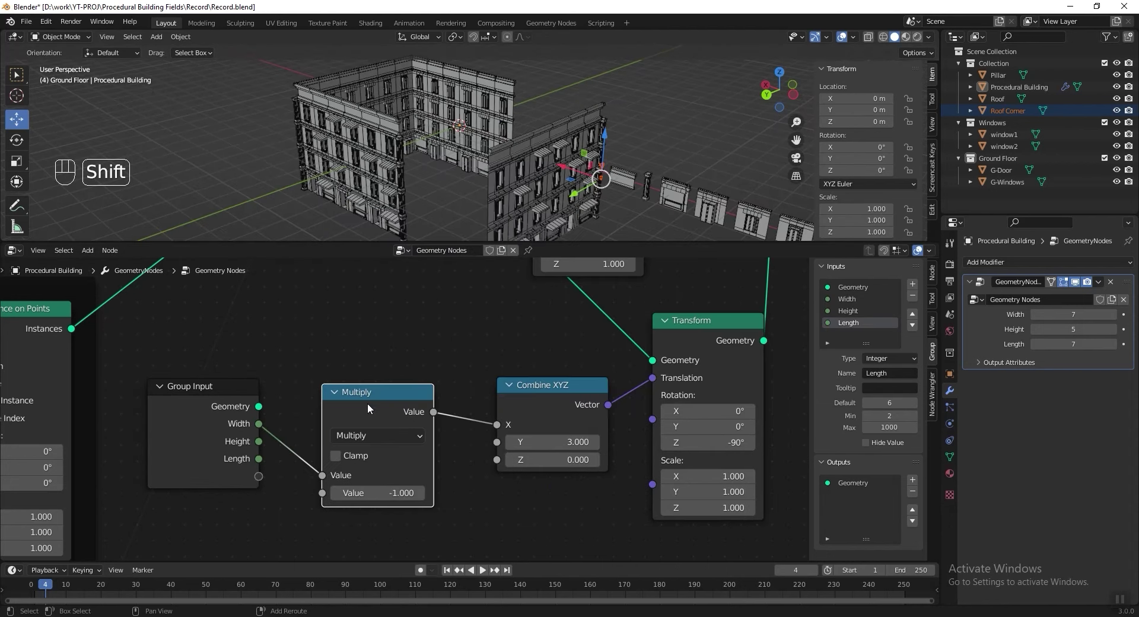
key(shift+d)
drag(397, 419, 397, 233)
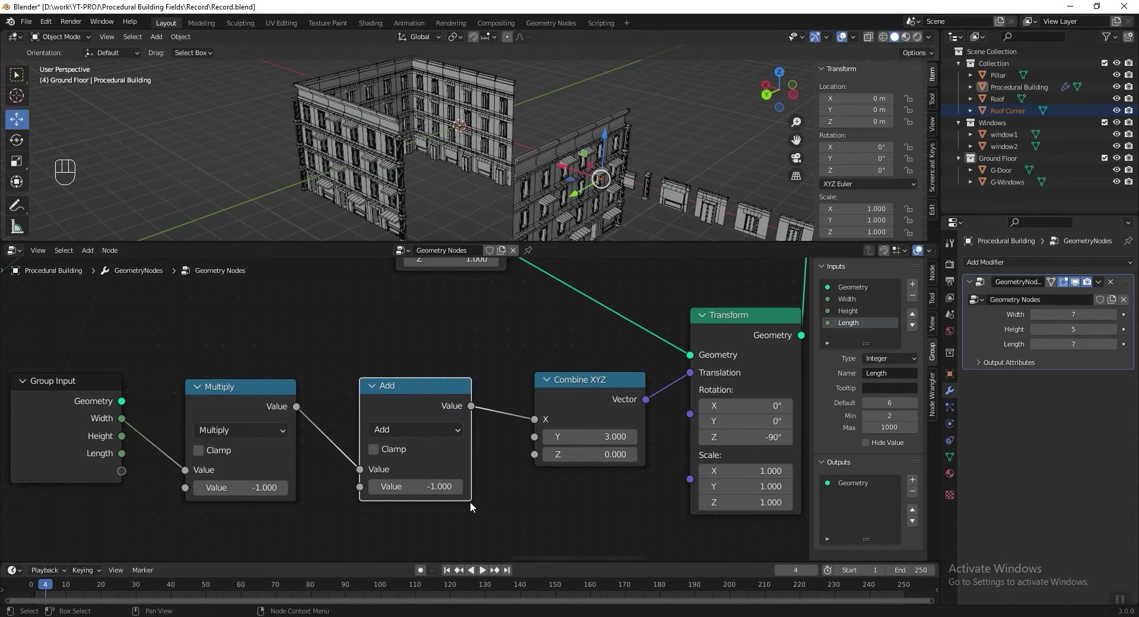
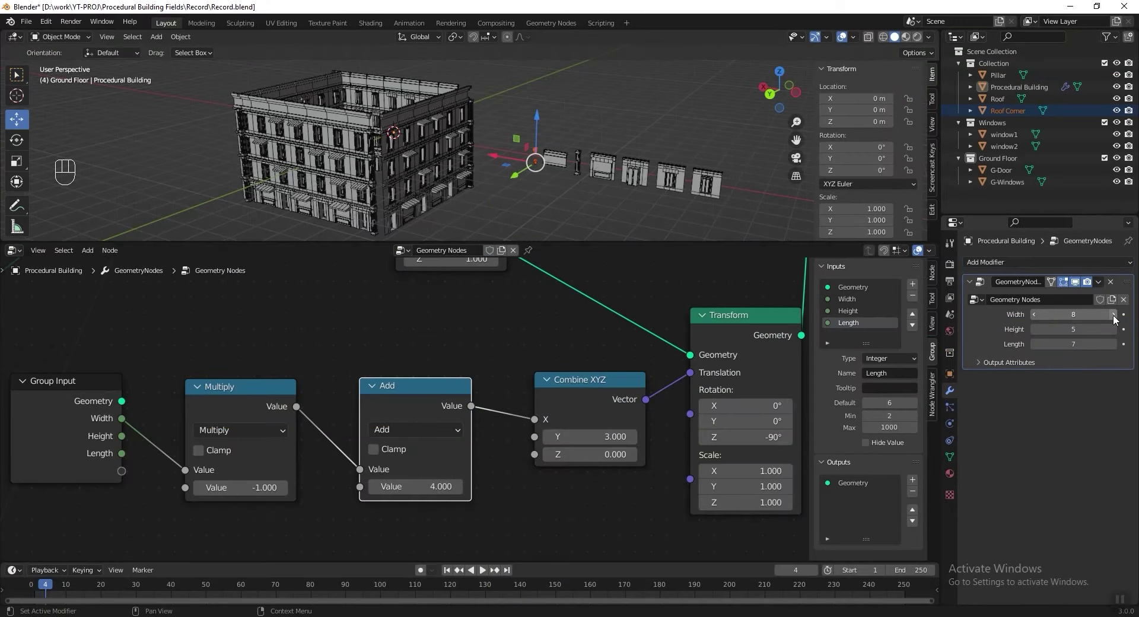
Insert a Divide-by-2 node before Multiply and check the corner with a raised Width.
click(1116, 320)
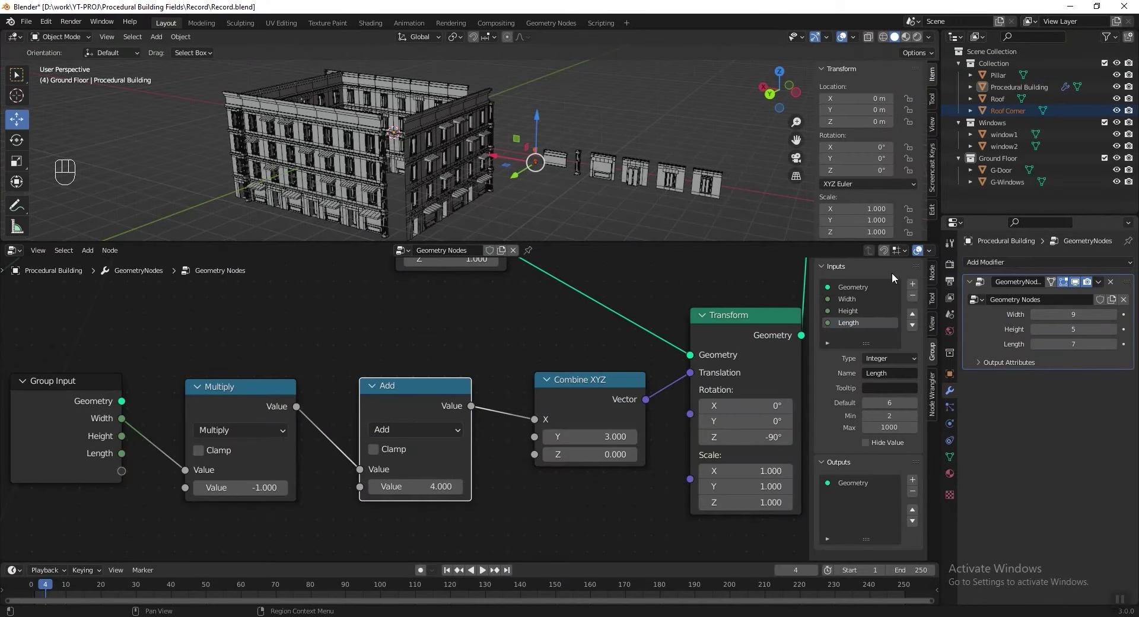
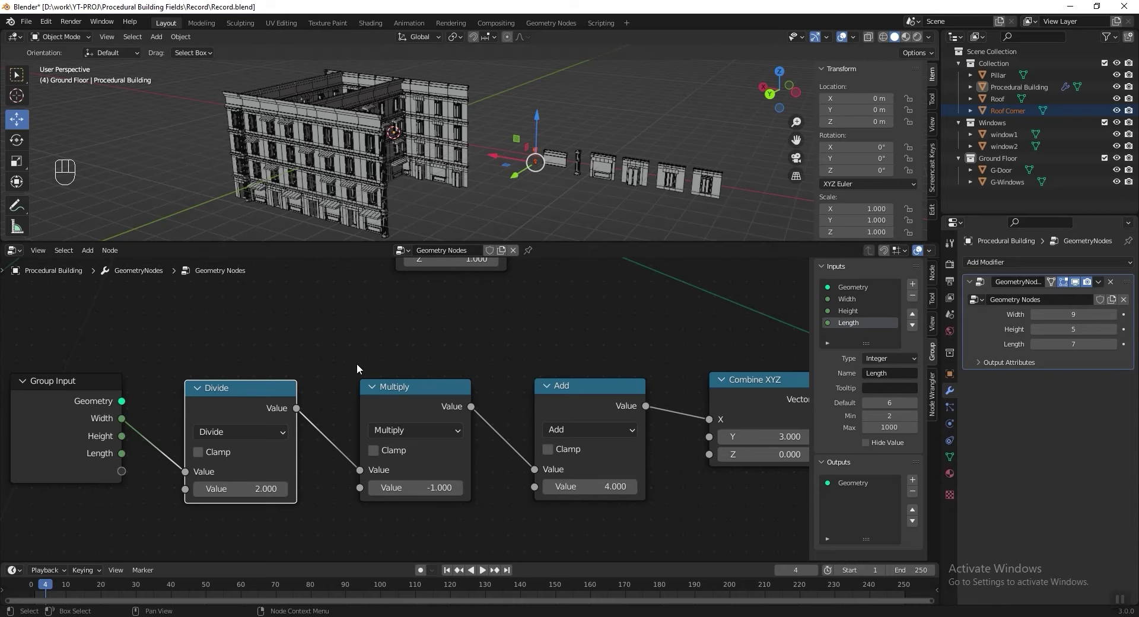
click(243, 374)
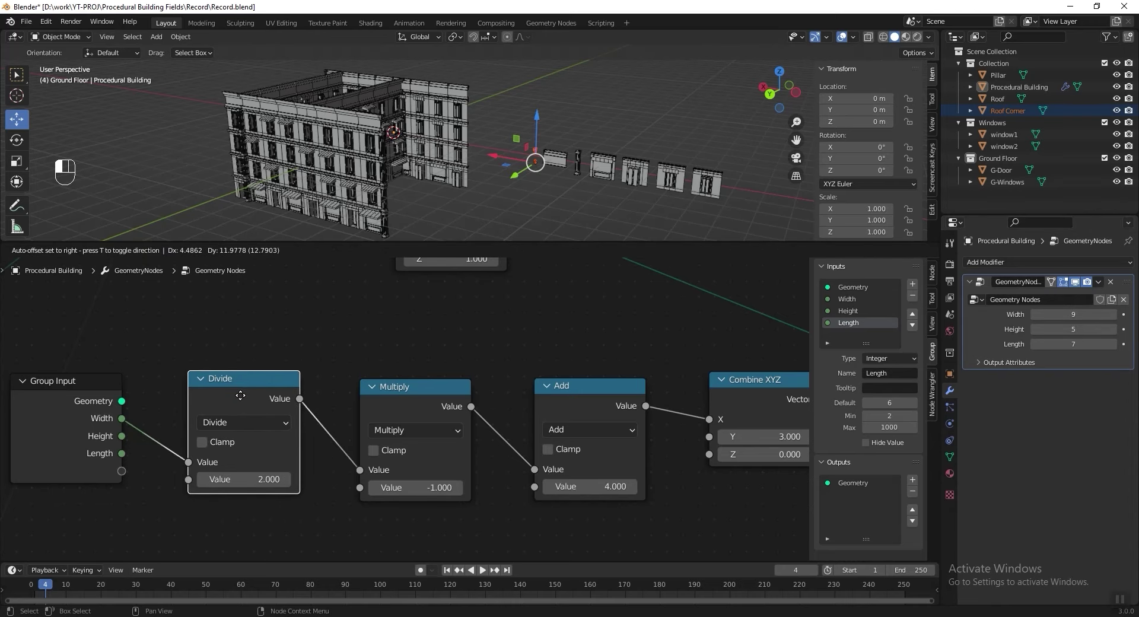
click(240, 391)
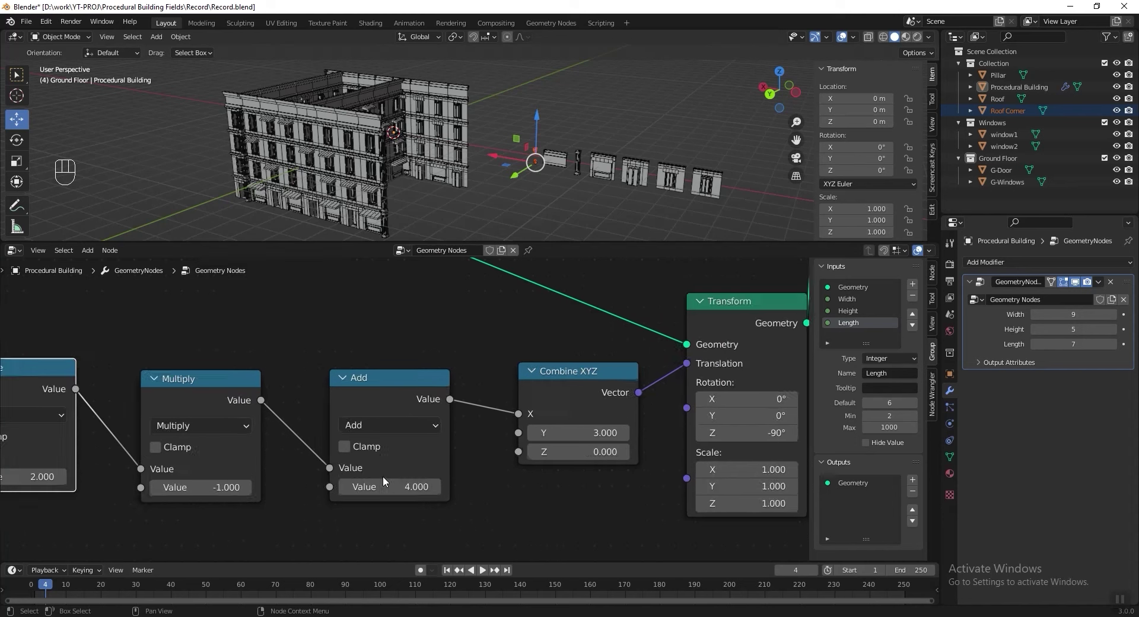
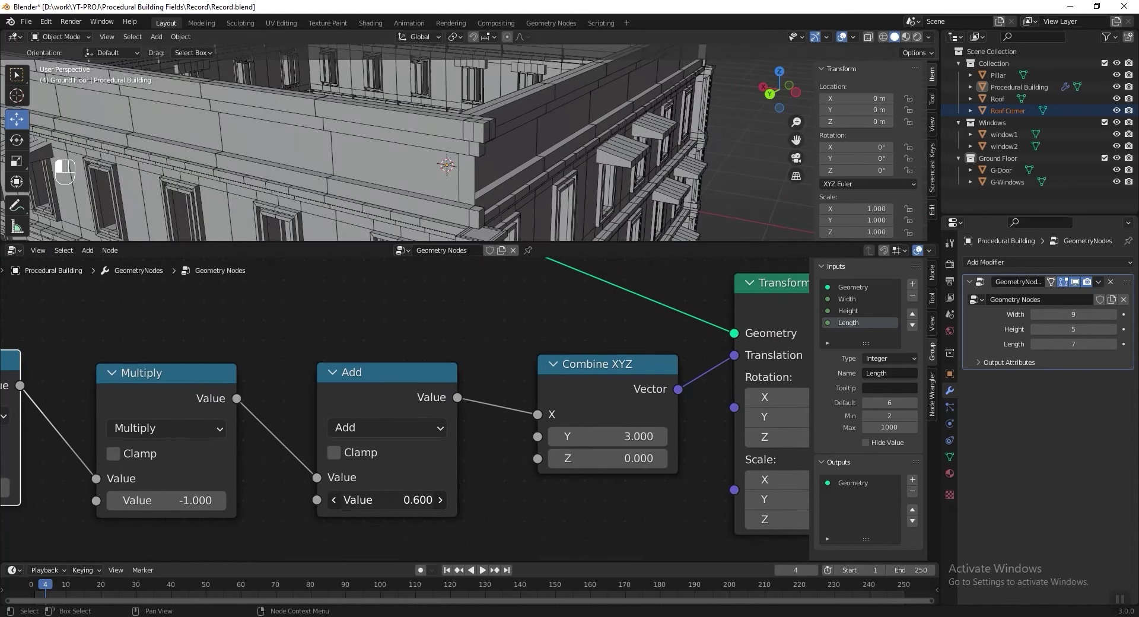
drag(455, 179, 441, 187)
middle_click(474, 165)
Set the Add offset to 0.5 and bring Width back to 7.
click(1119, 320)
click(1118, 320)
click(1040, 320)
double_click(1040, 320)
click(1040, 320)
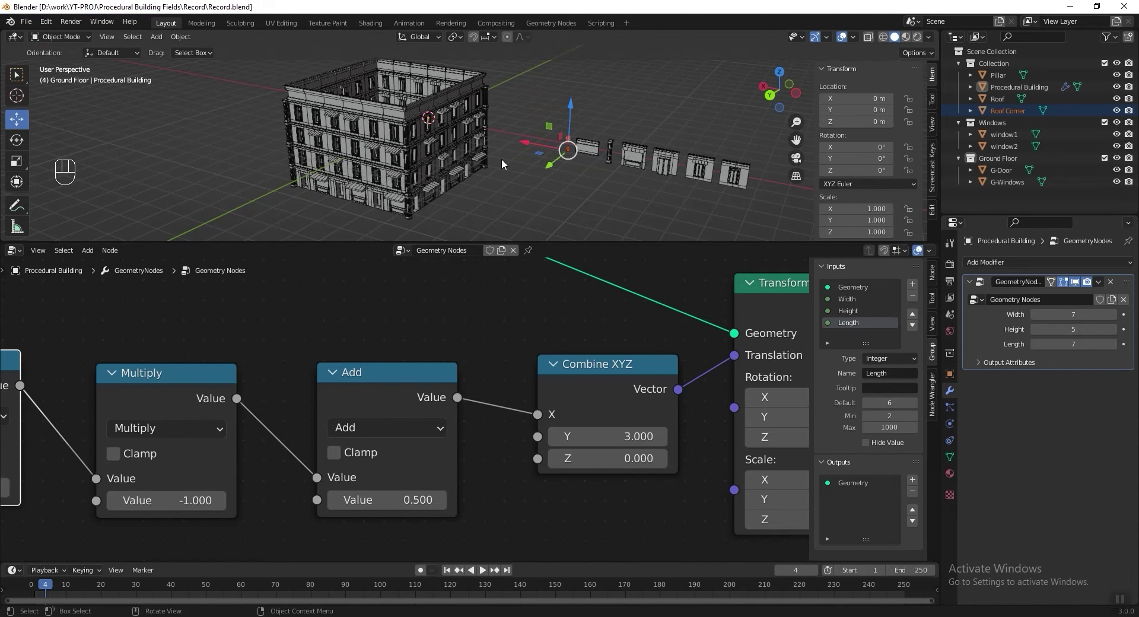
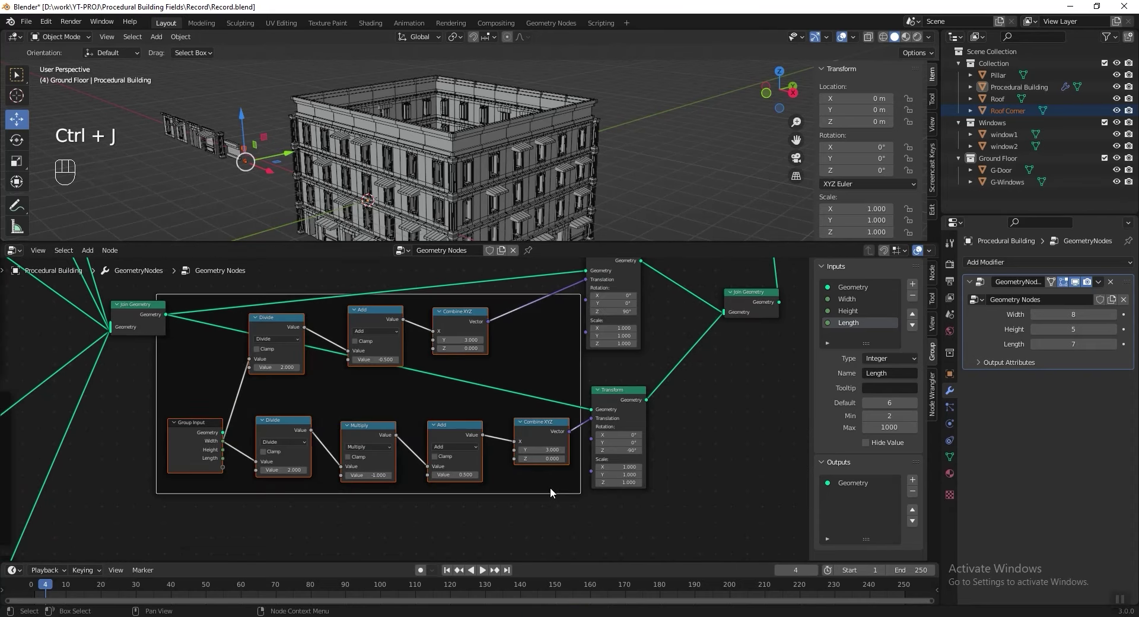
Label the corner-offset frame 'Width' and move it clear above the lower nodes.
key(F2)
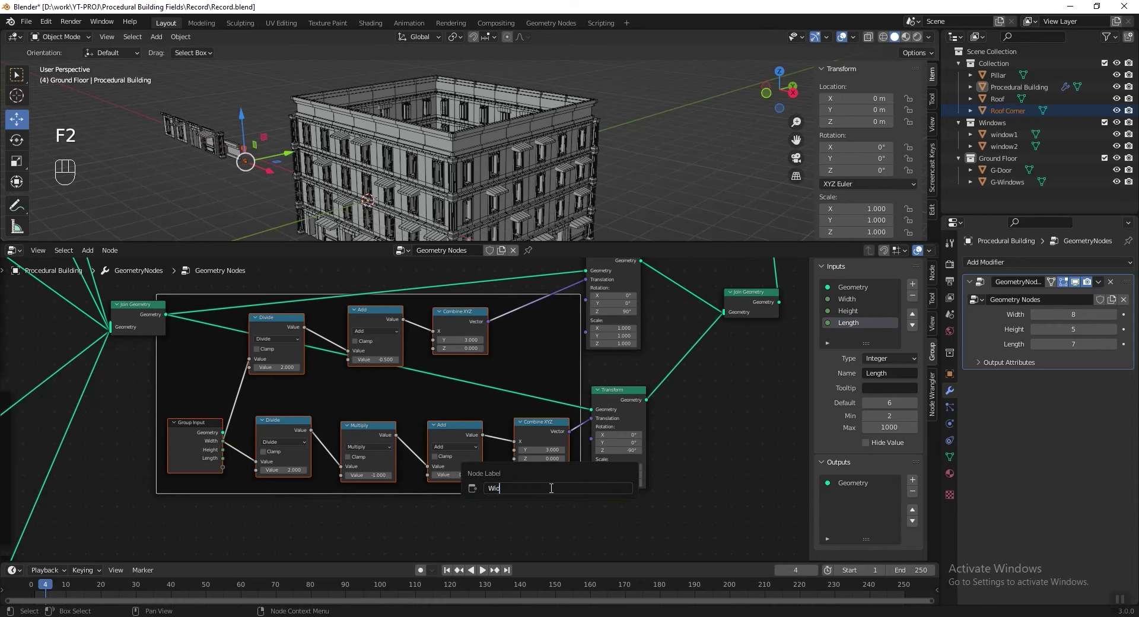
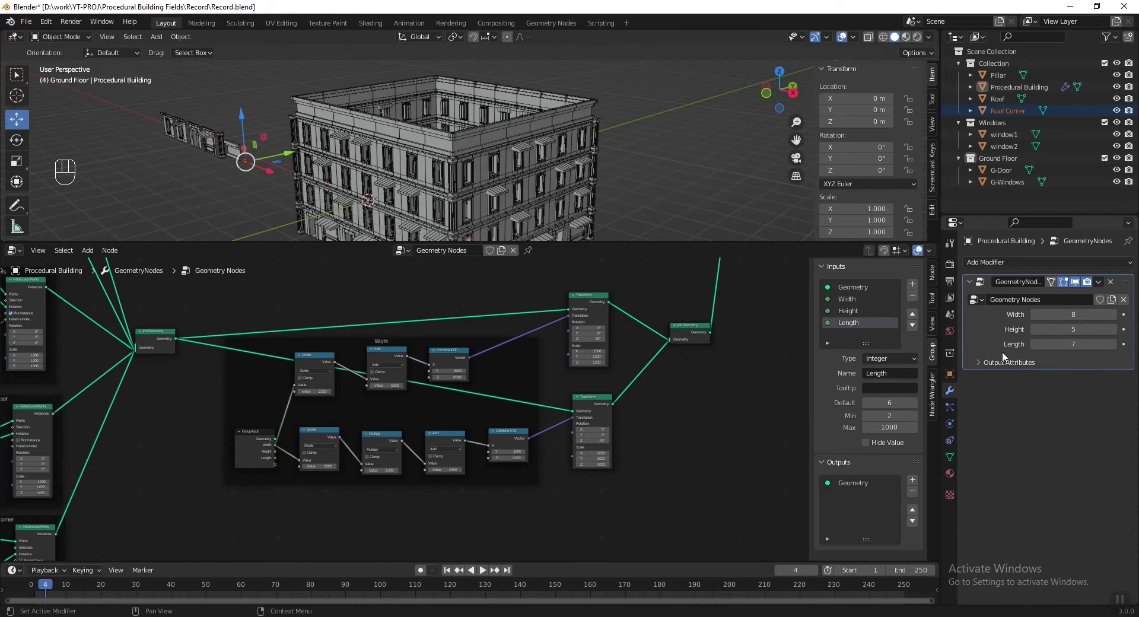
click(244, 325)
key(shift+d)
drag(504, 362, 500, 481)
key(g)
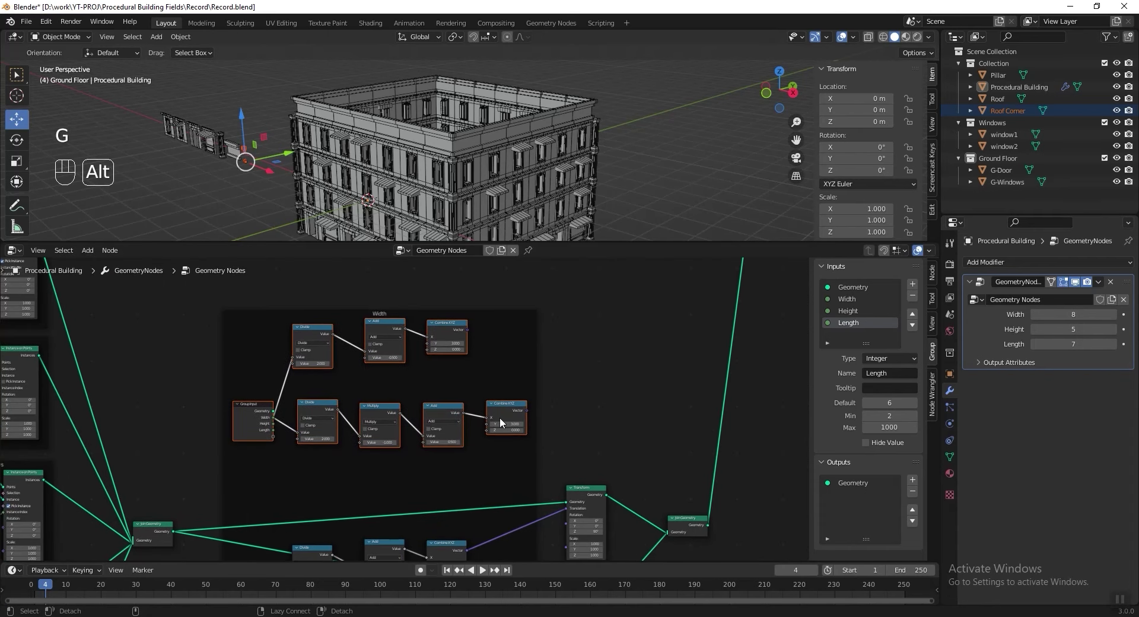
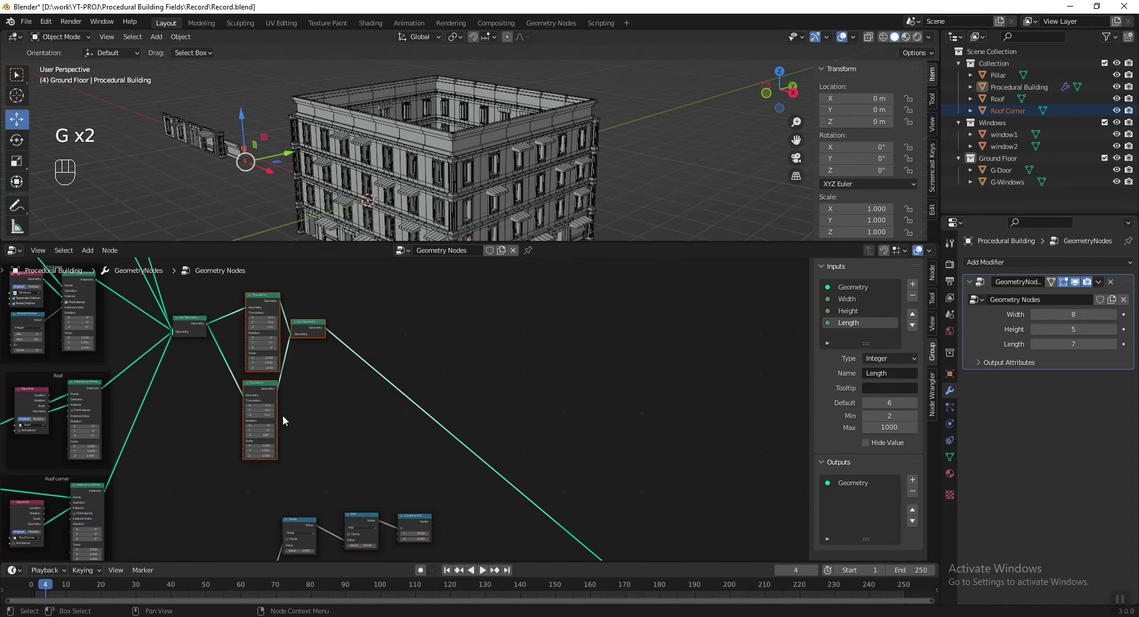
Move both corners' Add outputs from Combine XYZ's X socket to its Y socket.
key(g)
drag(503, 318, 504, 349)
key(g)
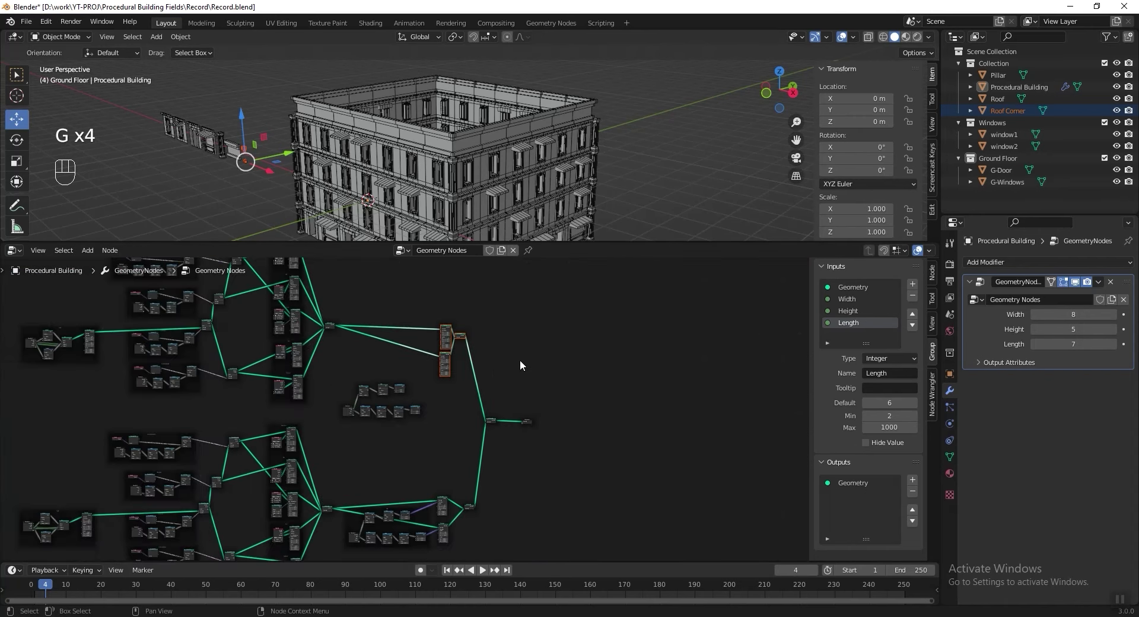
click(515, 357)
click(499, 418)
click(388, 511)
key(g)
click(536, 311)
click(392, 403)
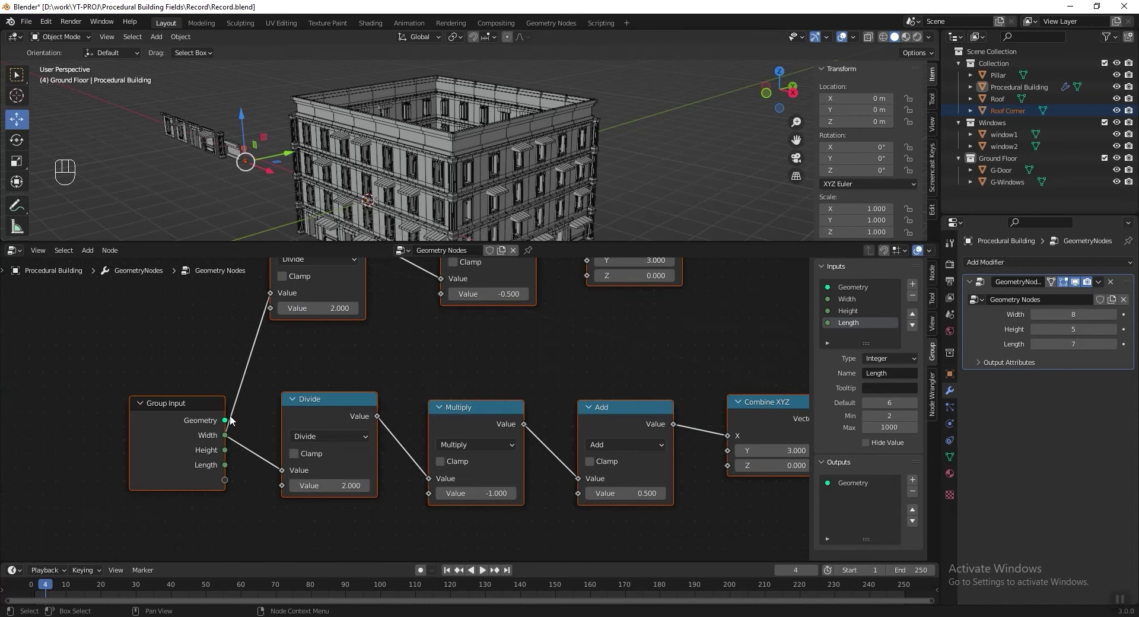
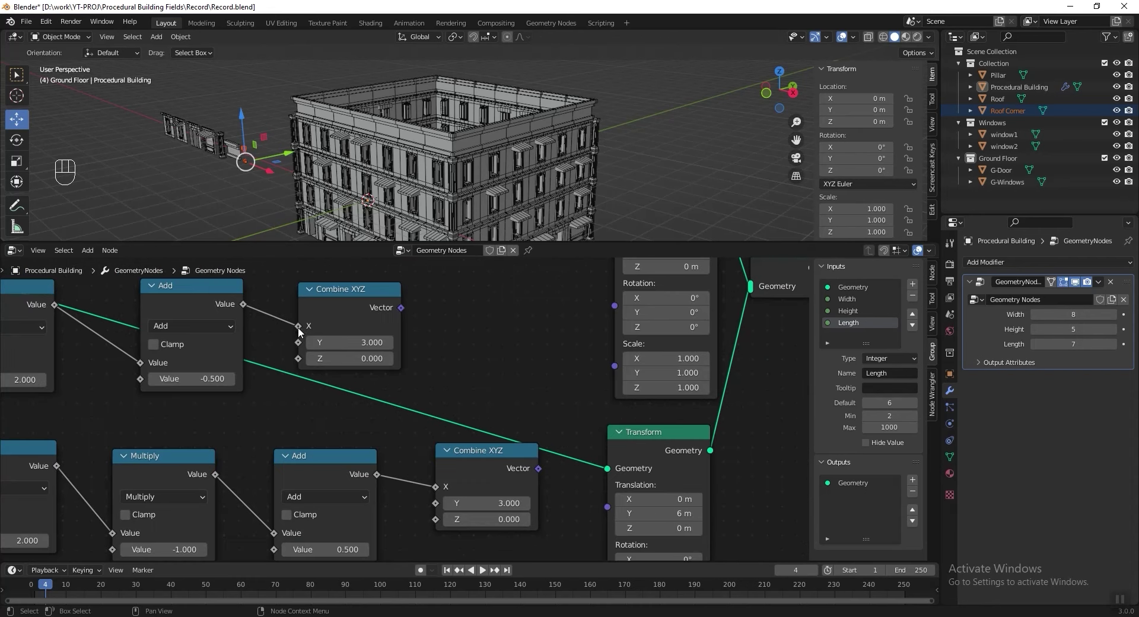
drag(295, 333, 305, 345)
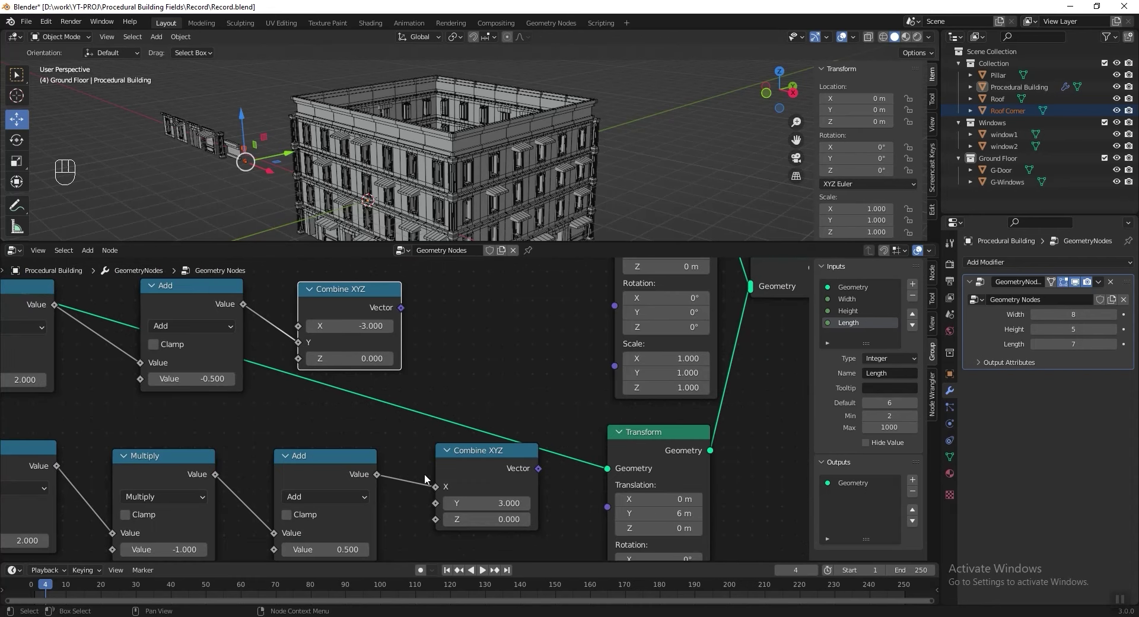
drag(431, 494, 466, 476)
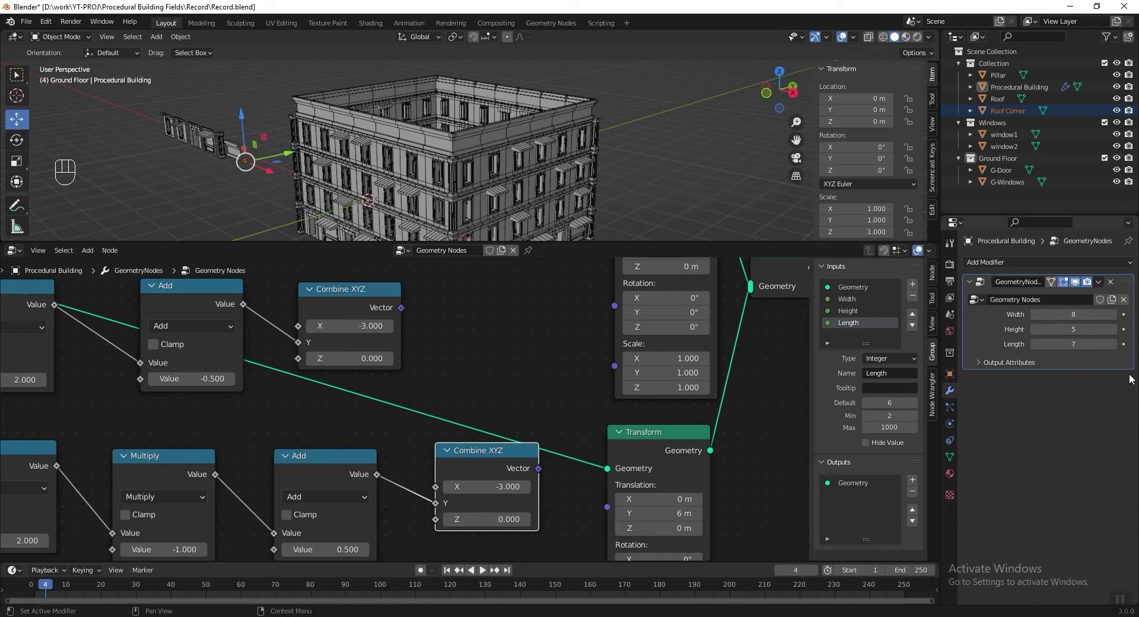
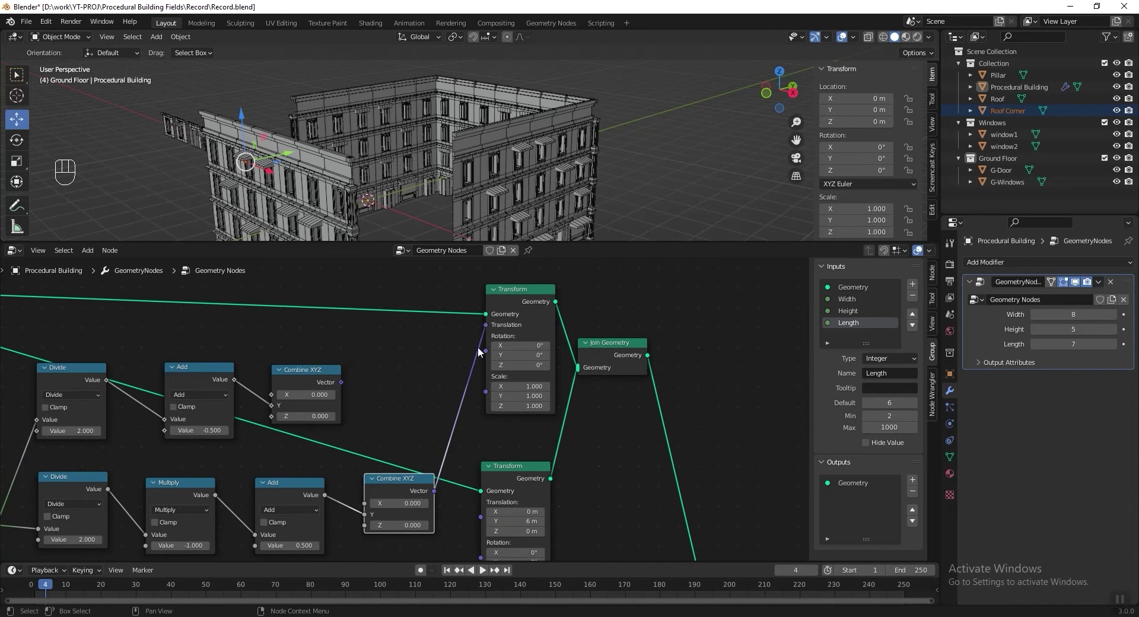
Cross each Combine XYZ vector into the opposite corner Transform's translation, with Height 4, Length 8.
click(348, 385)
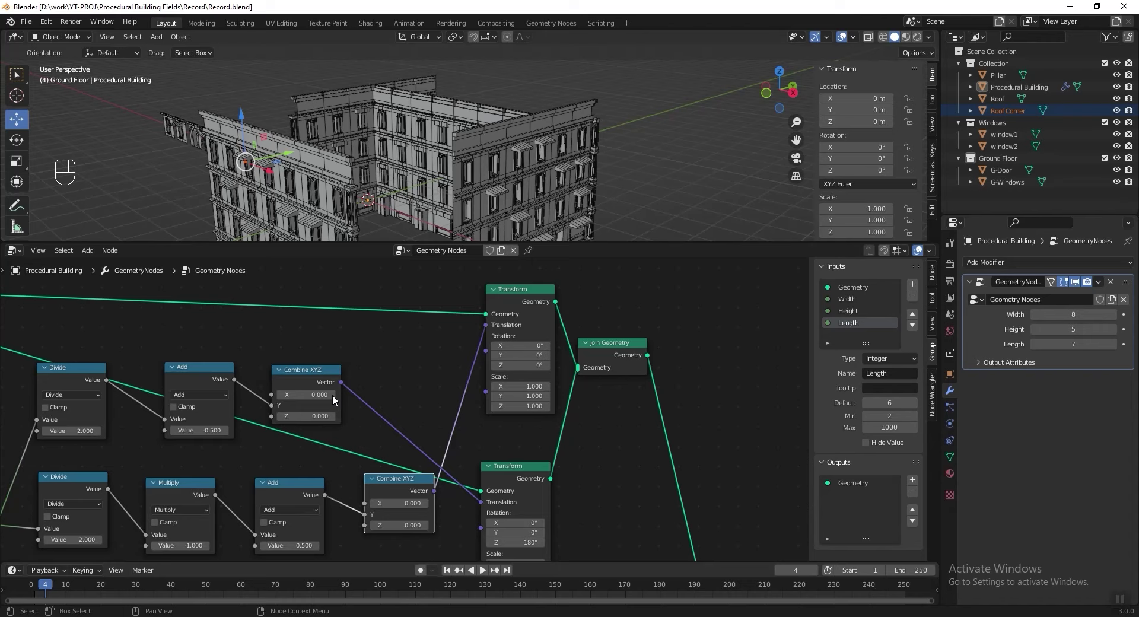
click(282, 357)
drag(253, 382, 345, 457)
click(382, 376)
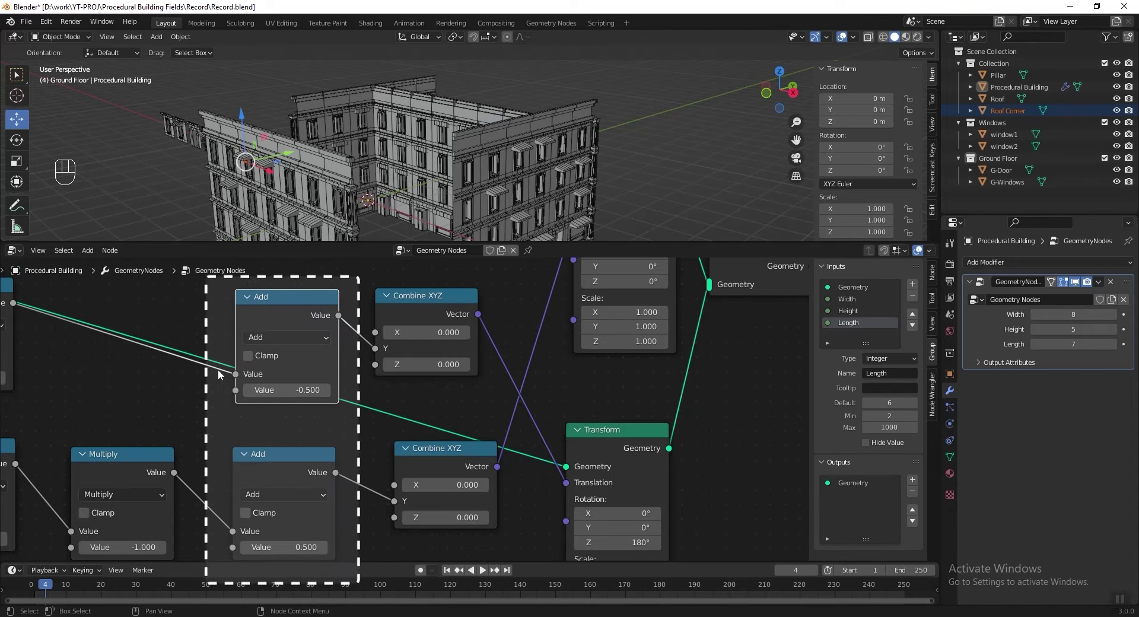
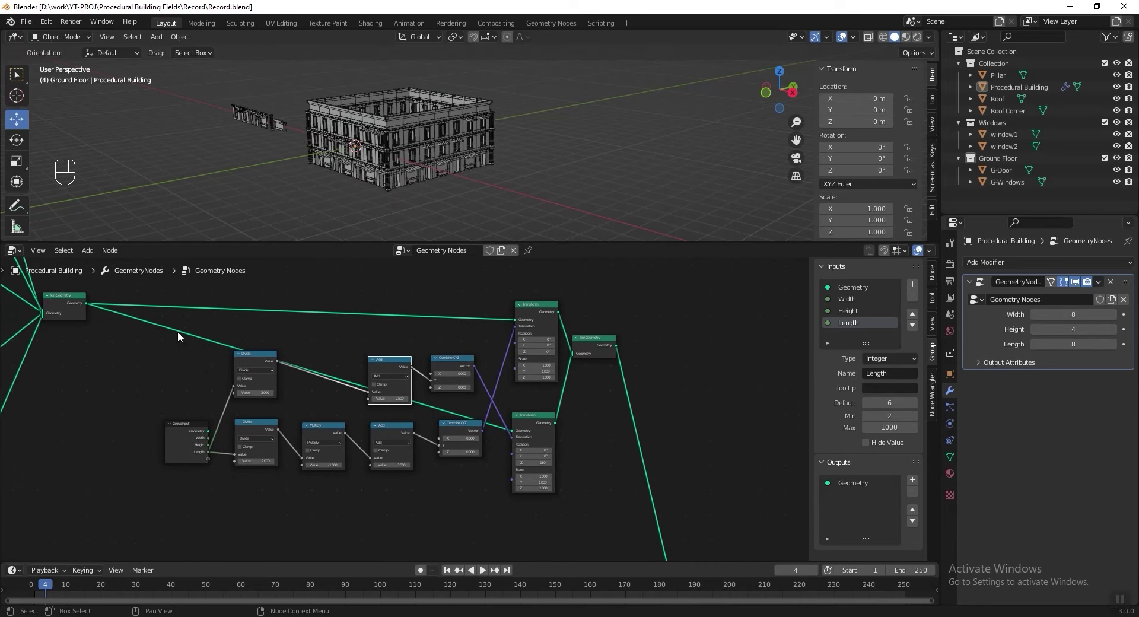
Frame the Length-based offset nodes with Ctrl+J, label the frame and save.
drag(183, 356, 492, 513)
key(ctrl+j)
key(F2)
key(ctrl+s)
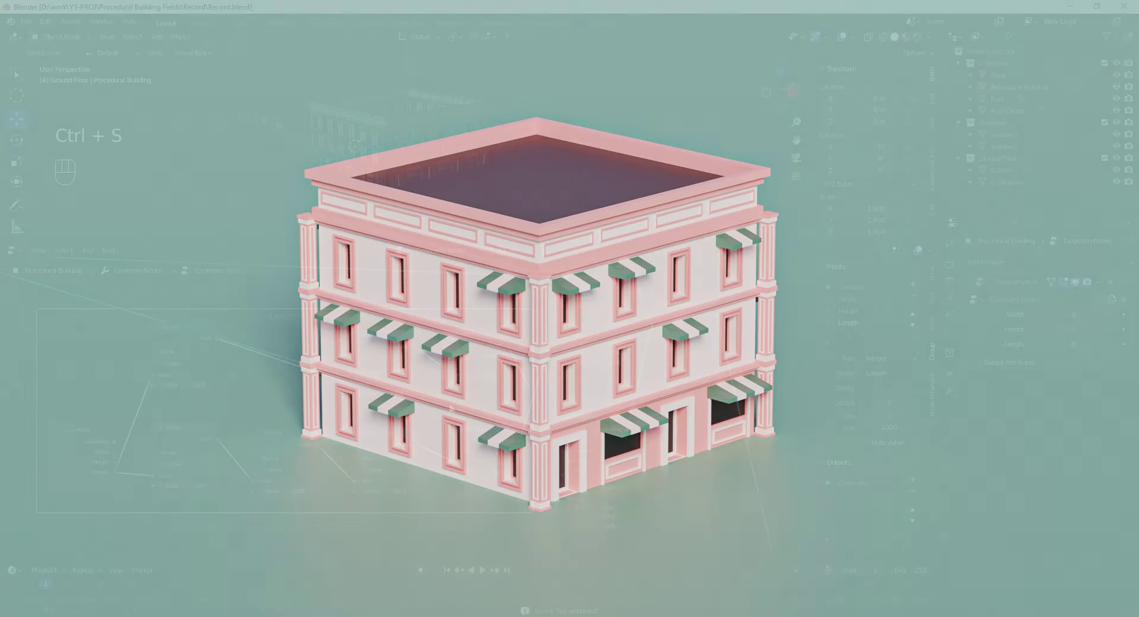
Duplicate a Join Geometry node in front of the Group Output.
click(402, 359)
click(479, 413)
click(394, 421)
drag(463, 390, 184, 381)
key(shift+d)
click(489, 405)
middle_click(426, 393)
Bring up the add-node Mesh Primitives list beside the final Join Geometry.
key(g)
key(shift+a)
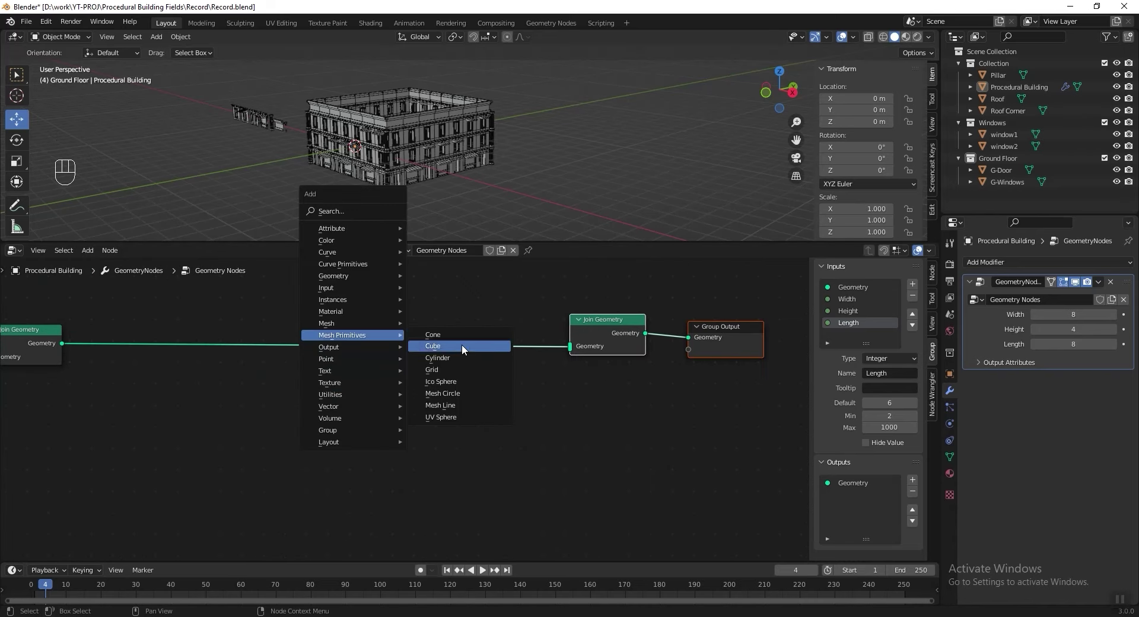
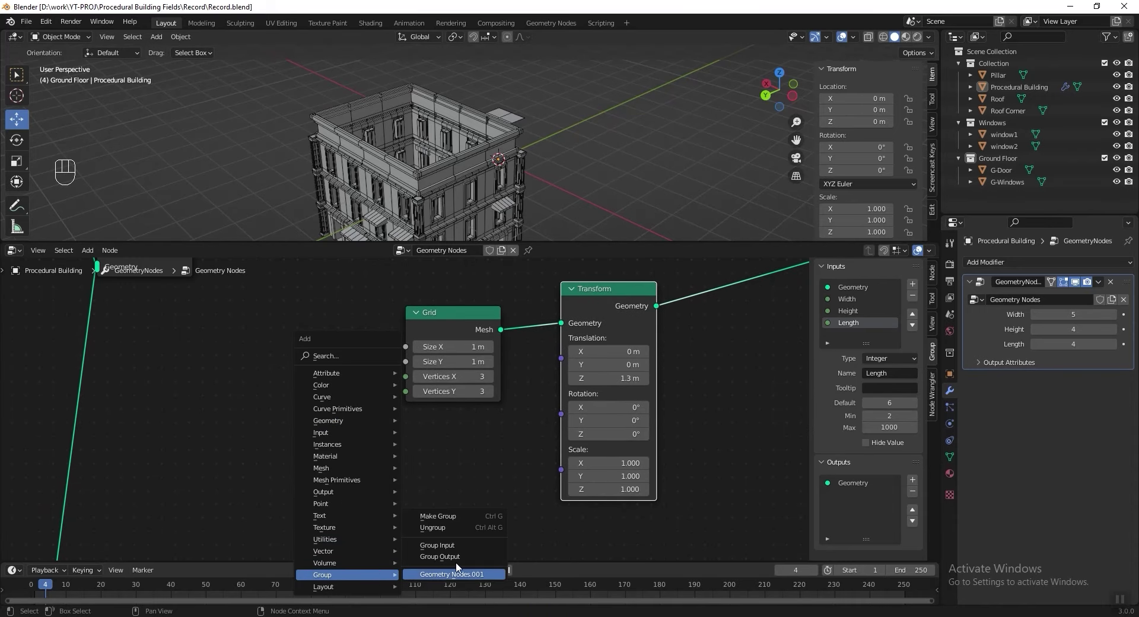
Drive the roof Grid's Vertices X from Width and Vertices Y from Length.
drag(268, 373, 406, 378)
drag(236, 394, 408, 396)
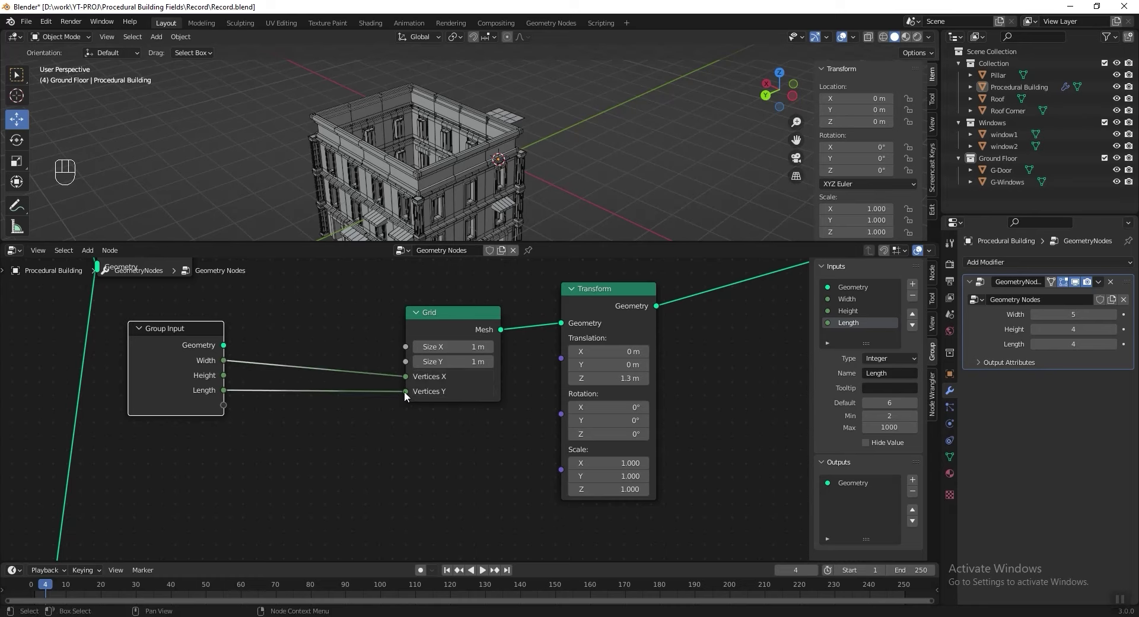
key(shift+a)
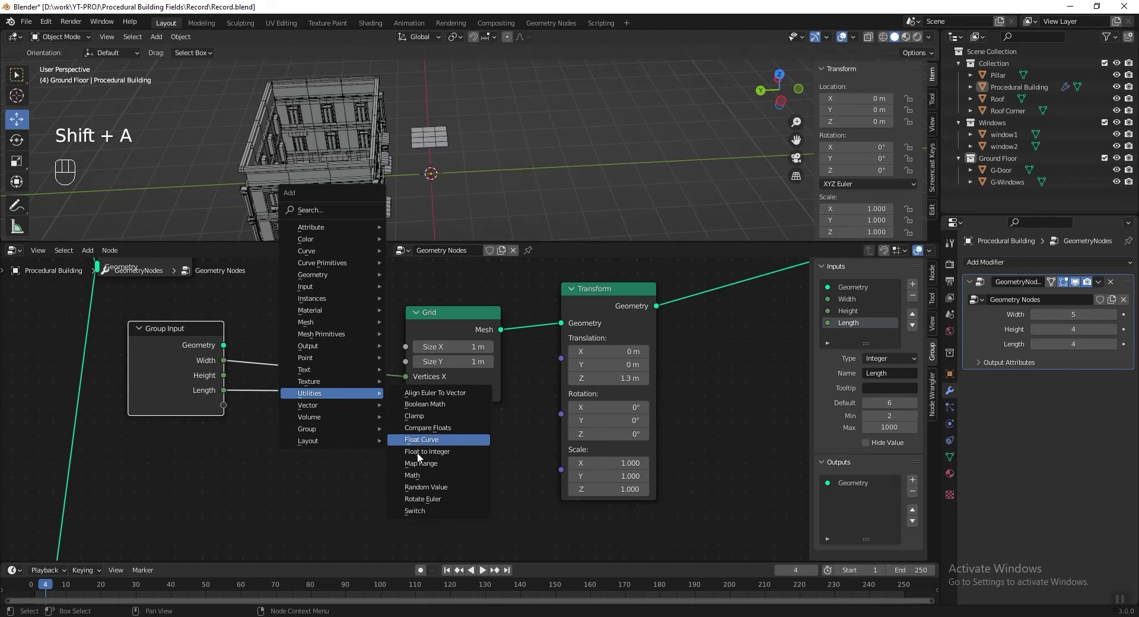
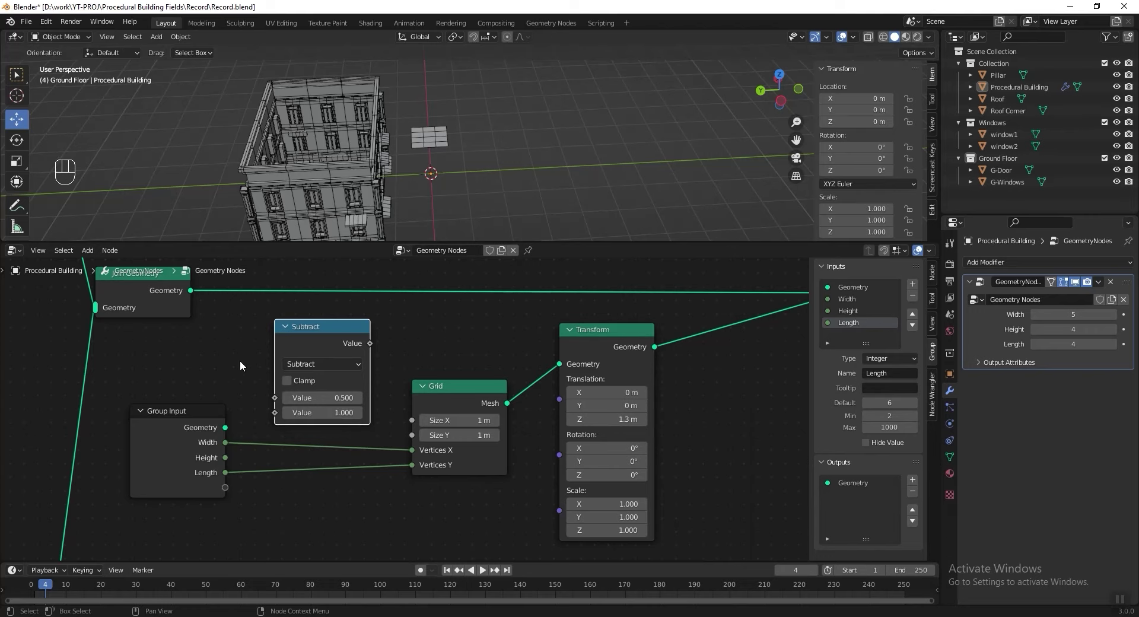
Duplicate the Subtract node so Width minus 1 feeds Size X and Length minus 1 feeds Size Y.
key(shift+d)
drag(237, 445, 296, 400)
drag(381, 362, 204, 513)
drag(222, 470, 226, 442)
drag(238, 450, 297, 537)
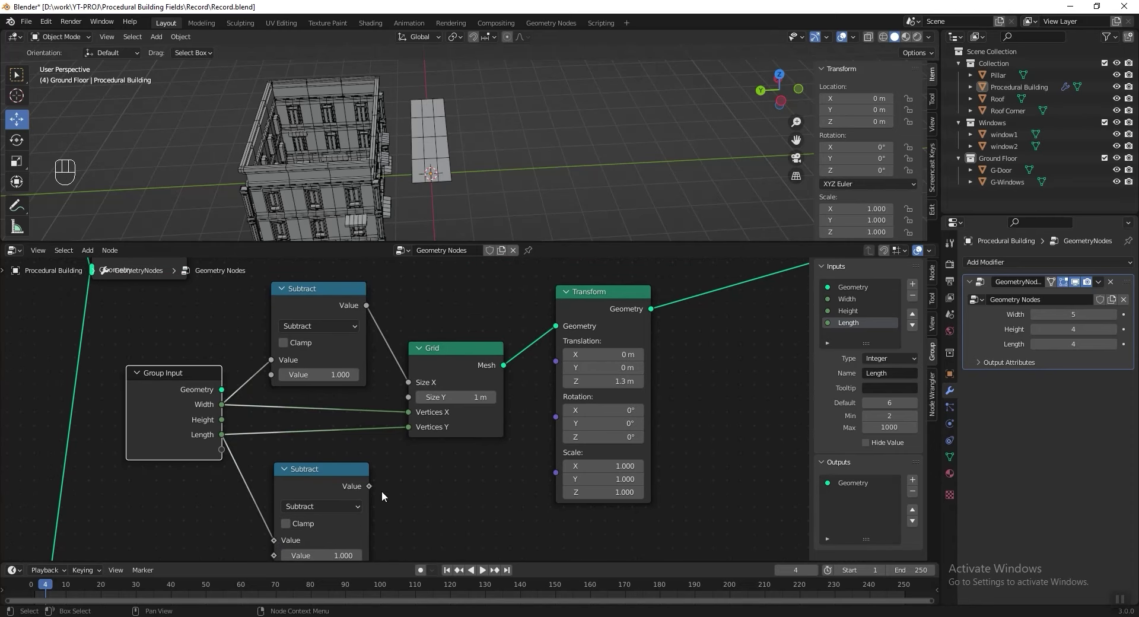
drag(377, 486, 418, 403)
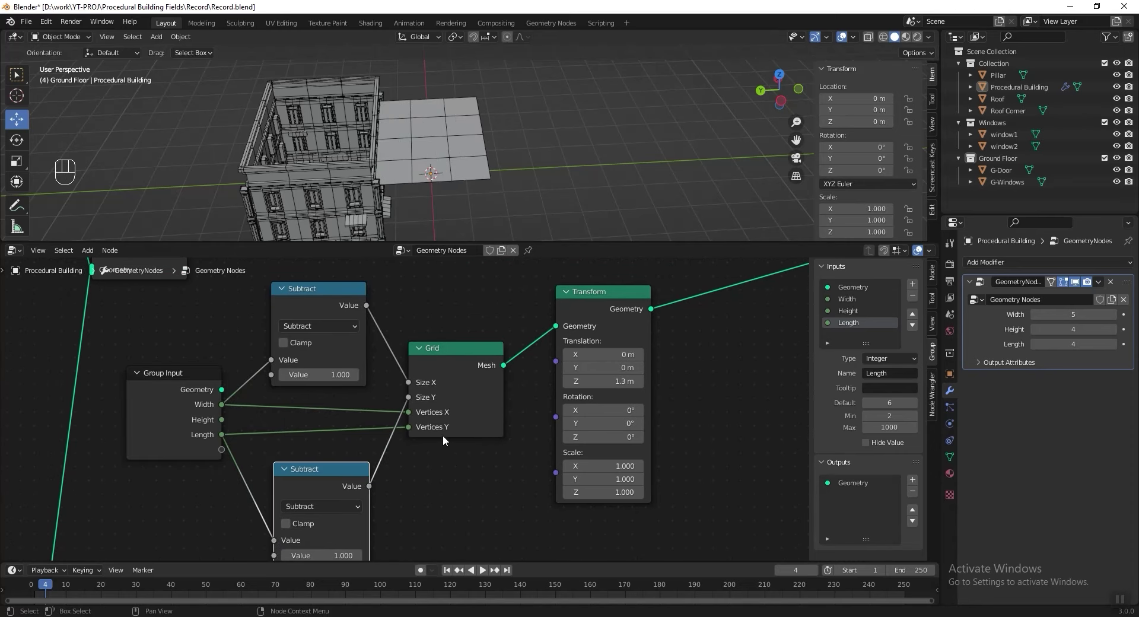
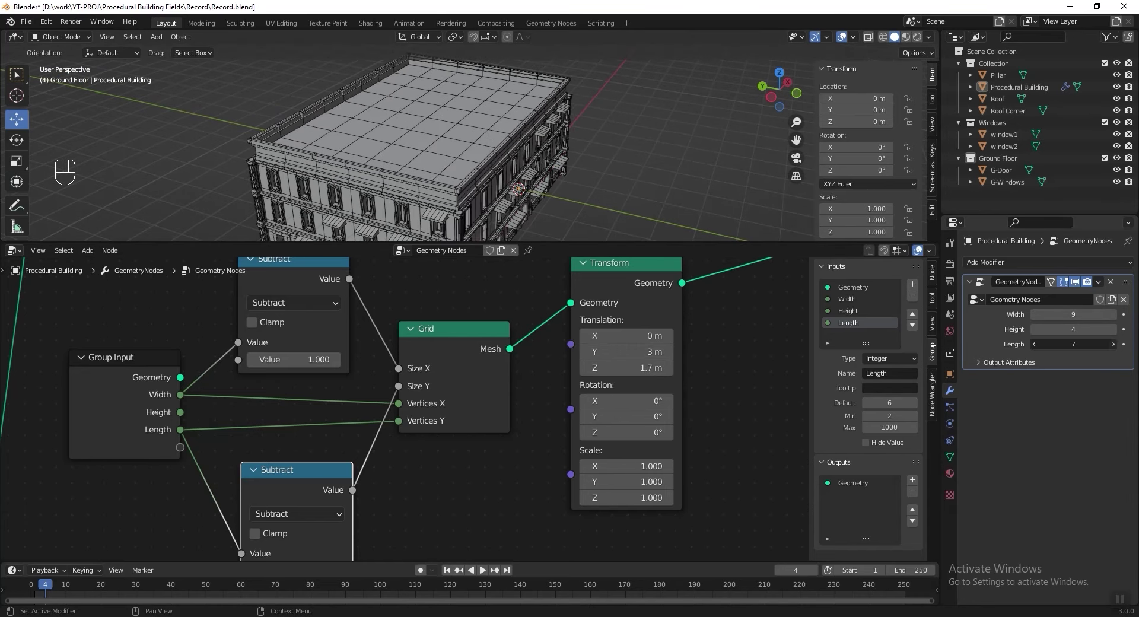
Reset the building modifier inputs to Width 5 and Length 4 and save the file.
click(1037, 349)
drag(1037, 349, 1038, 321)
click(1037, 321)
key(ctrl+s)
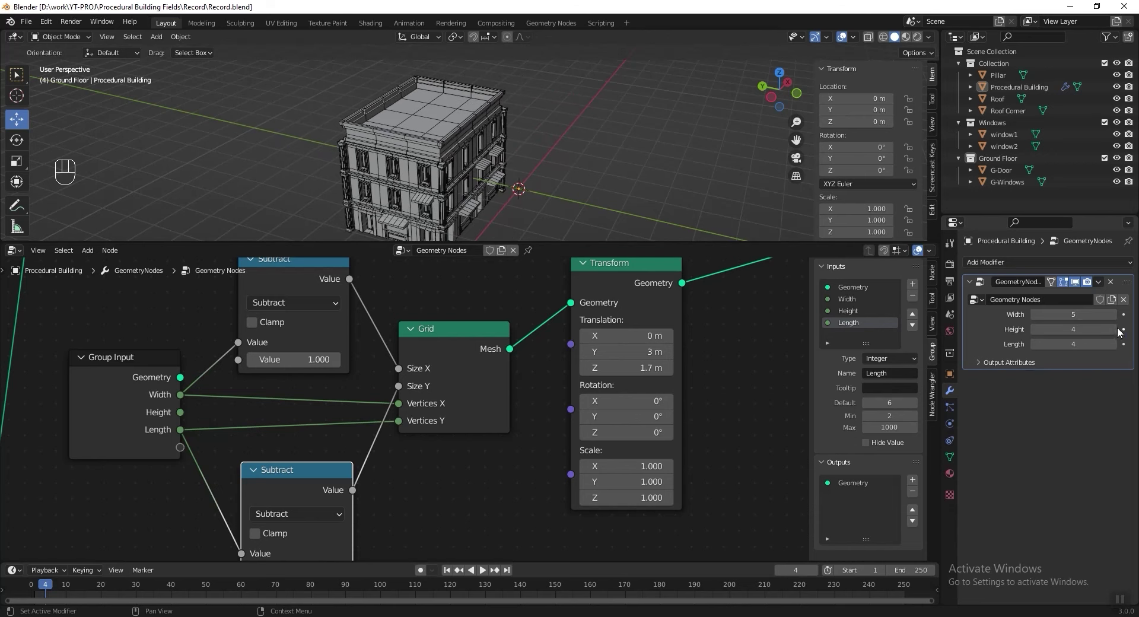
Raise the Height input to test the roof, return it to 4, and bring up the add-node list.
click(1117, 332)
click(1035, 334)
click(1035, 334)
double_click(1035, 334)
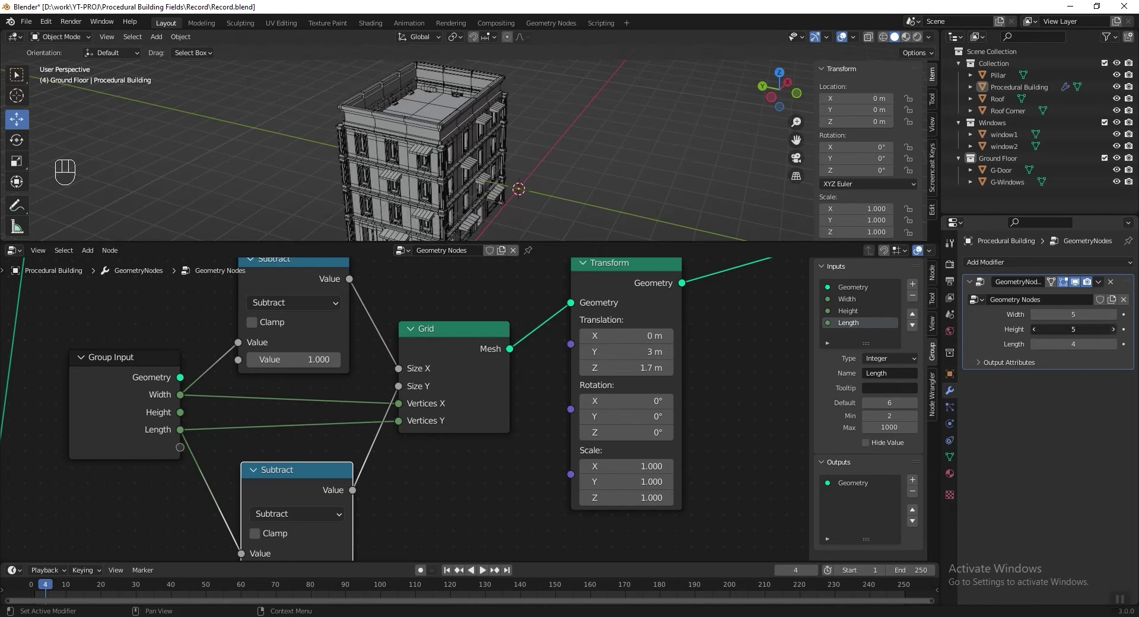
click(1118, 331)
key(shift+a)
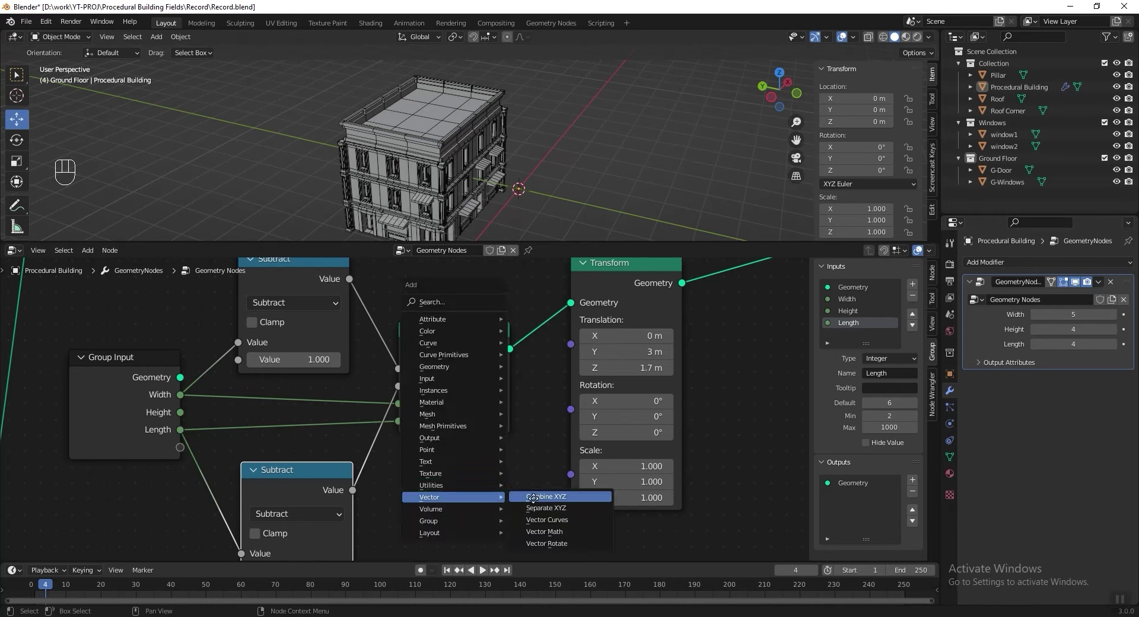
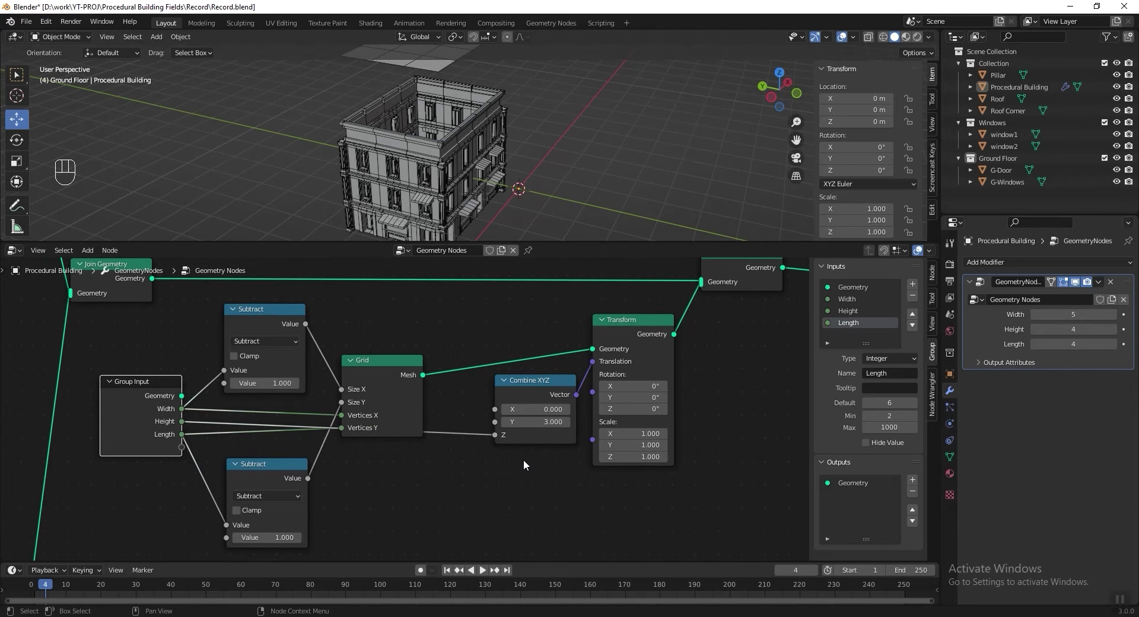
Duplicate the Math node onto the Height-to-Z link and set its operation to Divide.
key(shift+d)
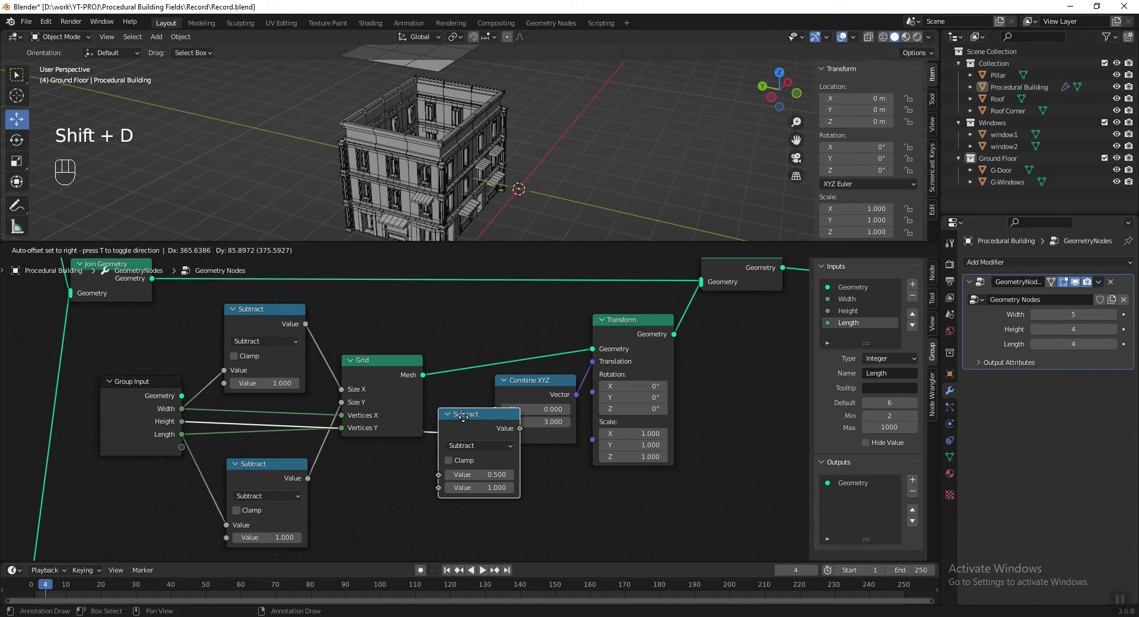
double_click(404, 402)
click(366, 303)
key(g)
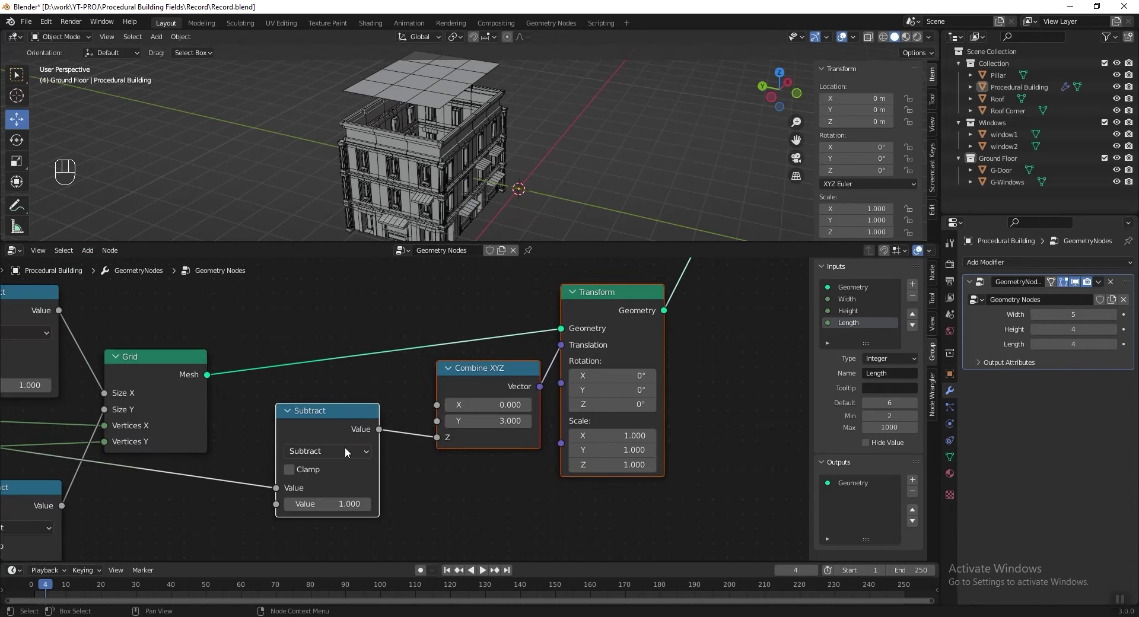
click(348, 453)
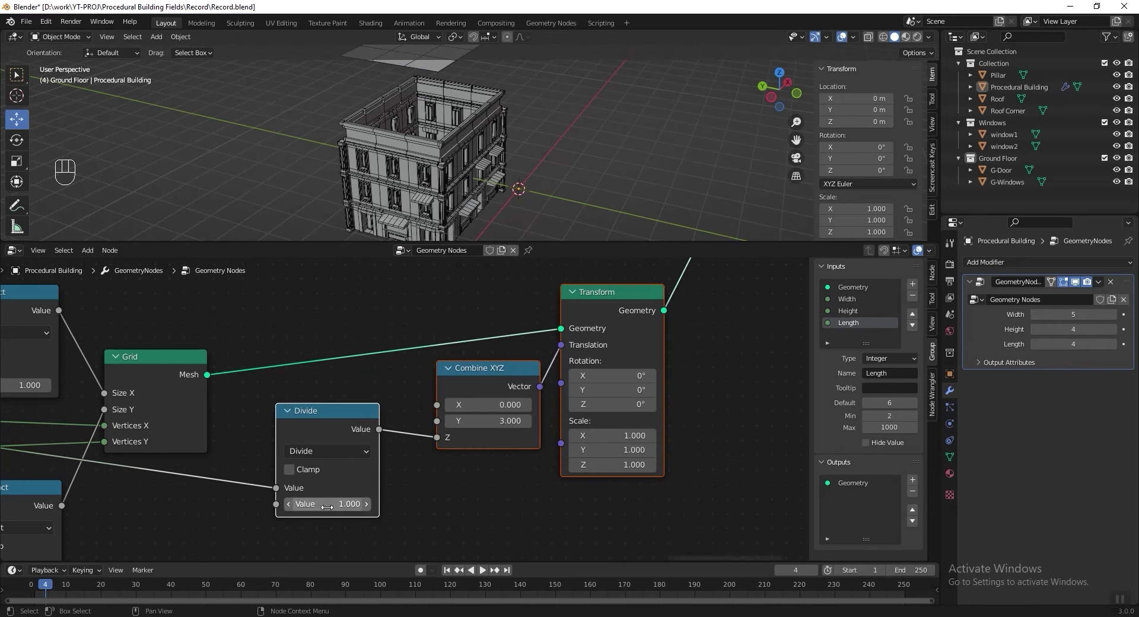
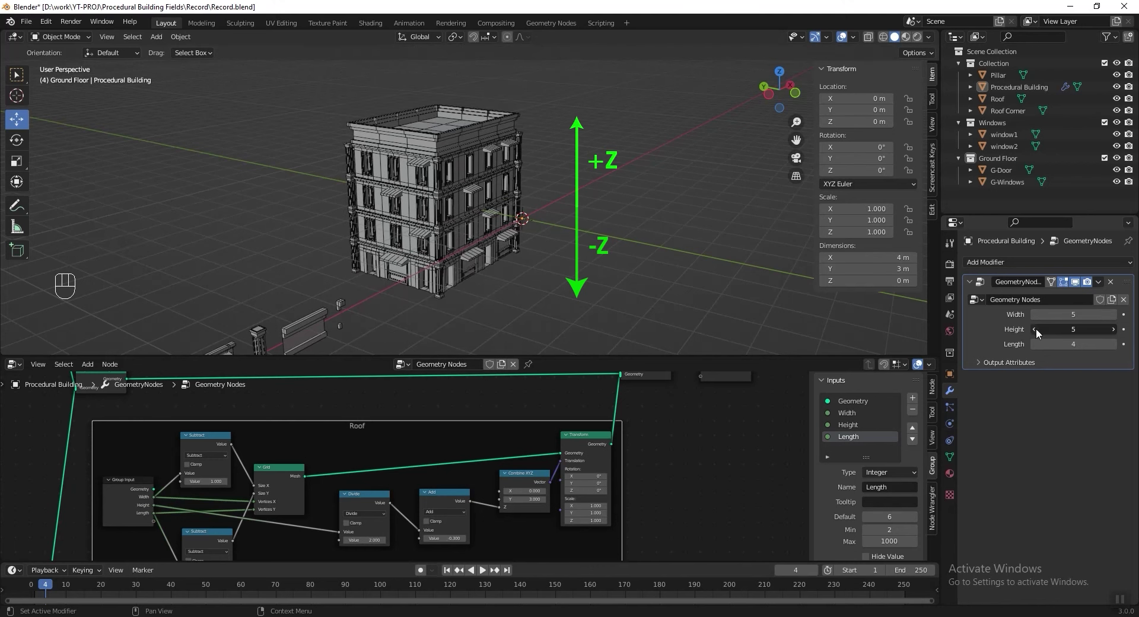
Raise the Height modifier input to 9 to check the roof stays on top.
key(ctrl+z)
click(1039, 334)
double_click(1040, 334)
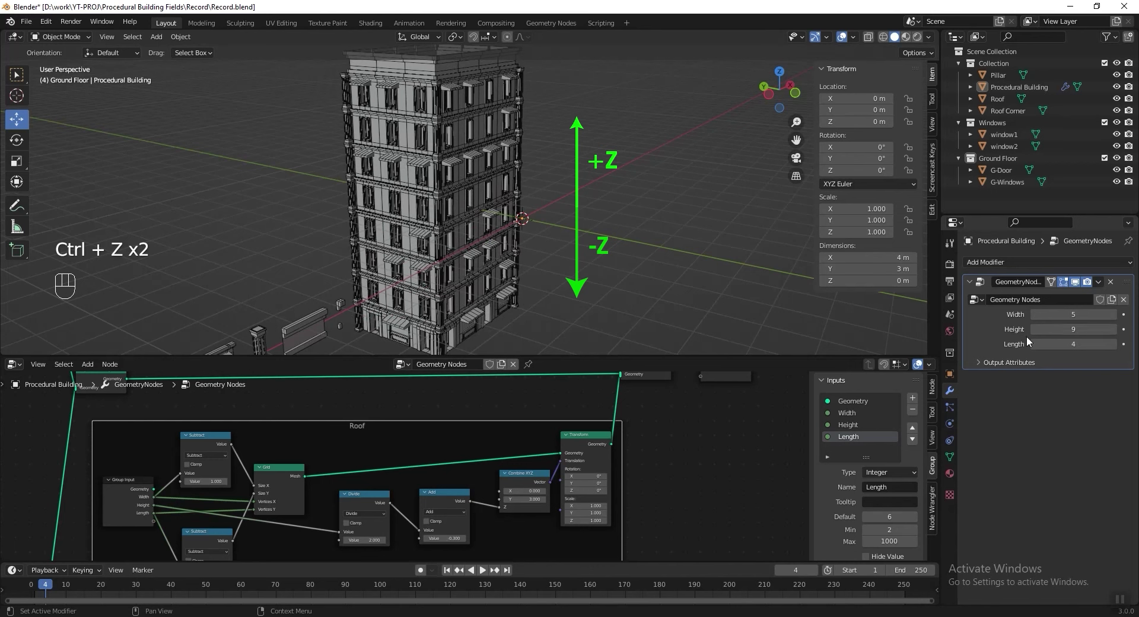
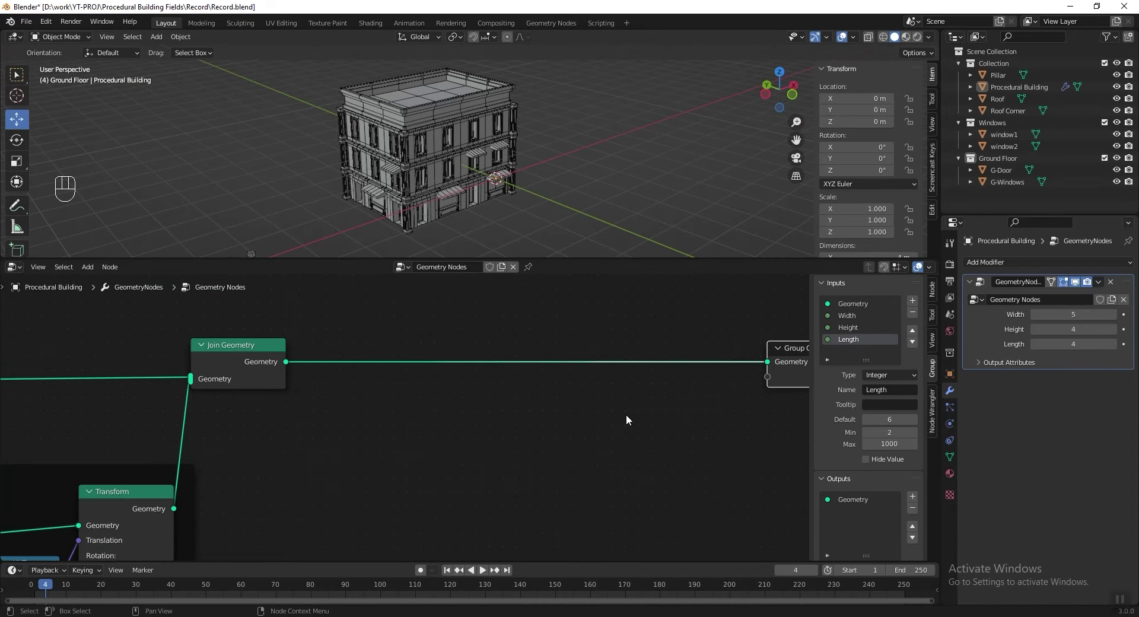
Add a new Transform node after the final Join Geometry and bring the roof nodes into view.
key(shift+a)
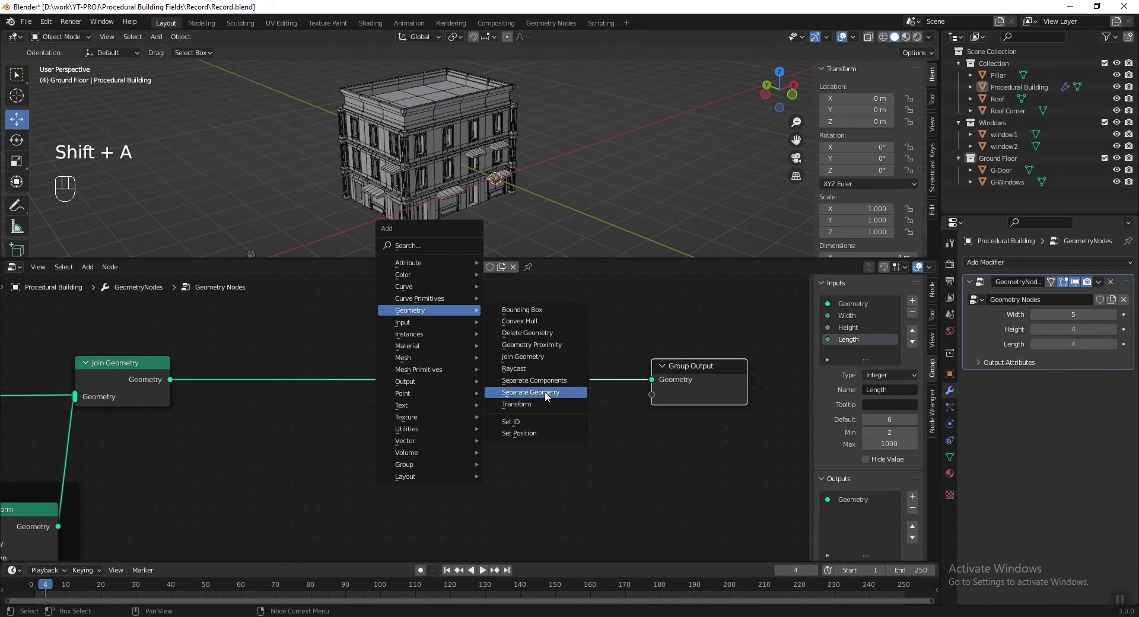
double_click(287, 461)
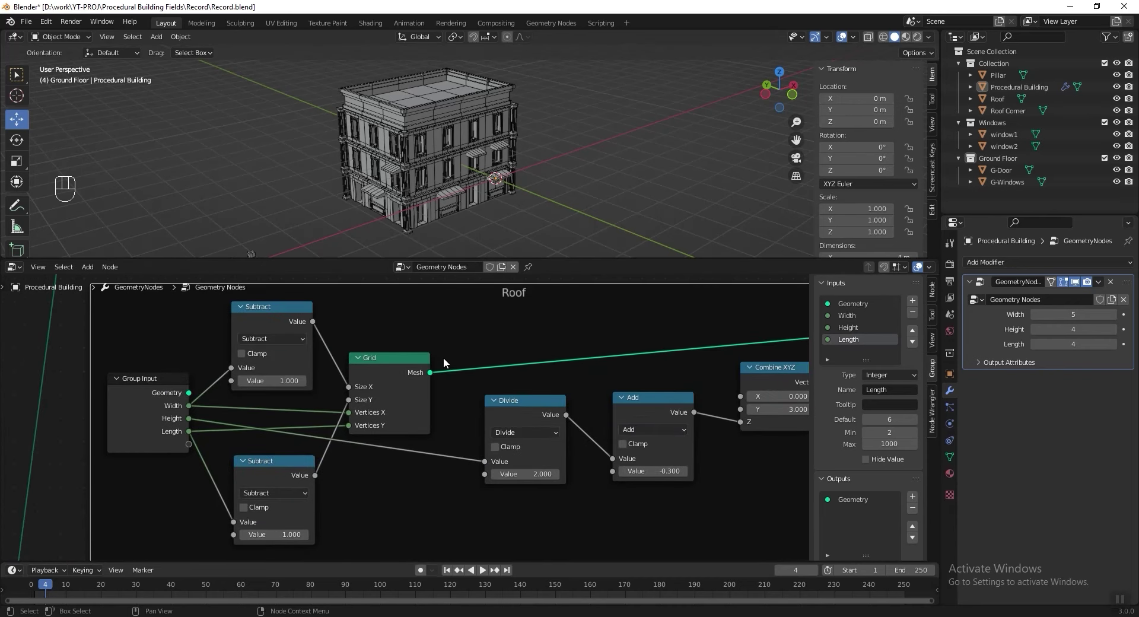
drag(389, 382, 548, 364)
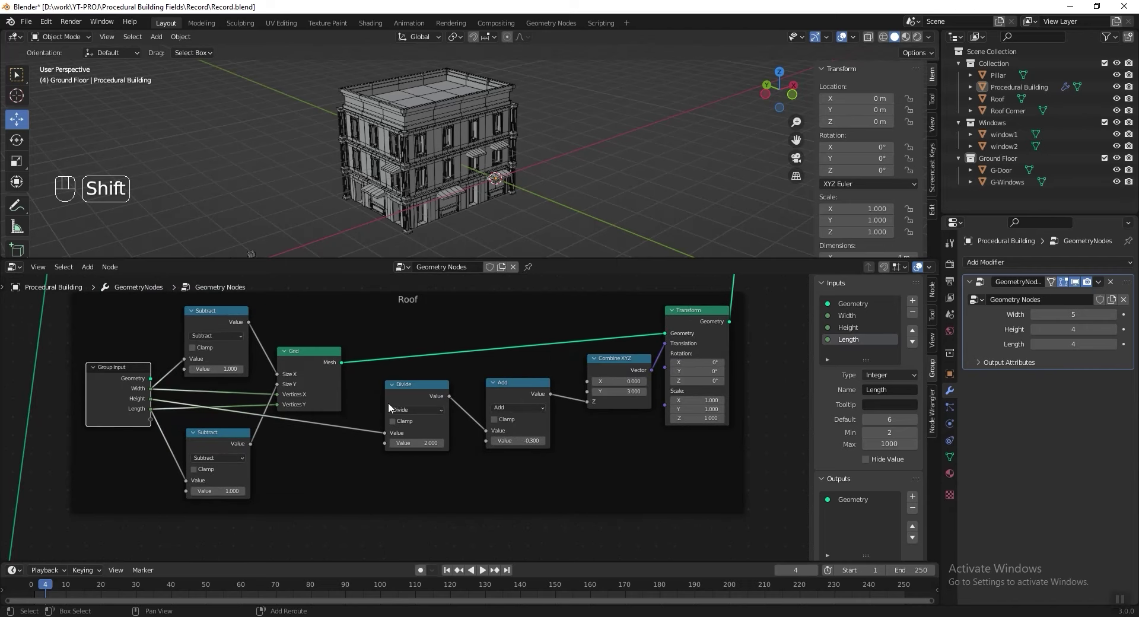
Select the Group Input and half-Height offset nodes and duplicate the chain below.
click(414, 397)
click(515, 396)
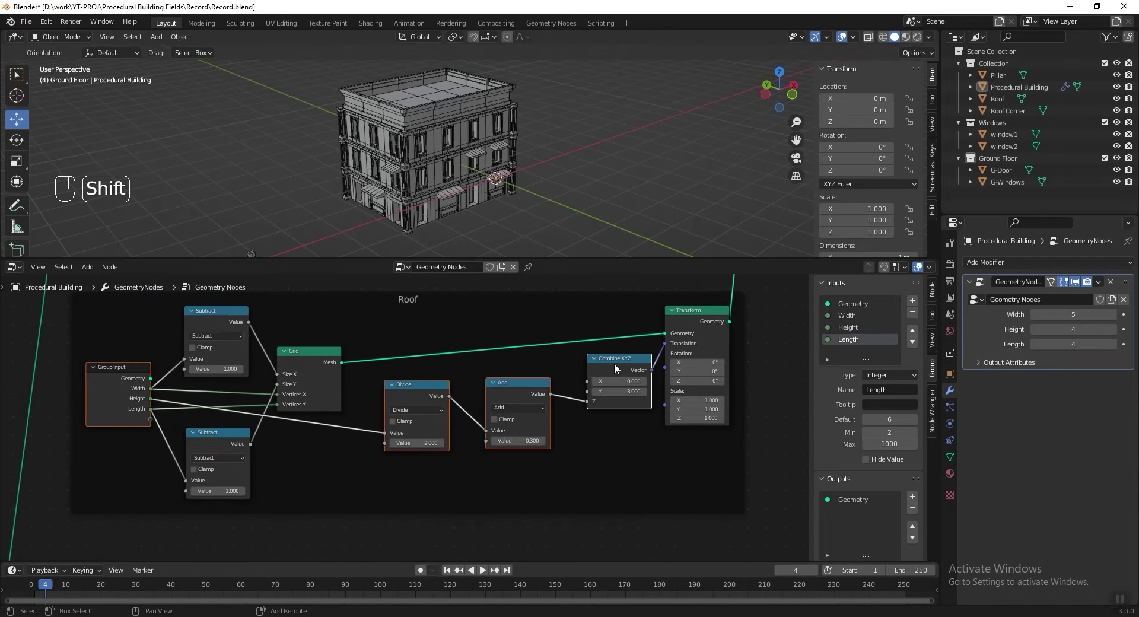
key(shift+d)
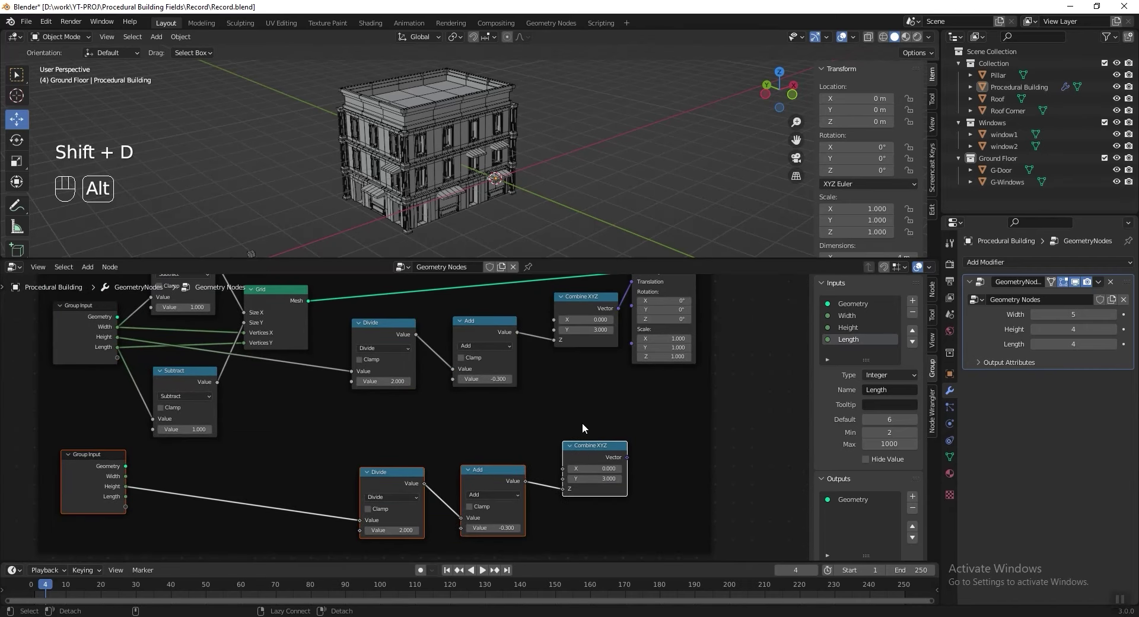
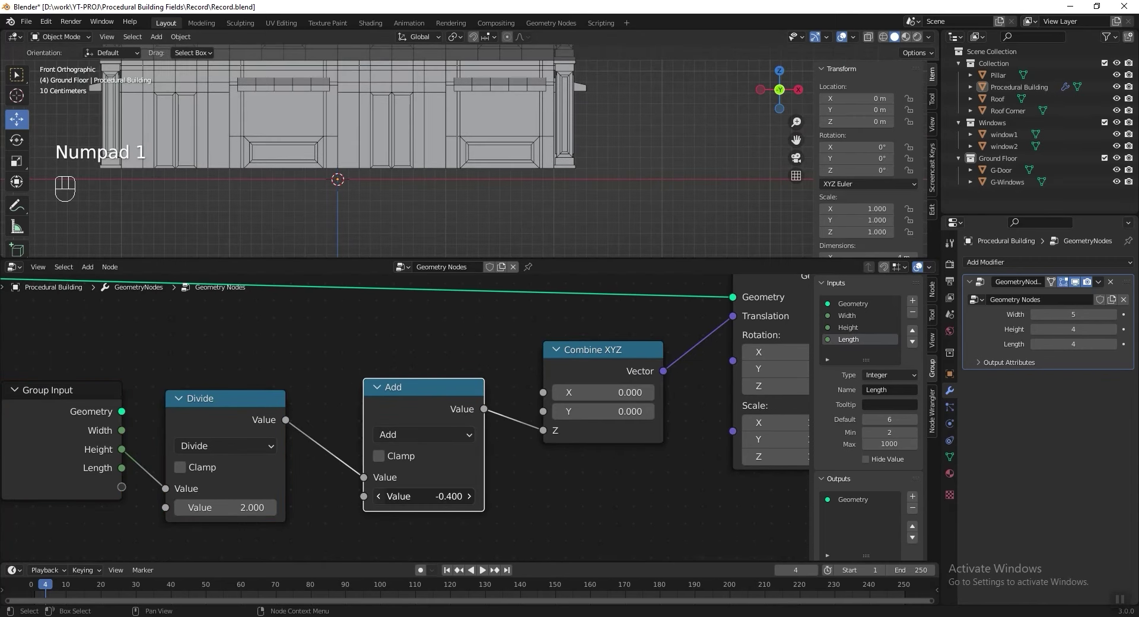
Lower the copied Add offset to -0.5 and orbit to check the whole building drops.
click(378, 503)
middle_click(405, 191)
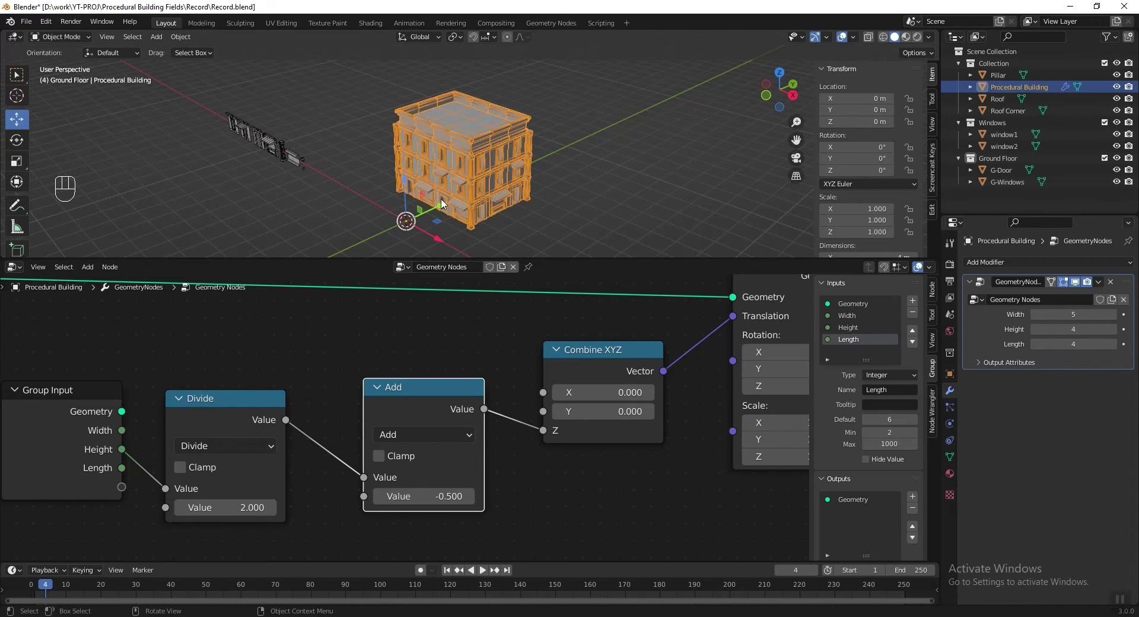
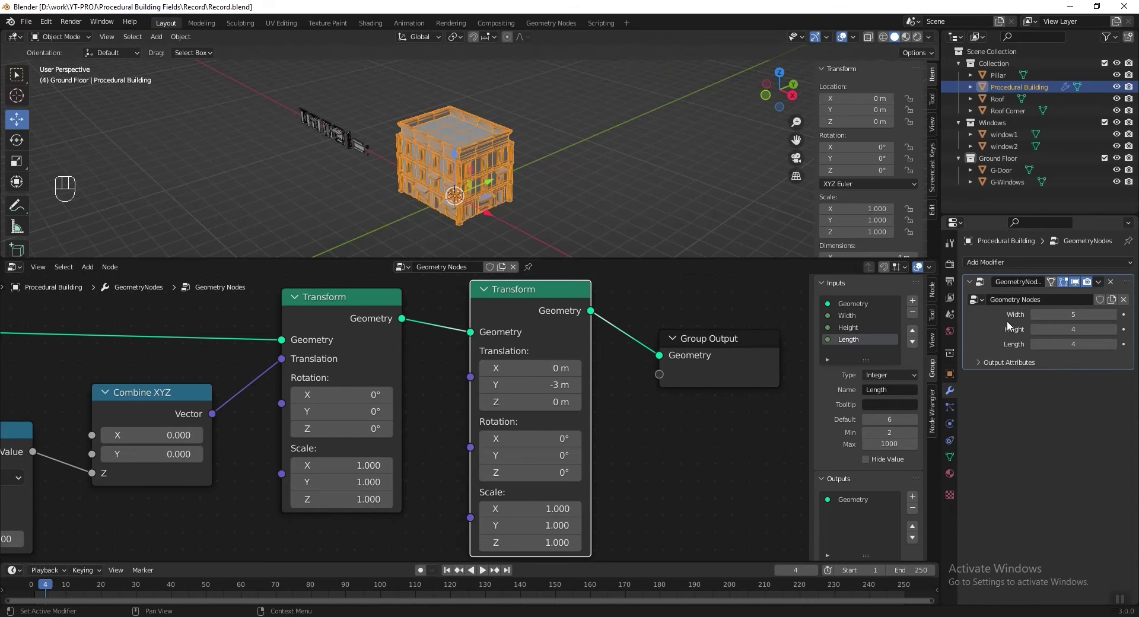
Test the building resizing with Height, return it to 4, adjust another input and save.
double_click(1117, 320)
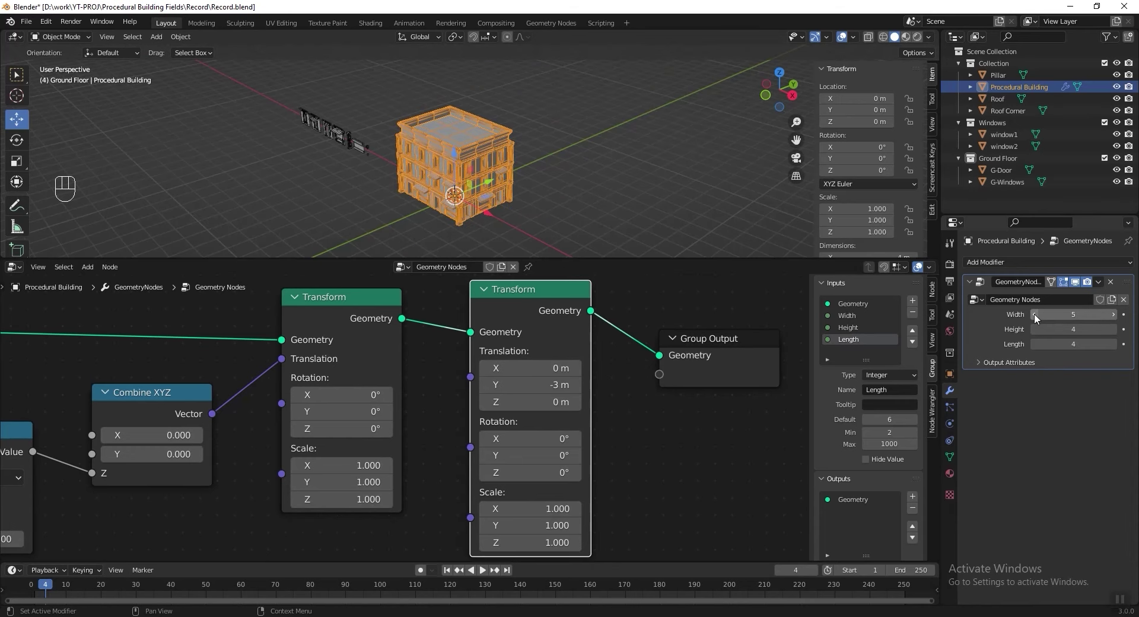
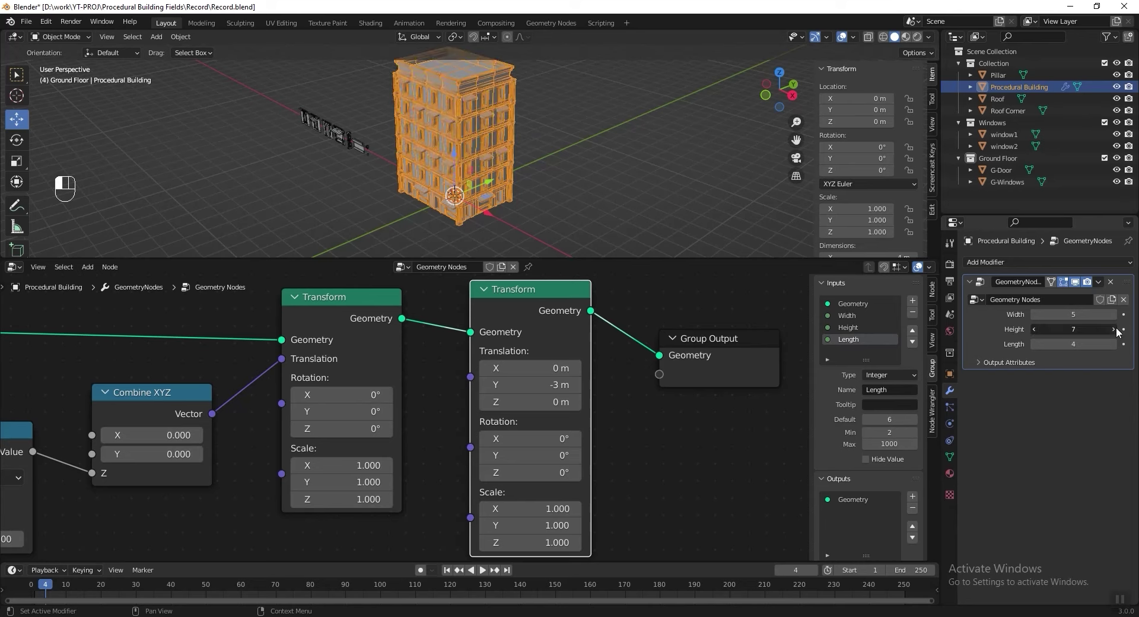
click(1036, 336)
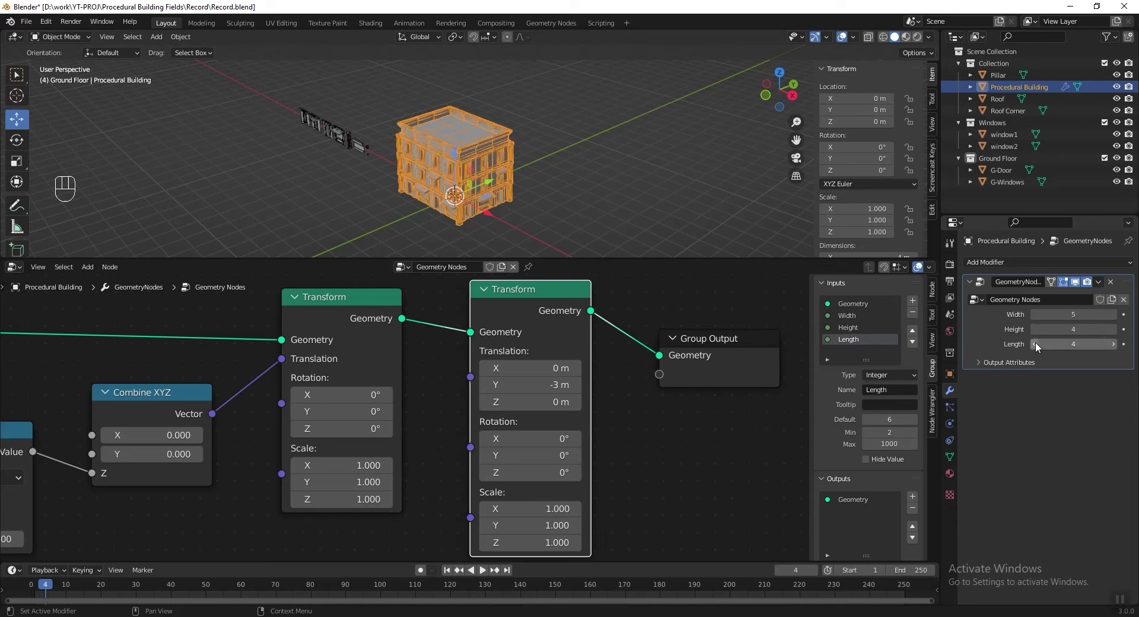
double_click(1118, 346)
key(ctrl+s)
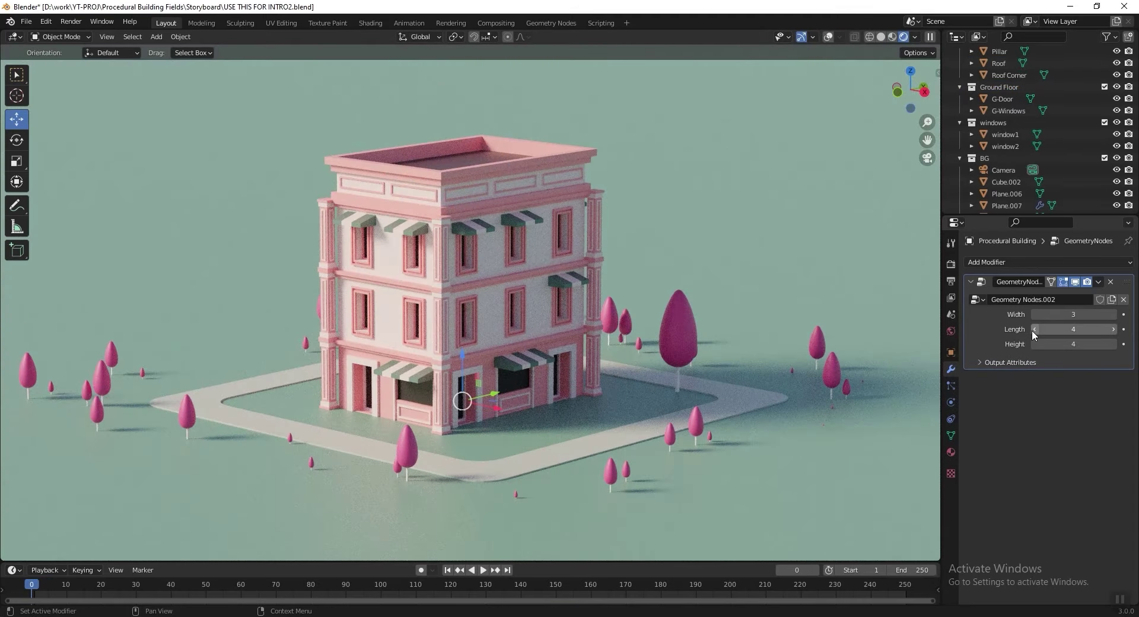